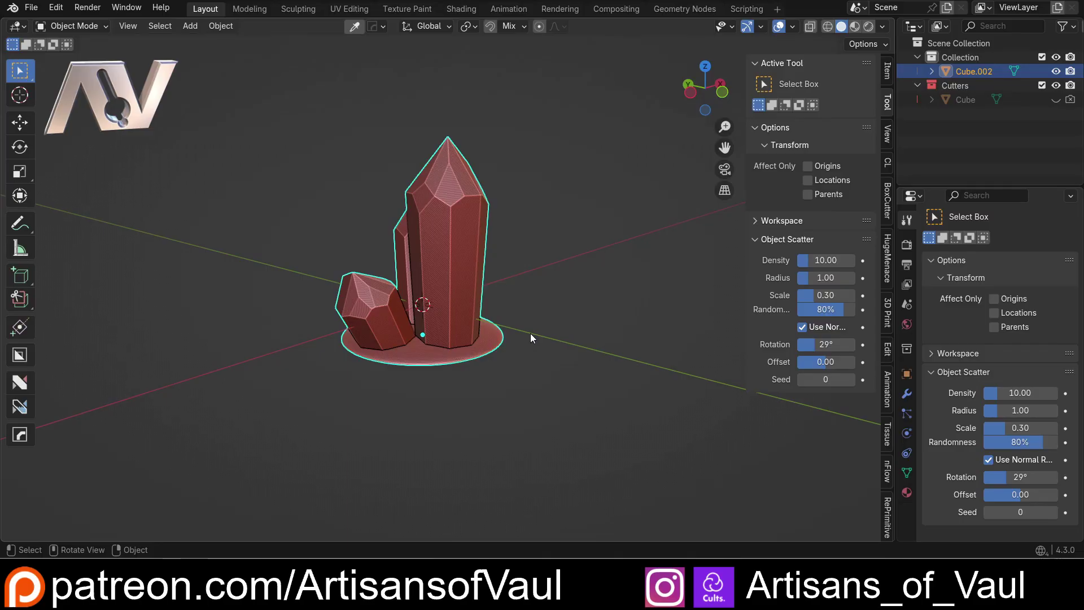
# - Orbit and zoom around the finished crystal cluster before switching to the ray-gun scene
pyautogui.scroll(3)
pyautogui.scroll(-3)
pyautogui.middleClick(349, 279)
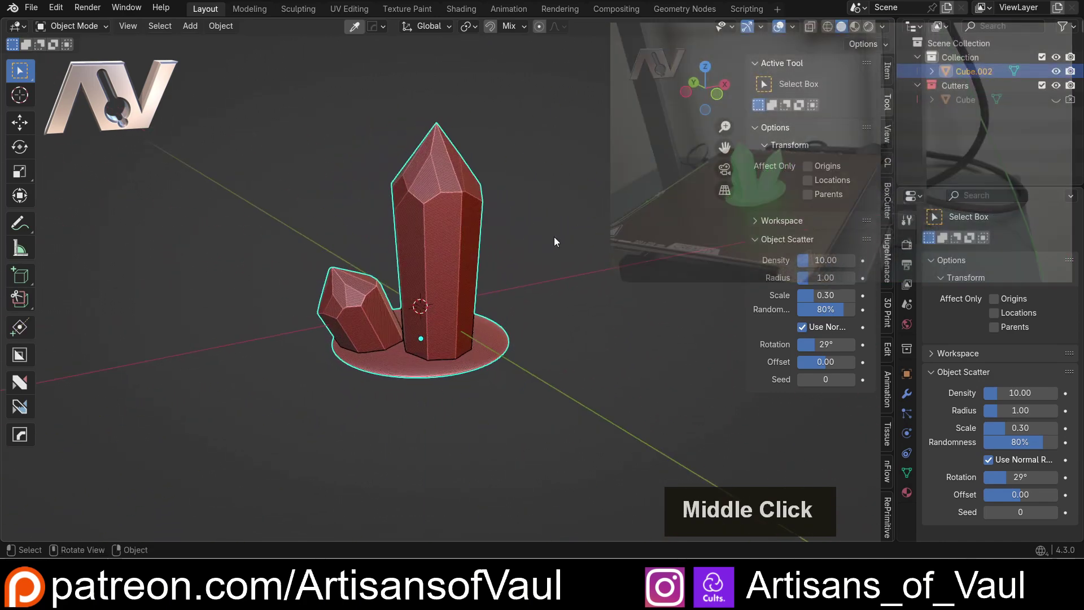
pyautogui.scroll(3)
pyautogui.middleClick(540, 248)
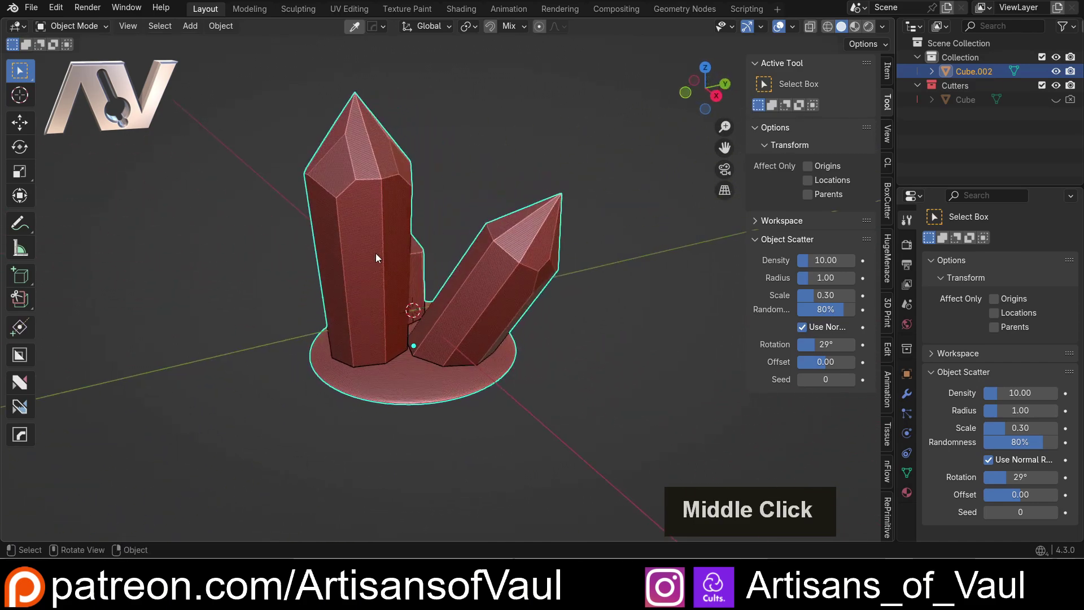
pyautogui.middleClick(433, 350)
pyautogui.middleClick(424, 350)
# - Frame the gun's chamber and show the faceted Crystal1 there in place of Crystal2
pyautogui.middleClick(408, 350)
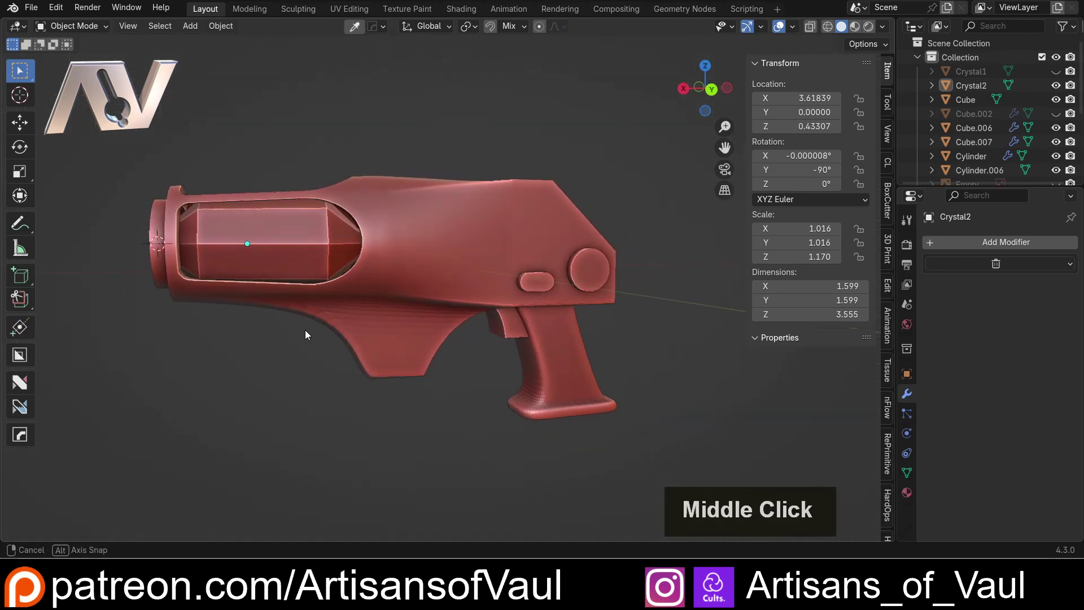
pyautogui.scroll(-3)
pyautogui.middleClick(266, 320)
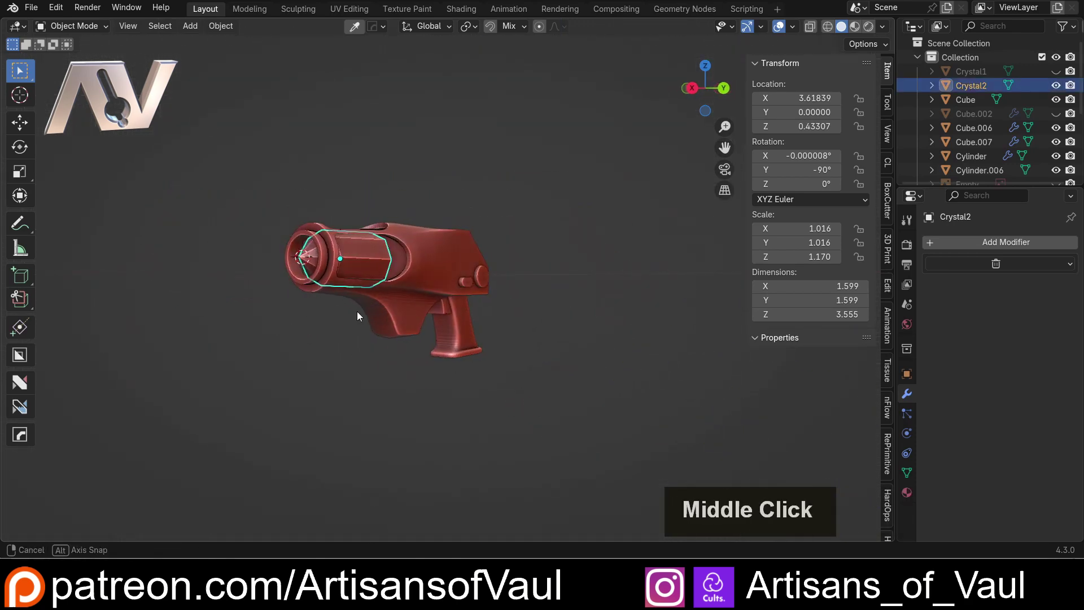
pyautogui.middleClick(263, 322)
pyautogui.scroll(3)
pyautogui.middleClick(256, 325)
pyautogui.click(307, 323)
pyautogui.middleClick(262, 319)
pyautogui.middleClick(287, 336)
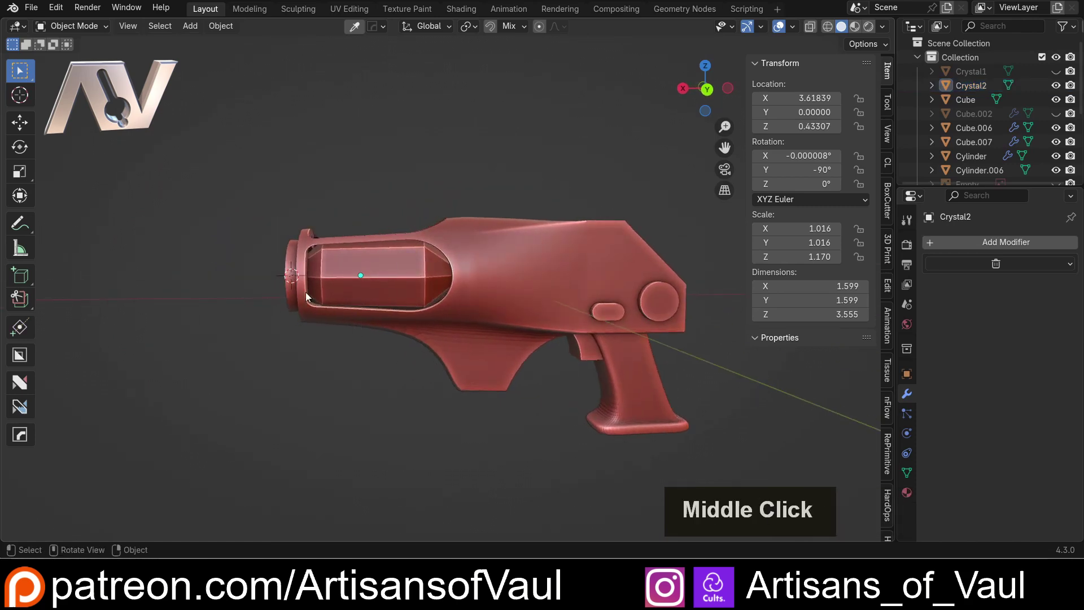
pyautogui.scroll(3)
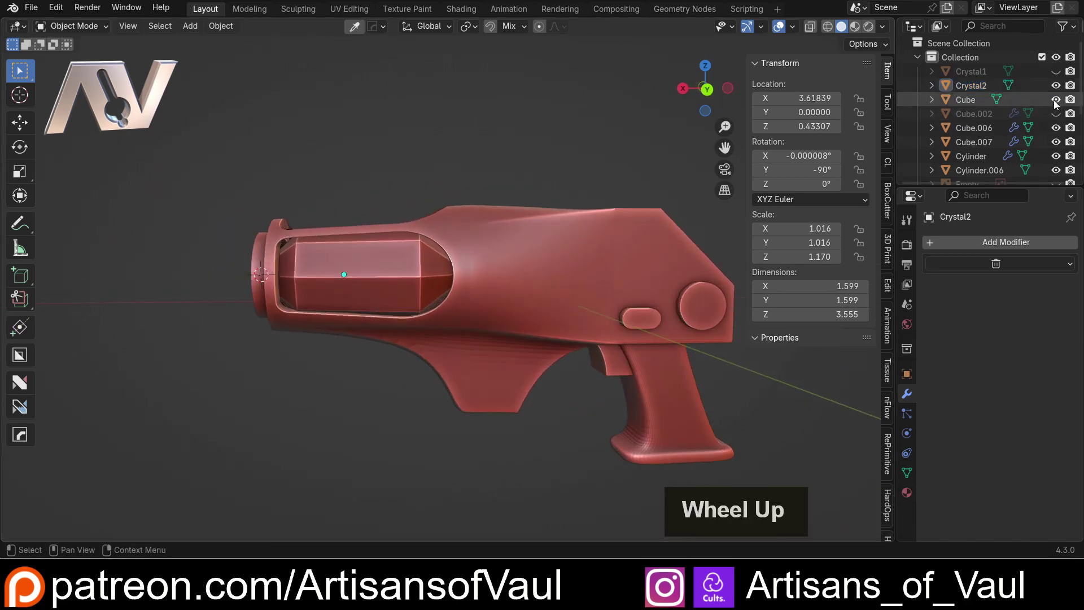
pyautogui.click(1056, 87)
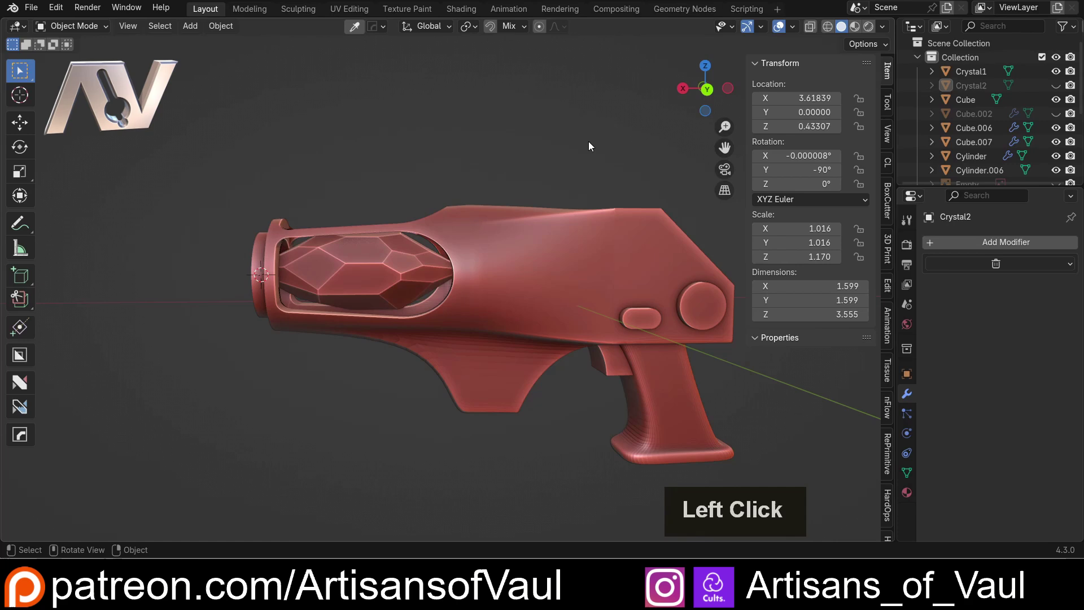
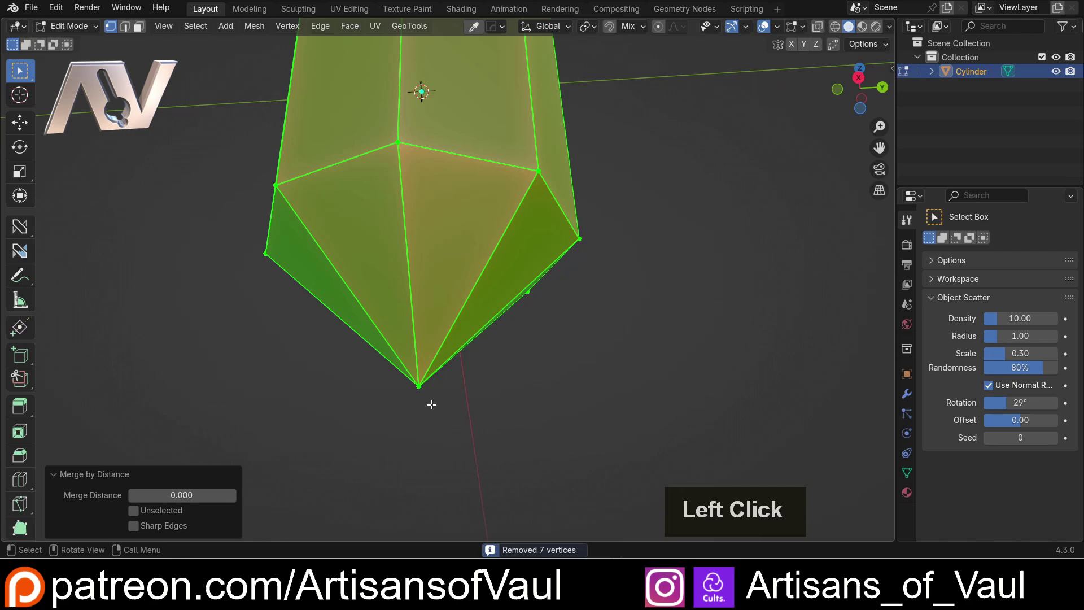
# - Orbit the elongated hexagonal crystal to view it from the side and at its pointed tip
pyautogui.scroll(-3)
pyautogui.middleClick(411, 177)
pyautogui.middleClick(394, 268)
pyautogui.middleClick(418, 194)
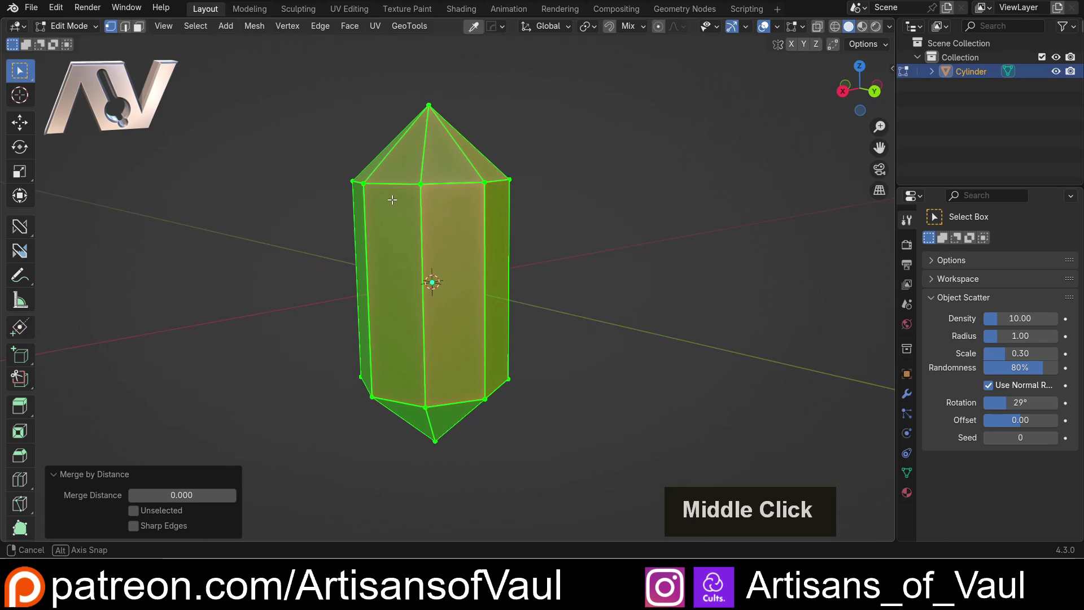
pyautogui.scroll(3)
pyautogui.middleClick(372, 133)
pyautogui.middleClick(370, 168)
pyautogui.middleClick(375, 226)
# - Orbit back around the crystal toward the gun model and its modifier stack
pyautogui.scroll(-3)
pyautogui.middleClick(457, 181)
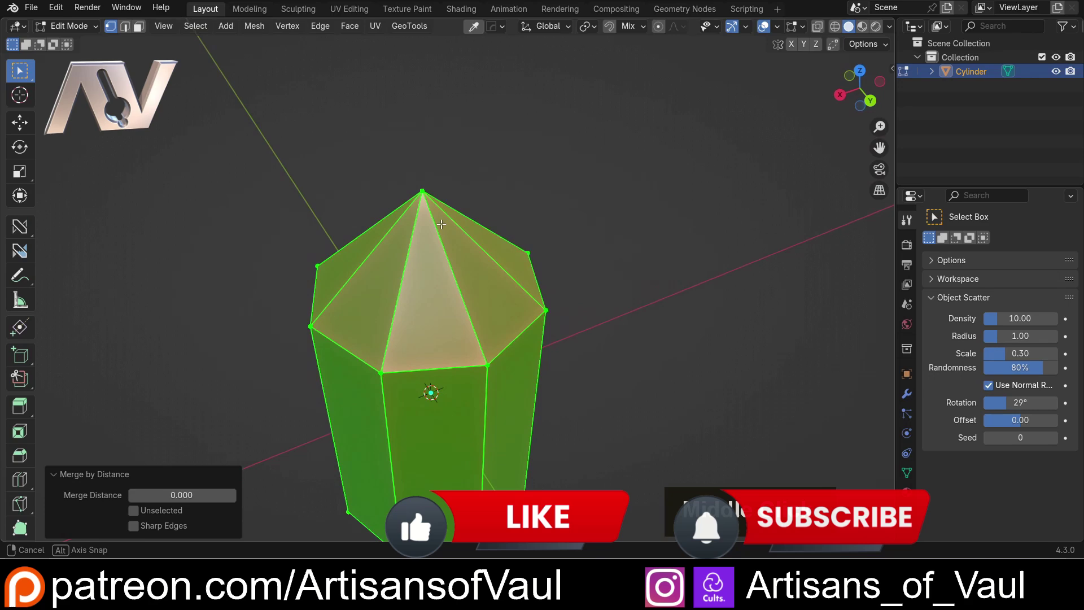
pyautogui.scroll(-3)
pyautogui.middleClick(477, 295)
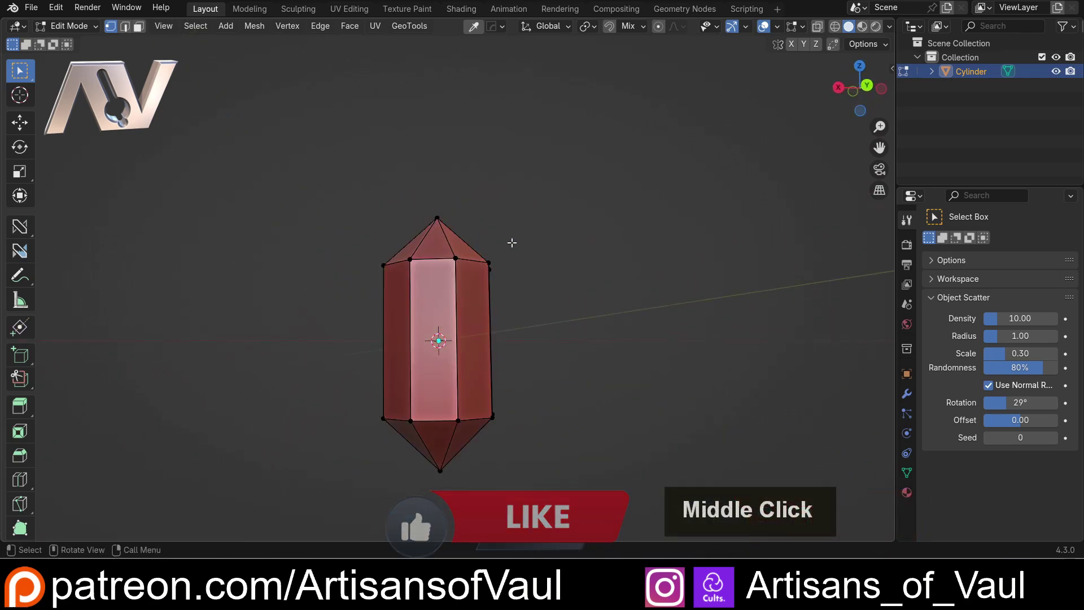
pyautogui.middleClick(482, 245)
pyautogui.middleClick(478, 228)
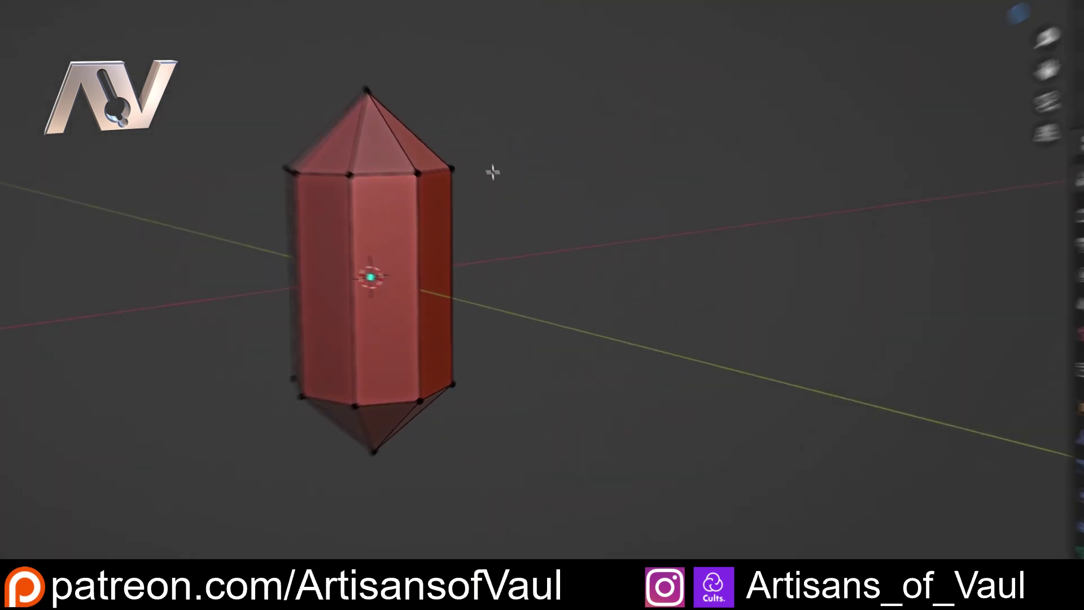
# - Select the crystal from the Outliner and isolate it for mesh editing in local view
pyautogui.middleClick(425, 212)
pyautogui.scroll(3)
pyautogui.middleClick(466, 165)
pyautogui.scroll(-3)
pyautogui.click(1059, 84)
pyautogui.doubleClick(1056, 73)
pyautogui.click(473, 117)
# - Orbit and zoom onto the crystal's tip to reach the edge loop below it
pyautogui.scroll(-3)
pyautogui.middleClick(508, 145)
pyautogui.middleClick(487, 148)
pyautogui.middleClick(486, 148)
pyautogui.scroll(3)
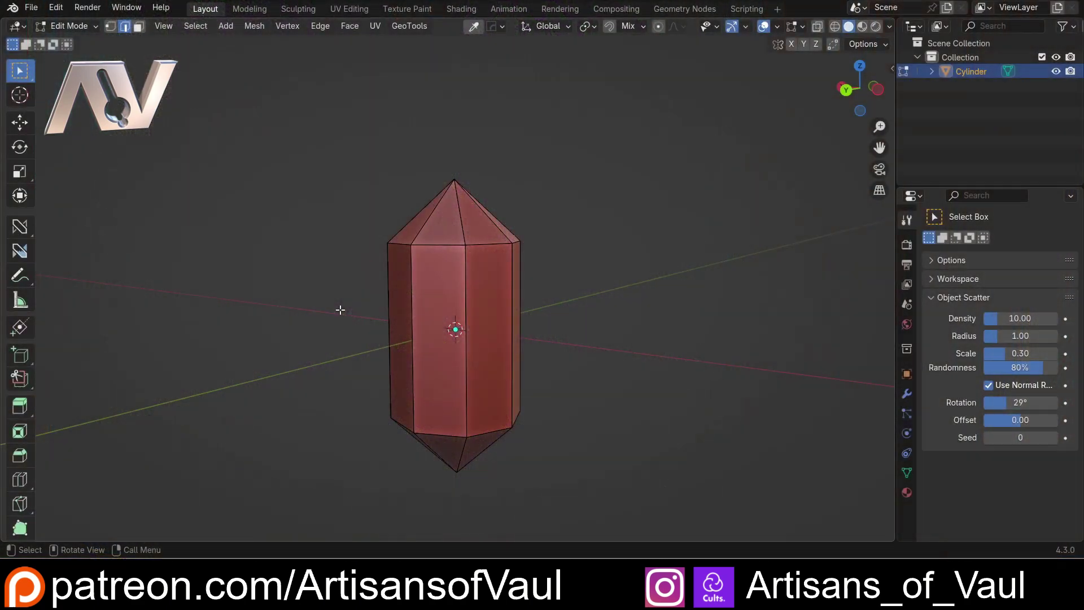
pyautogui.scroll(3)
# - Scale the edge ring at the base of the tip up to about 1.142, widening the shoulders
pyautogui.click(448, 223)
pyautogui.middleClick(595, 214)
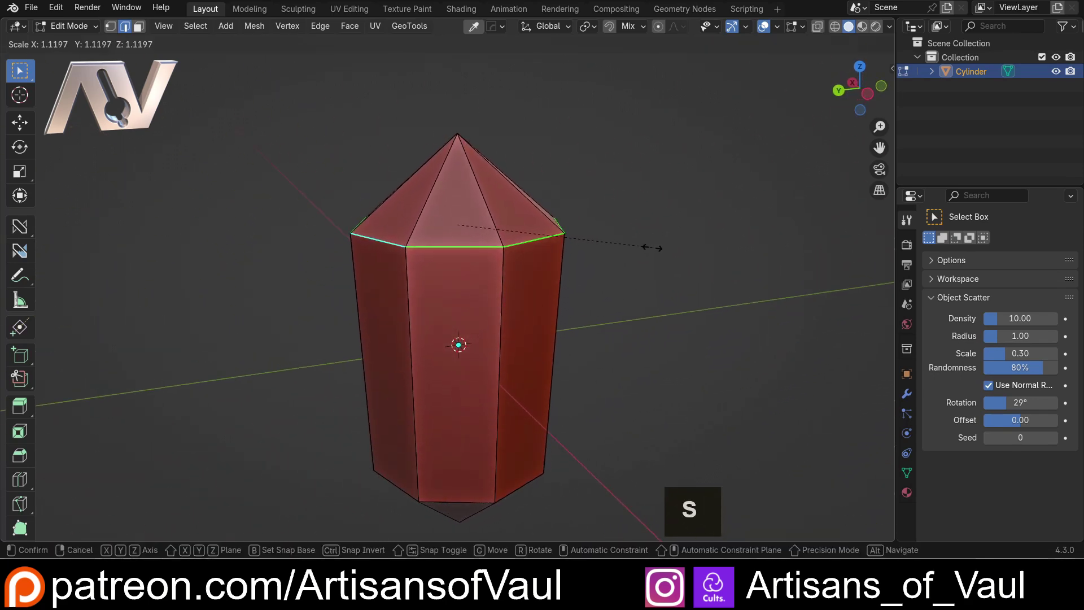
pyautogui.click(657, 244)
pyautogui.scroll(-3)
pyautogui.middleClick(604, 266)
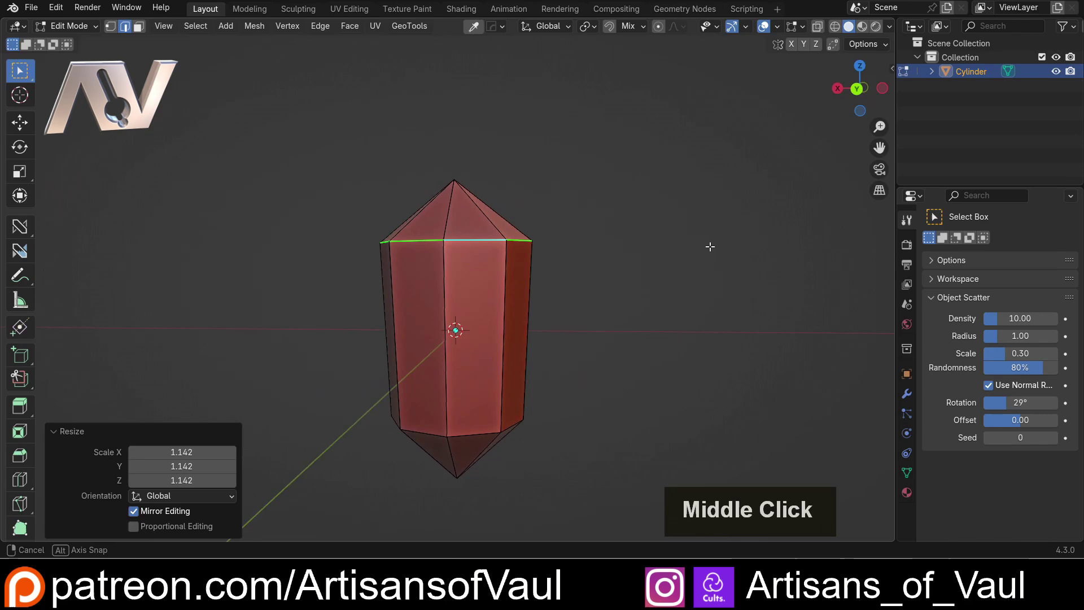
pyautogui.scroll(-3)
pyautogui.middleClick(492, 206)
# - Orbit around the widened crystal tip to inspect the new shoulder shape
pyautogui.scroll(3)
pyautogui.middleClick(491, 241)
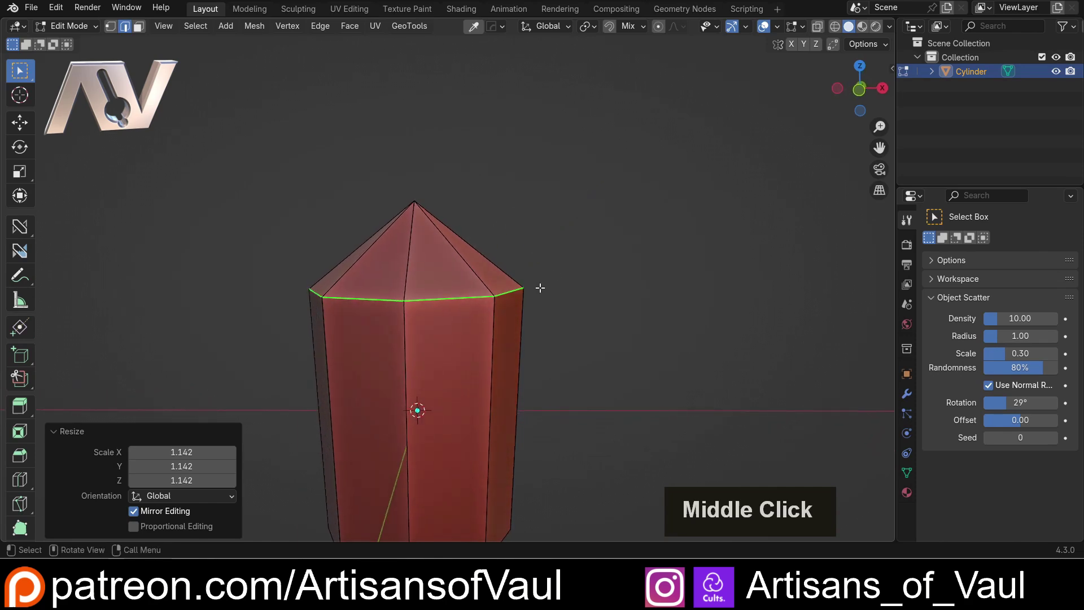
pyautogui.scroll(3)
pyautogui.middleClick(561, 273)
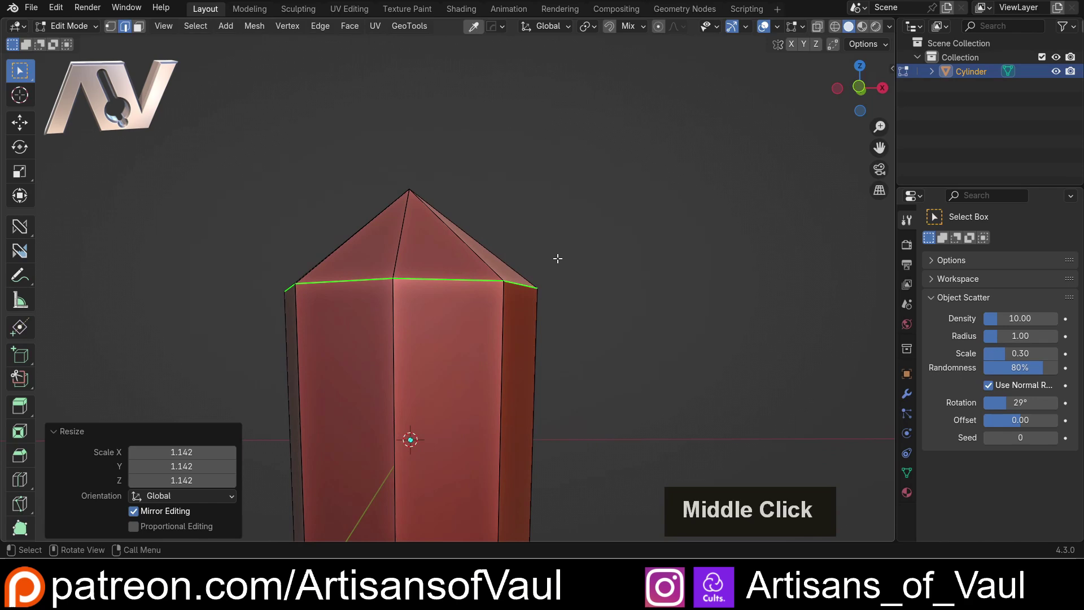
pyautogui.middleClick(519, 228)
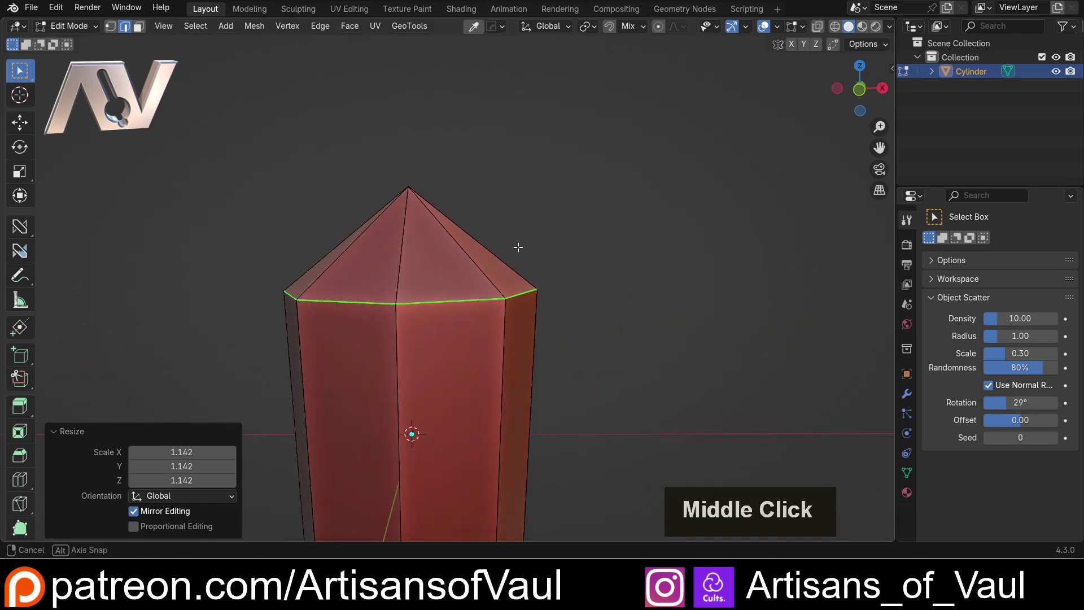
pyautogui.middleClick(575, 387)
pyautogui.middleClick(544, 258)
pyautogui.middleClick(527, 245)
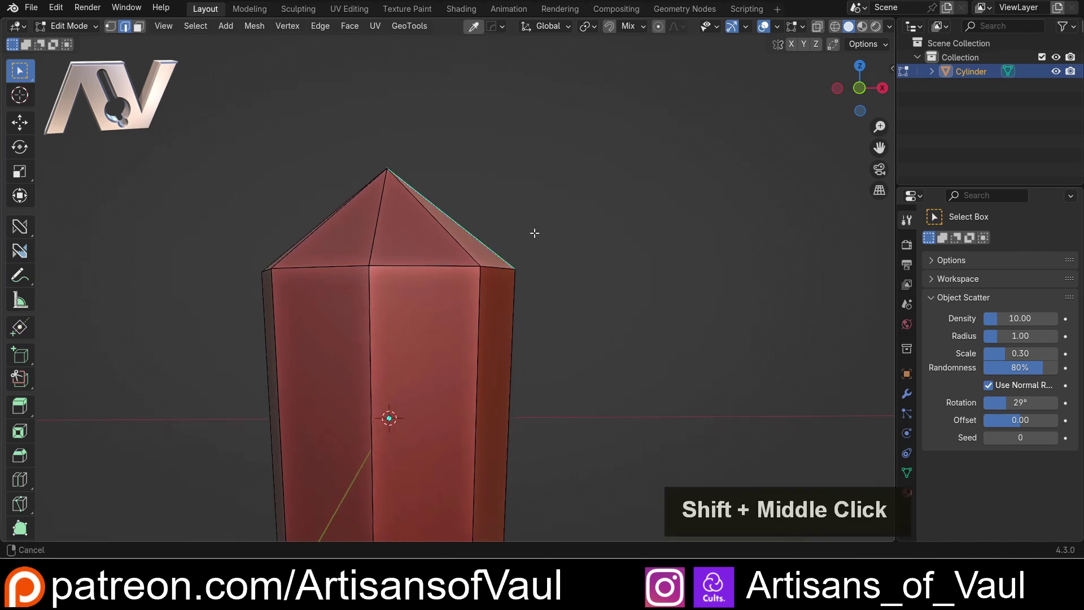
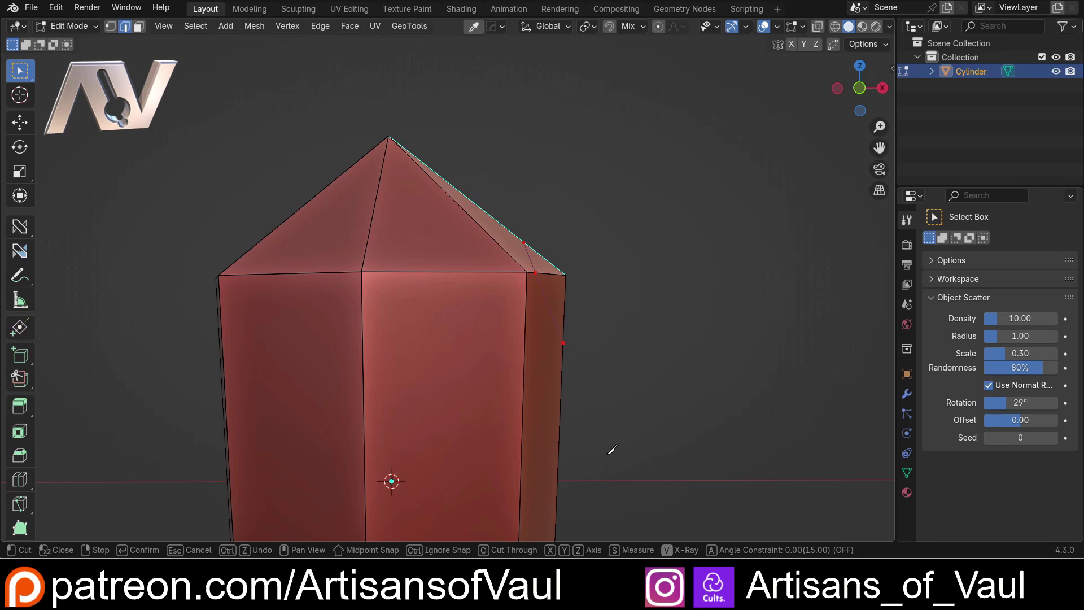
# - Make a knife cut across the tip corner, undo the misplaced cut, and start a fresh knife cut
pyautogui.press('space')
pyautogui.middleClick(657, 243)
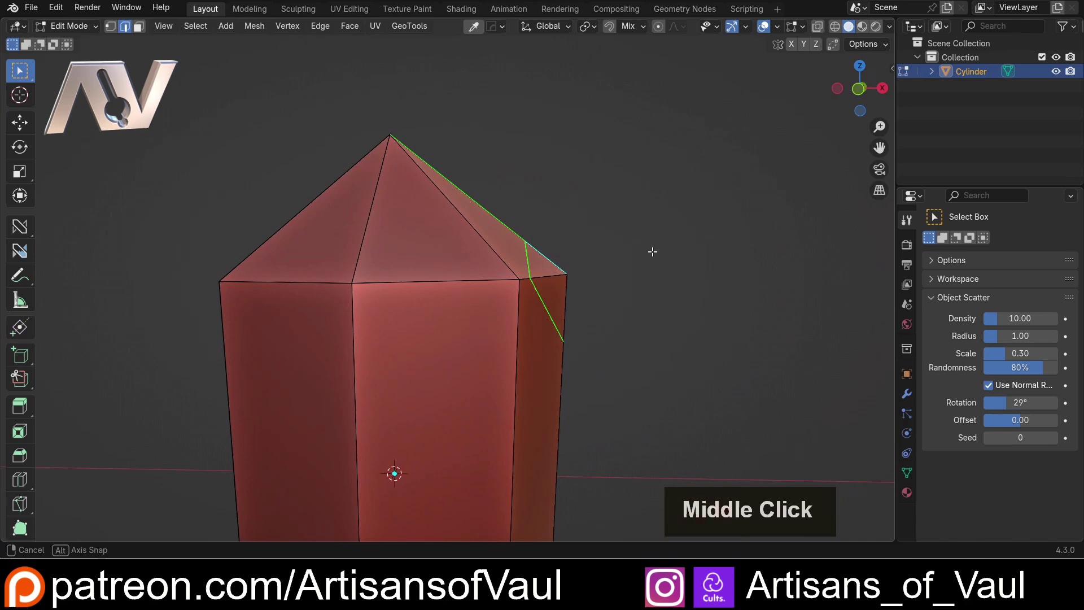
pyautogui.press('ctrl+z')
pyautogui.middleClick(591, 273)
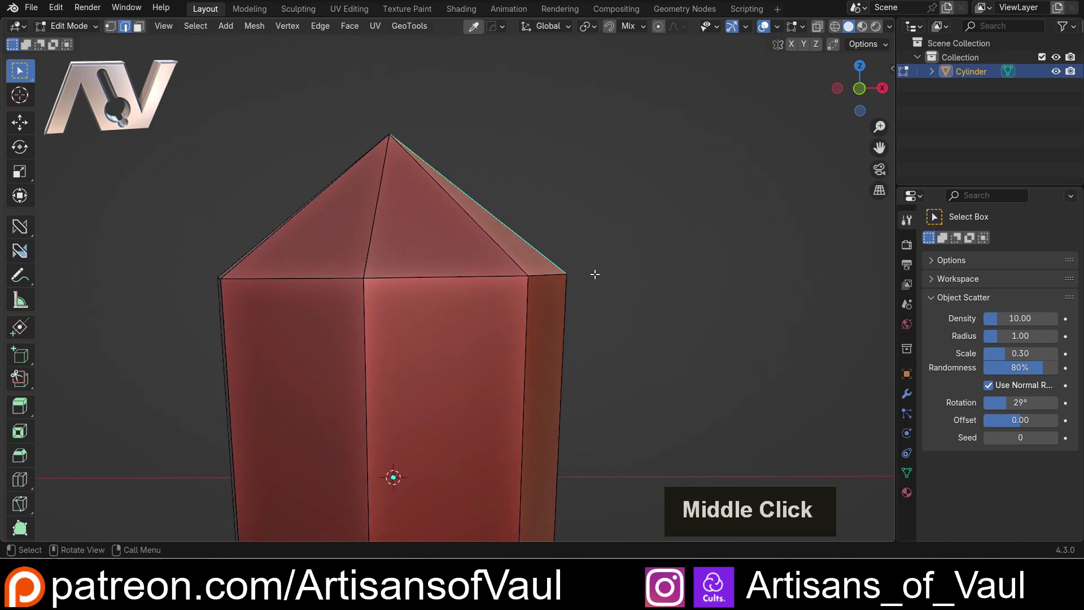
pyautogui.press('k')
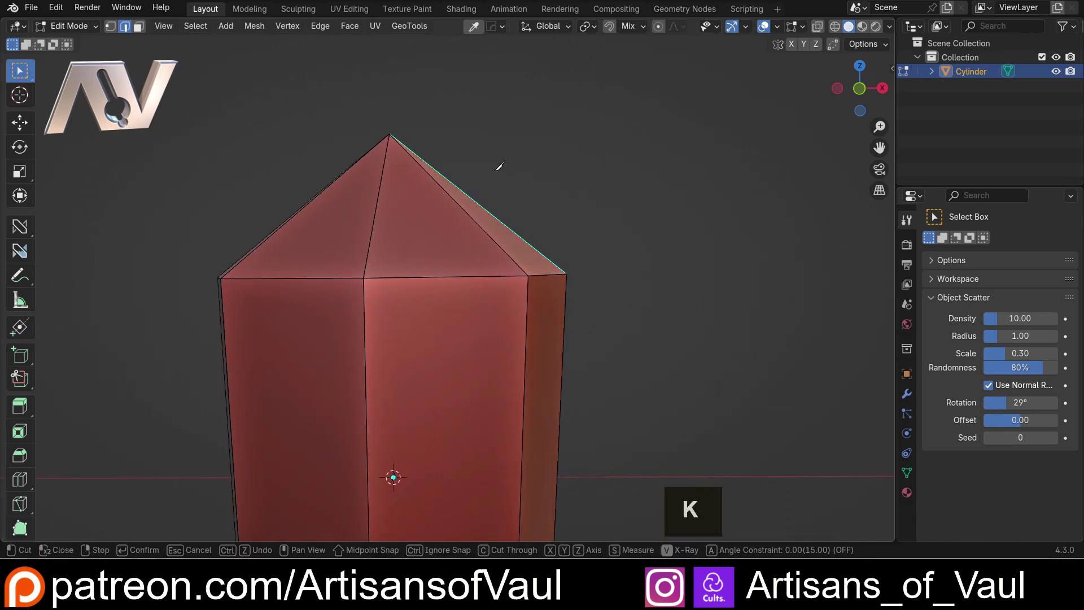
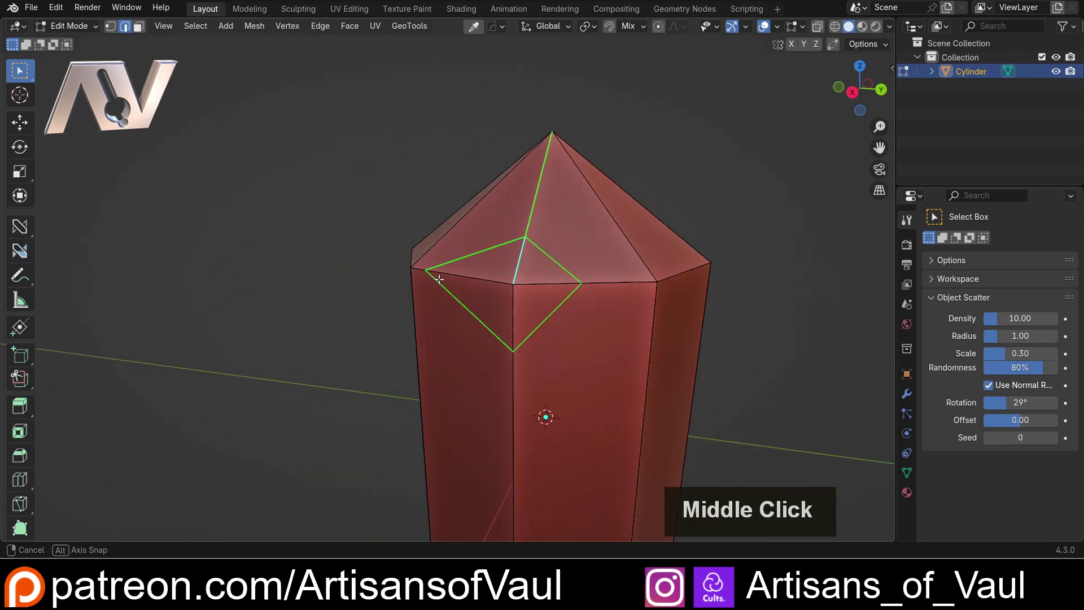
# - Select and delete the diamond-shaped cut facet on the tip, then undo to restore it
pyautogui.scroll(3)
pyautogui.middleClick(595, 303)
pyautogui.press('Tab')
pyautogui.click(557, 289)
pyautogui.middleClick(535, 282)
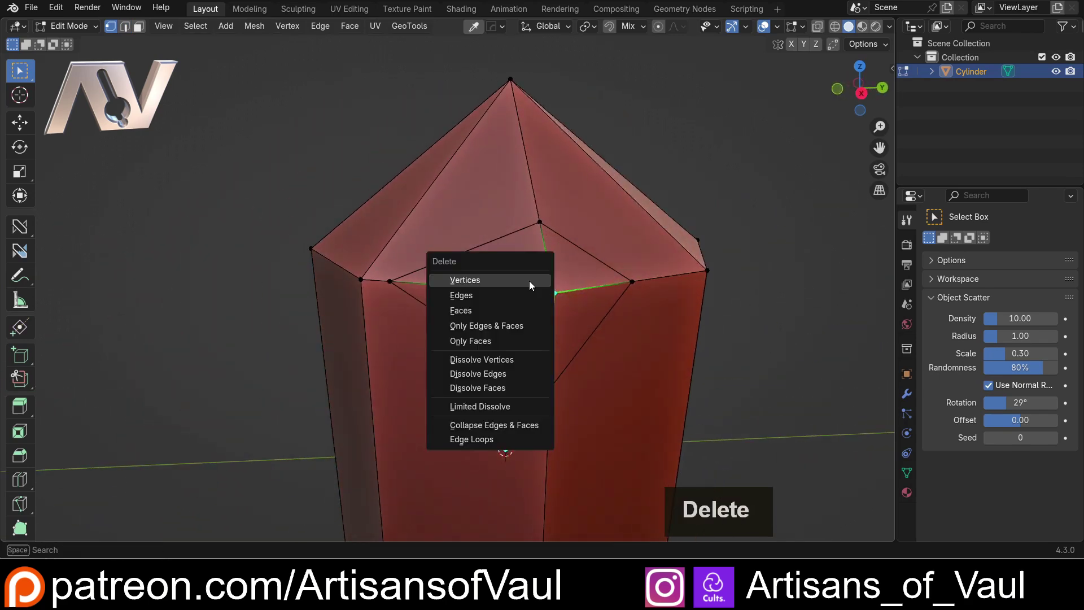
pyautogui.click(531, 286)
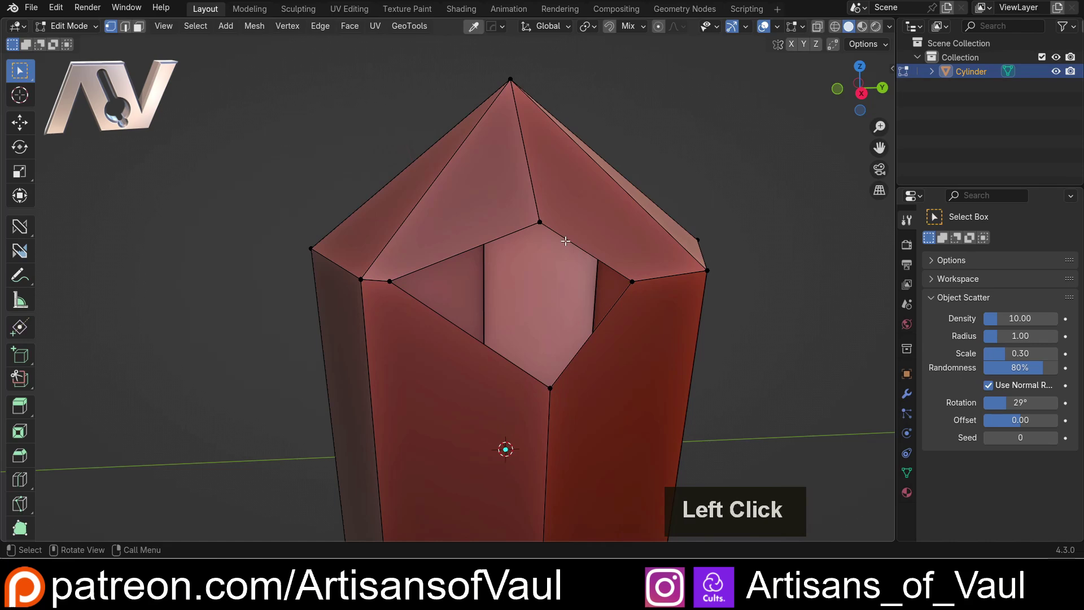
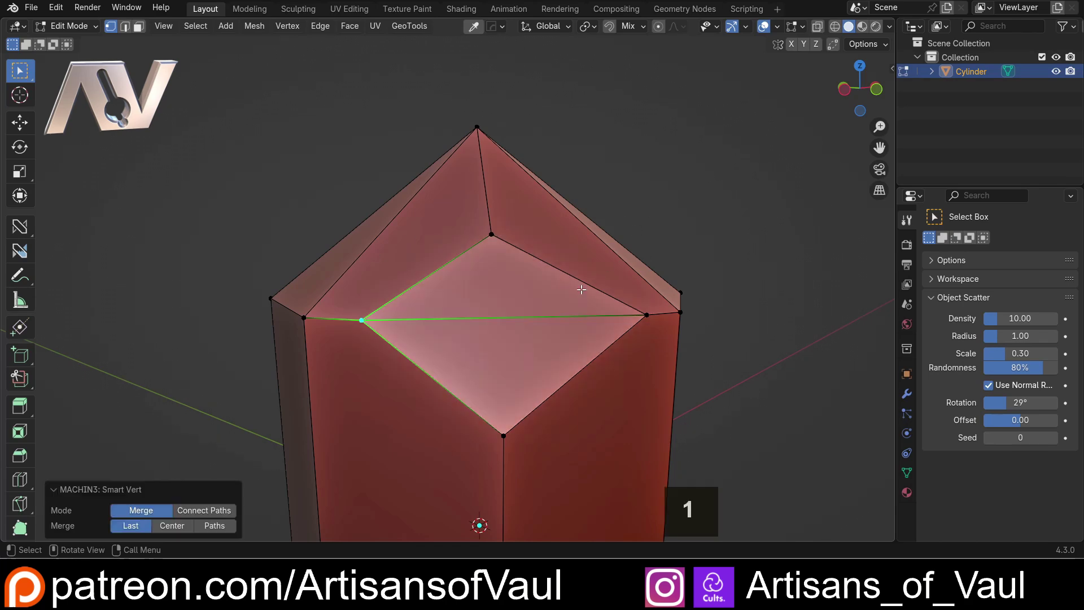
pyautogui.middleClick(520, 280)
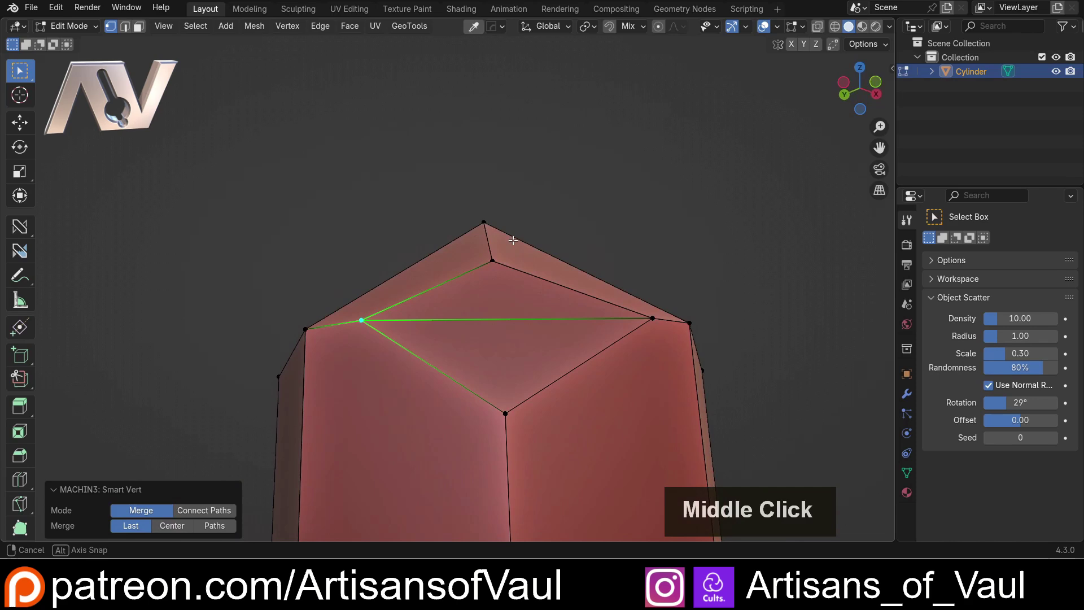
pyautogui.press('ctrl+z')
# - Merge the stray cut vertex onto the tip's edge vertex with Merge At Last, forming the new facet
pyautogui.click(506, 318)
pyautogui.click(361, 315)
pyautogui.press('m')
pyautogui.click(519, 309)
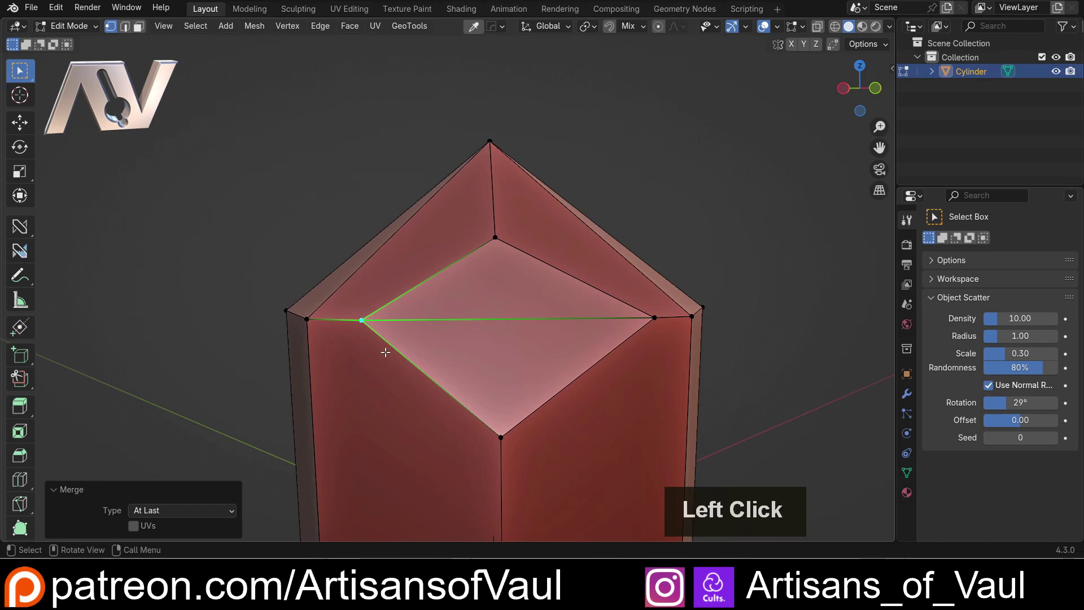
pyautogui.middleClick(431, 325)
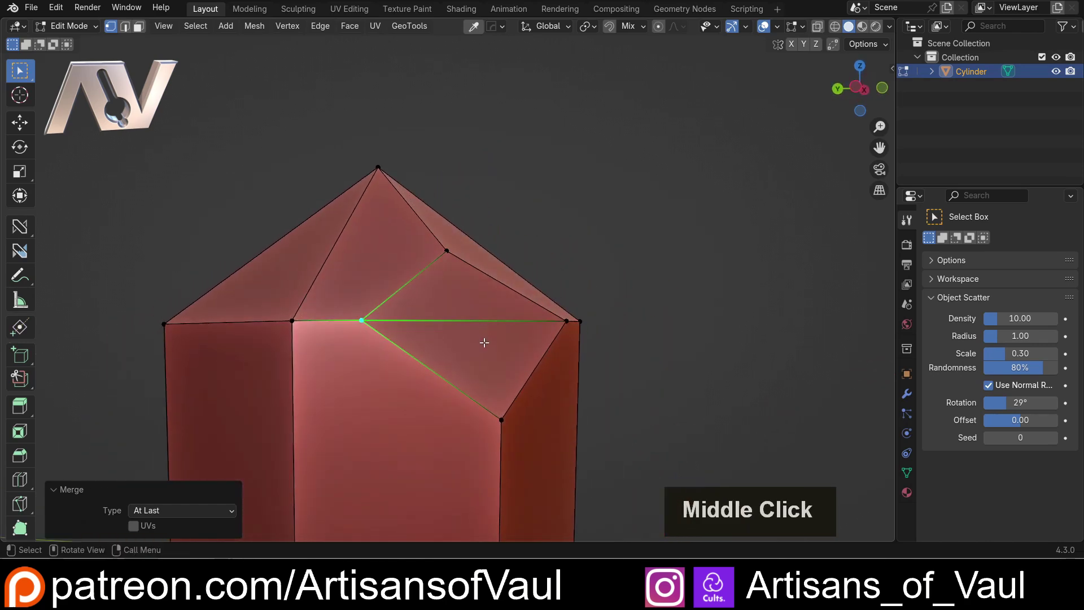
pyautogui.press('Tab')
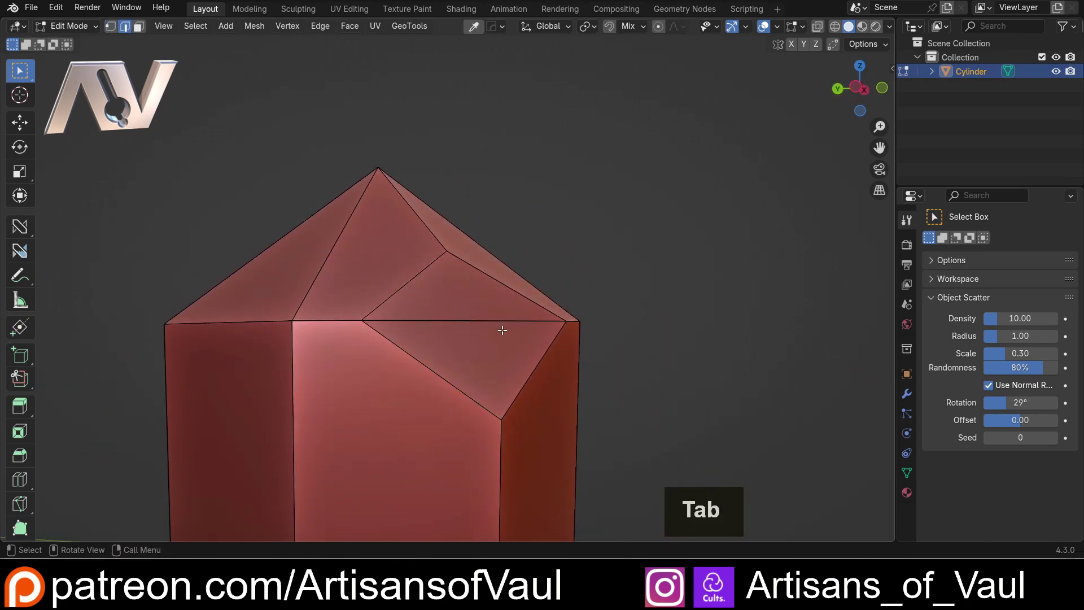
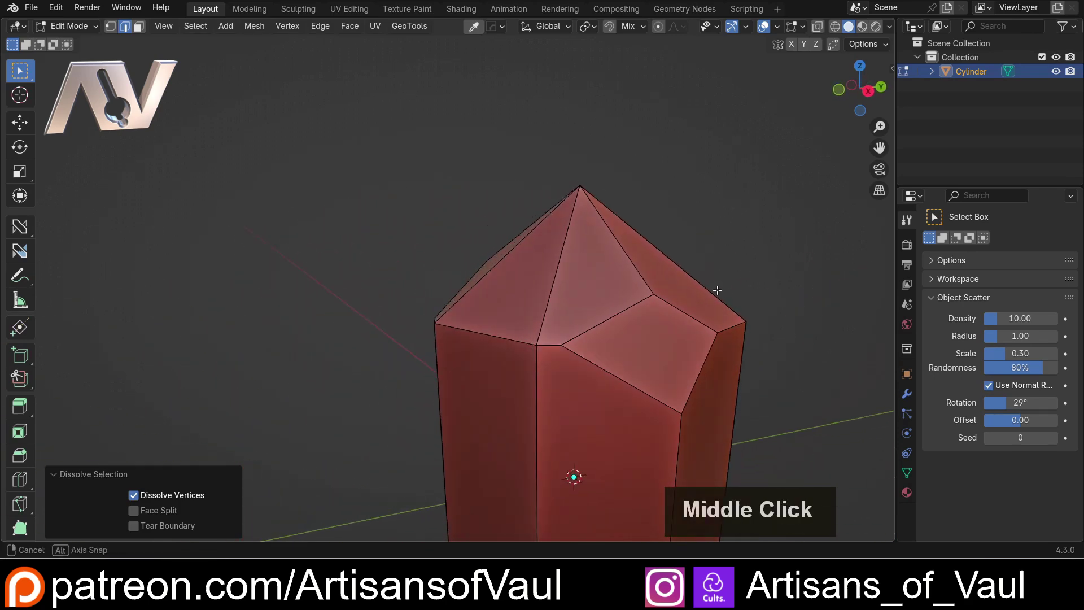
# - Orbit around the tip to inspect the cut facet after dissolving the stray vertex
pyautogui.middleClick(501, 290)
pyautogui.middleClick(469, 321)
pyautogui.middleClick(463, 296)
pyautogui.scroll(3)
pyautogui.middleClick(529, 313)
pyautogui.middleClick(460, 316)
# - Switch to vertex select and pick the cut facet's corner vertex on the top edge
pyautogui.click(425, 293)
pyautogui.press('Tab')
pyautogui.click(439, 293)
pyautogui.scroll(3)
# - Vertex-slide the facet corner further along the top edge with clamp toggled off, and confirm
pyautogui.press('g')
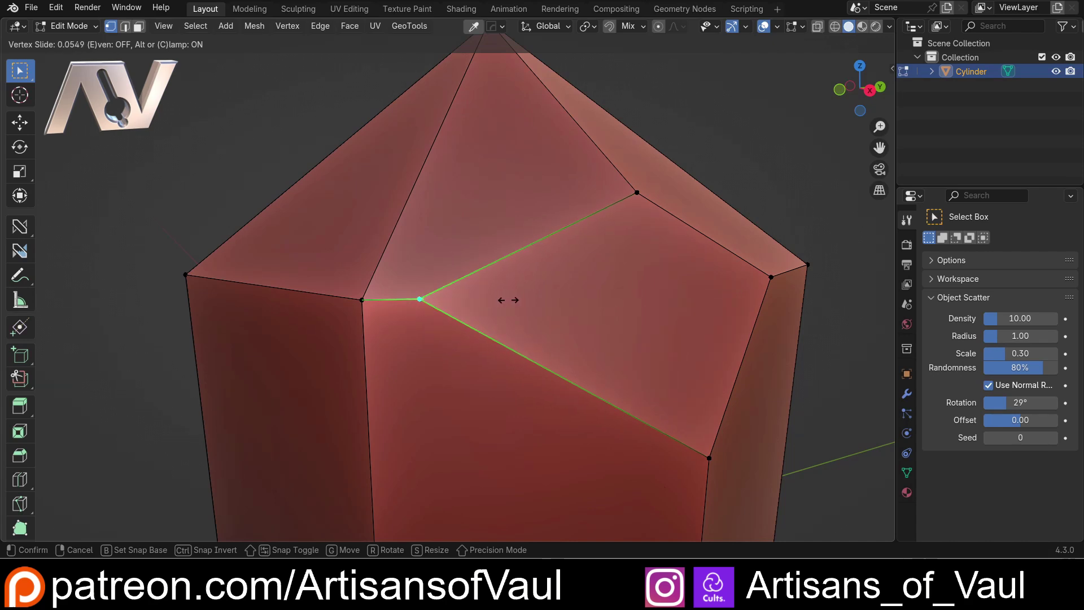
pyautogui.press('c')
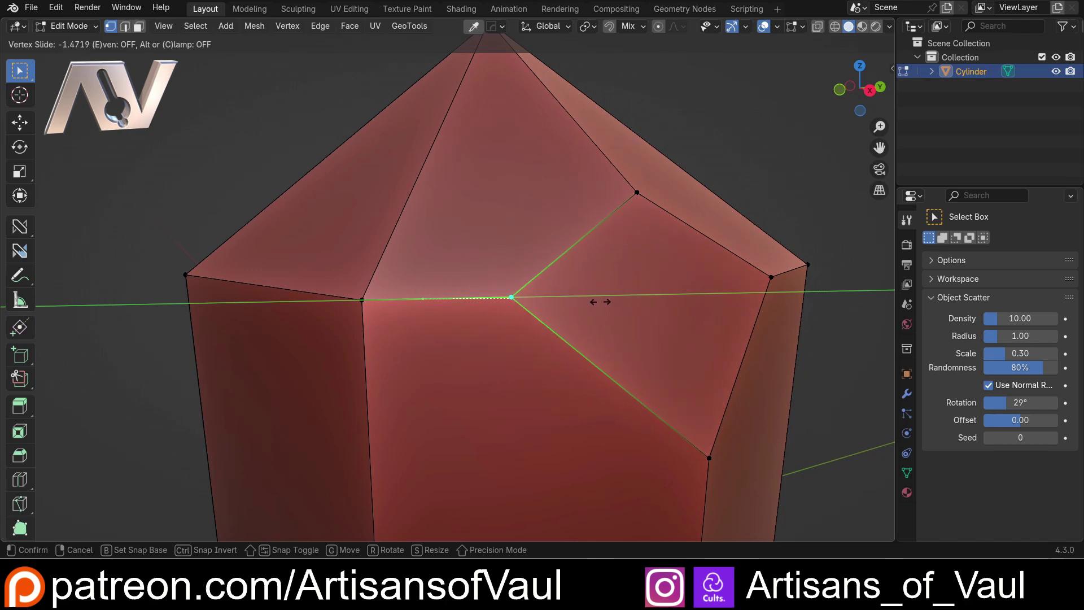
pyautogui.click(600, 298)
pyautogui.scroll(-3)
pyautogui.middleClick(649, 296)
# - Return to Object Mode and orbit the finished faceted crystal
pyautogui.click(754, 241)
pyautogui.scroll(-3)
pyautogui.middleClick(513, 291)
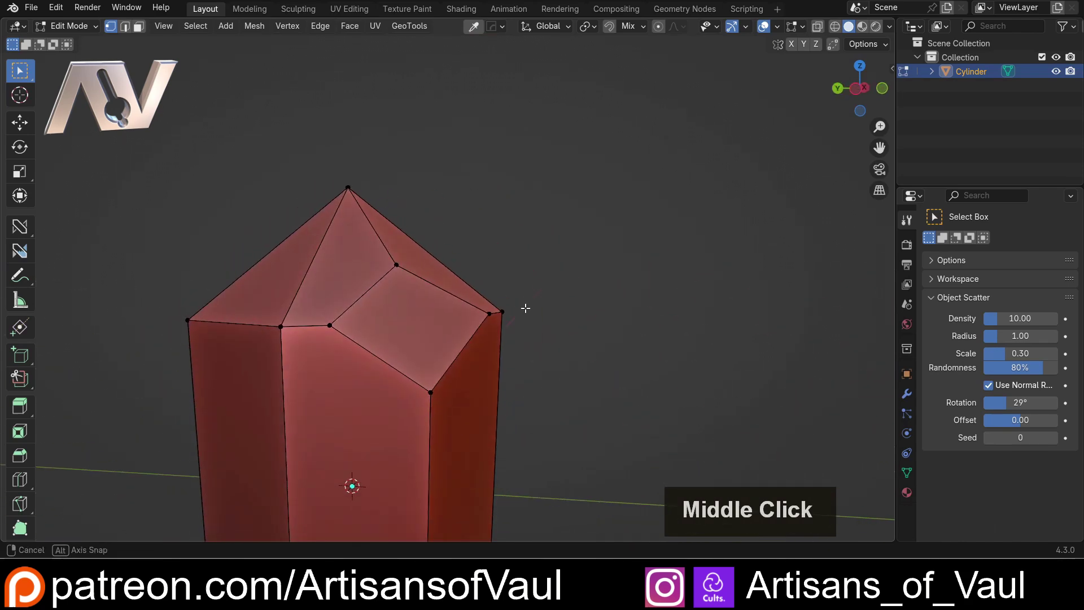
pyautogui.press('Tab')
pyautogui.middleClick(518, 279)
pyautogui.scroll(-3)
# - Position a scaled, rotated cube overlapping the crystal's upper side, then select the crystal for the cutter modifier
pyautogui.middleClick(505, 241)
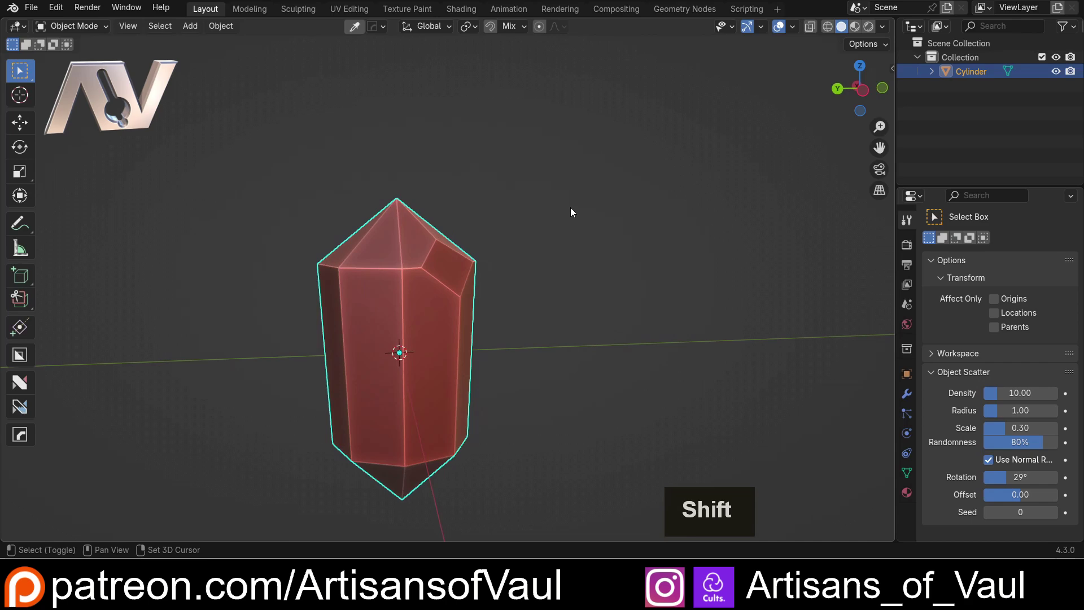
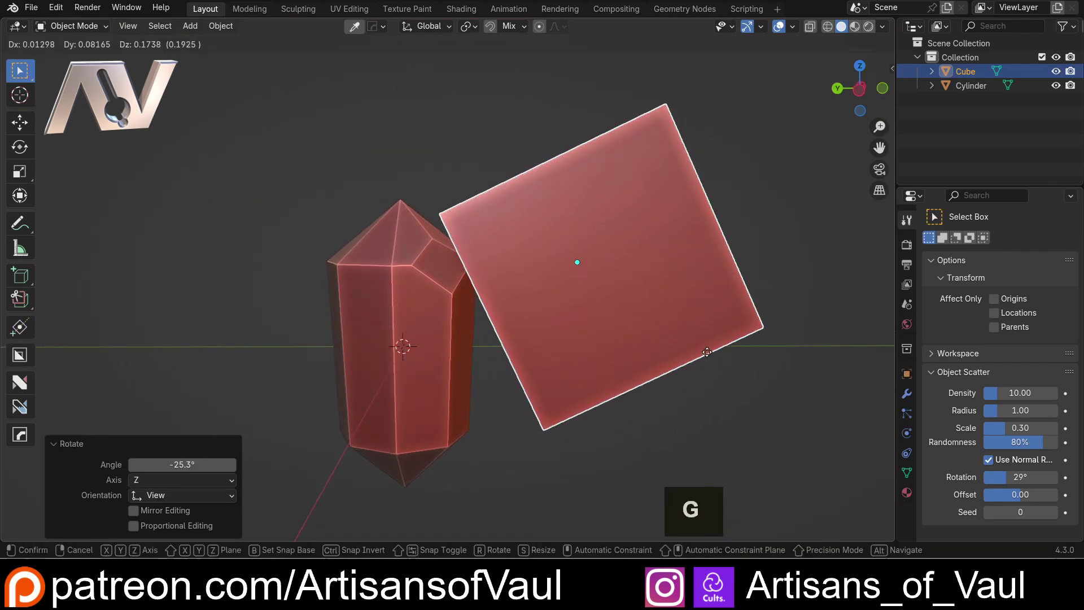
pyautogui.click(694, 323)
pyautogui.scroll(3)
pyautogui.click(570, 453)
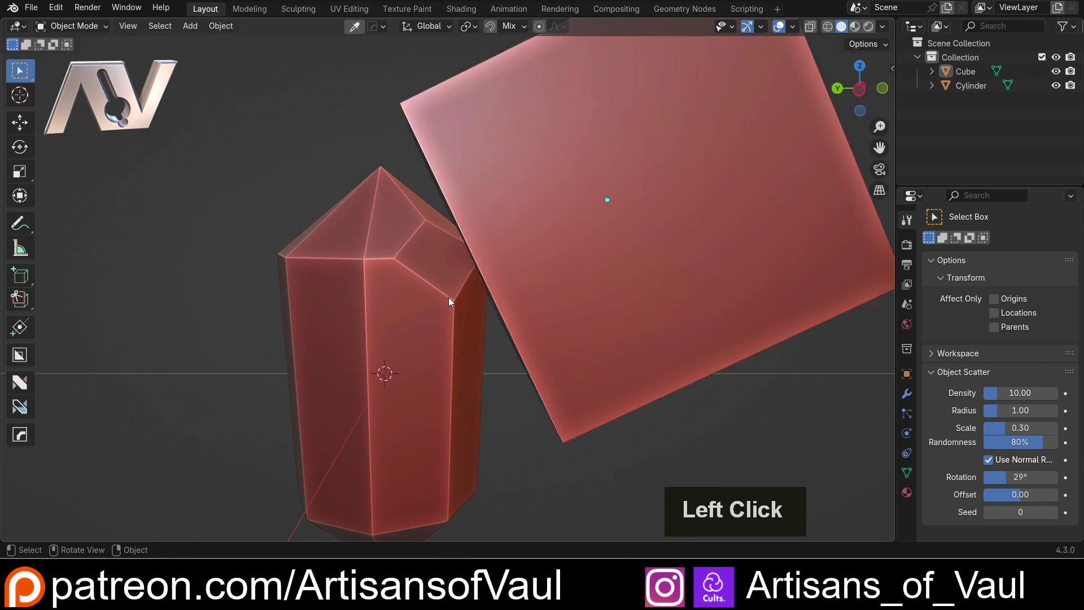
pyautogui.click(403, 263)
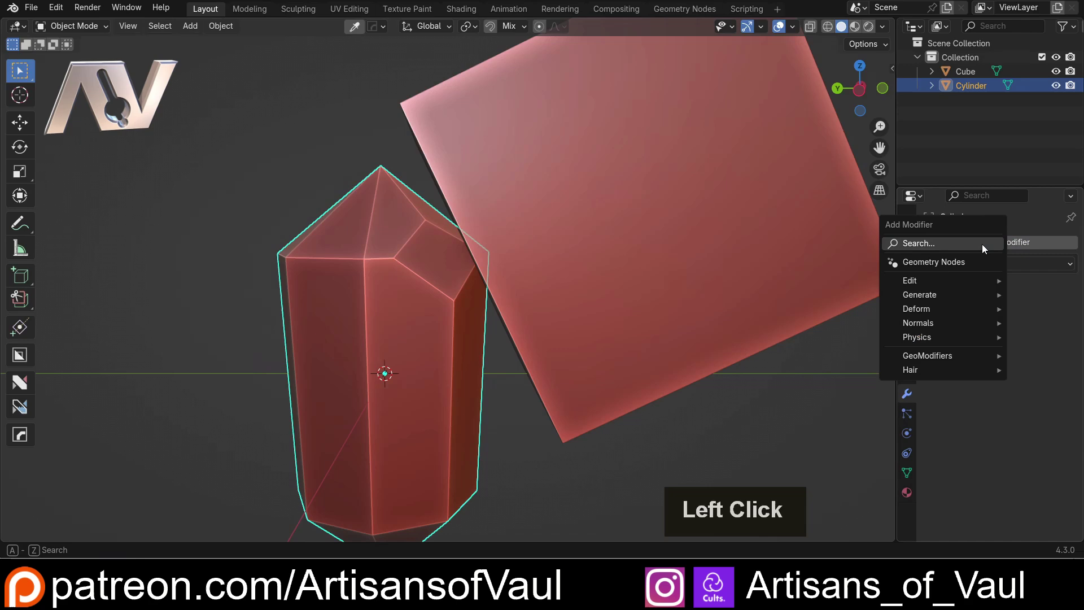
# - Add a Boolean Difference modifier on the crystal using the Cube, hiding the cube to preview
pyautogui.press('b')
pyautogui.press('o')
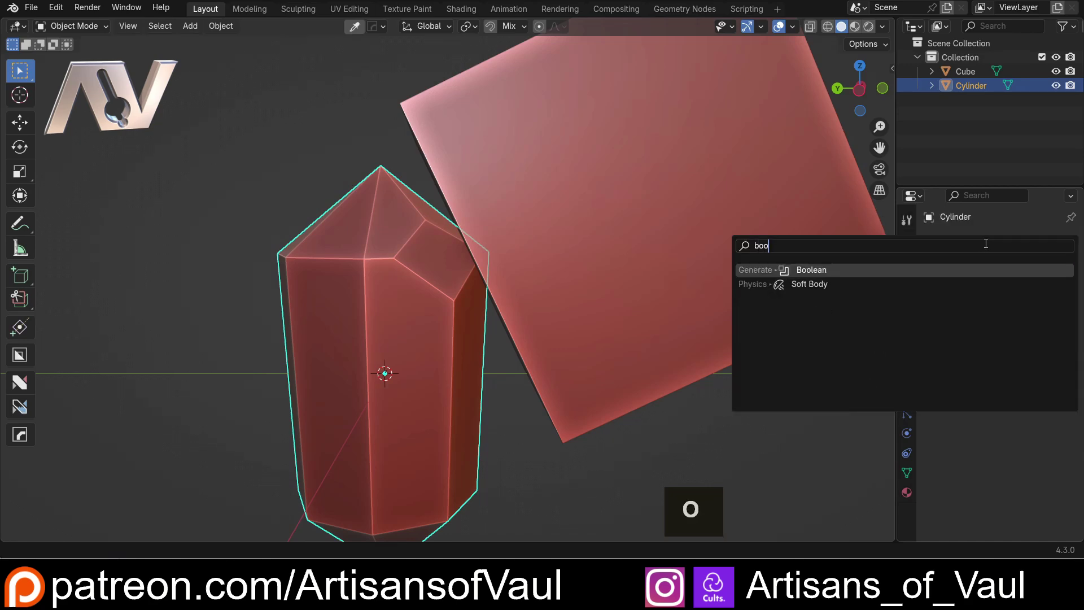
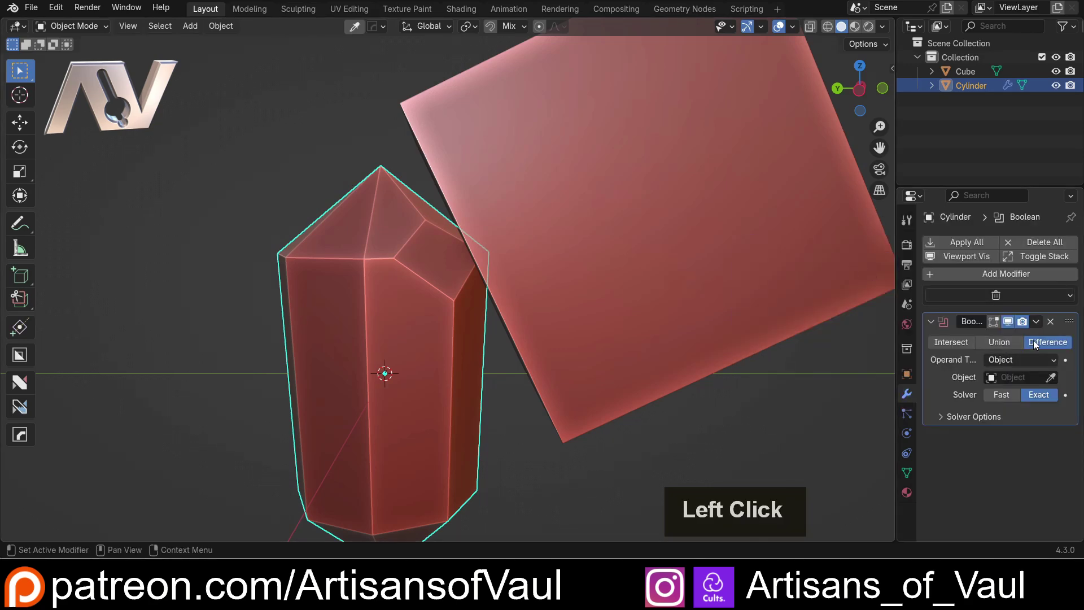
pyautogui.click(1053, 381)
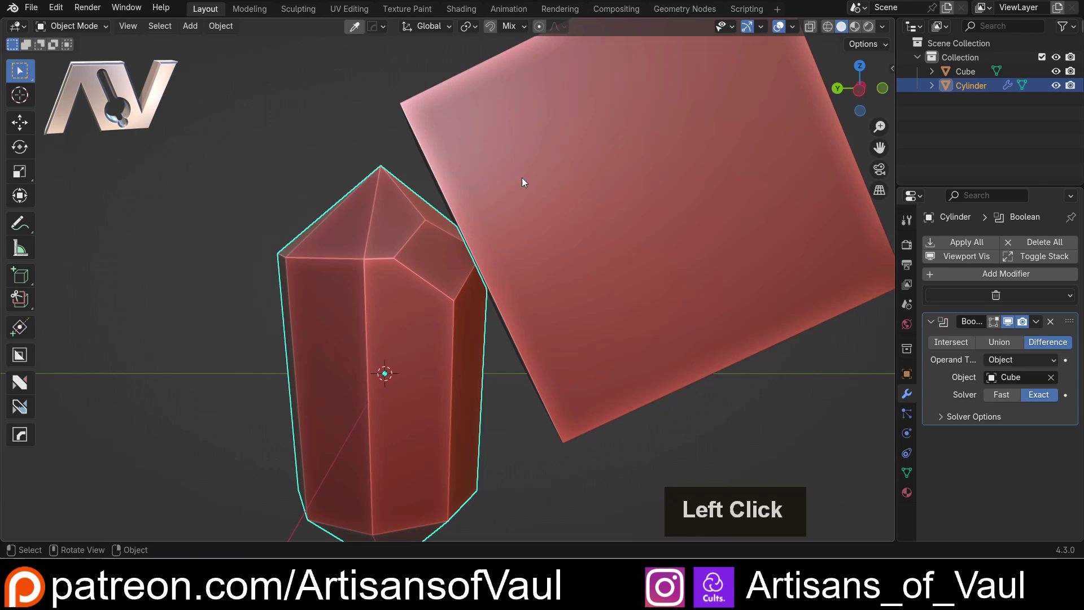
pyautogui.press('h')
# - Inspect the trial slanted facet, then undo so the crystal keeps no modifier
pyautogui.middleClick(534, 200)
pyautogui.middleClick(427, 205)
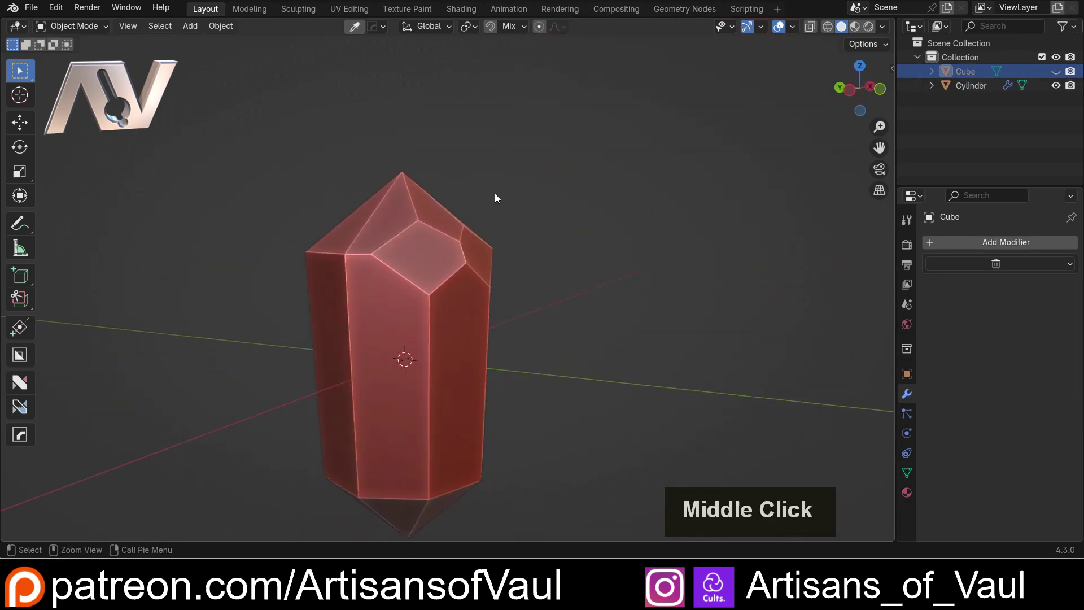
pyautogui.press('ctrl+z')
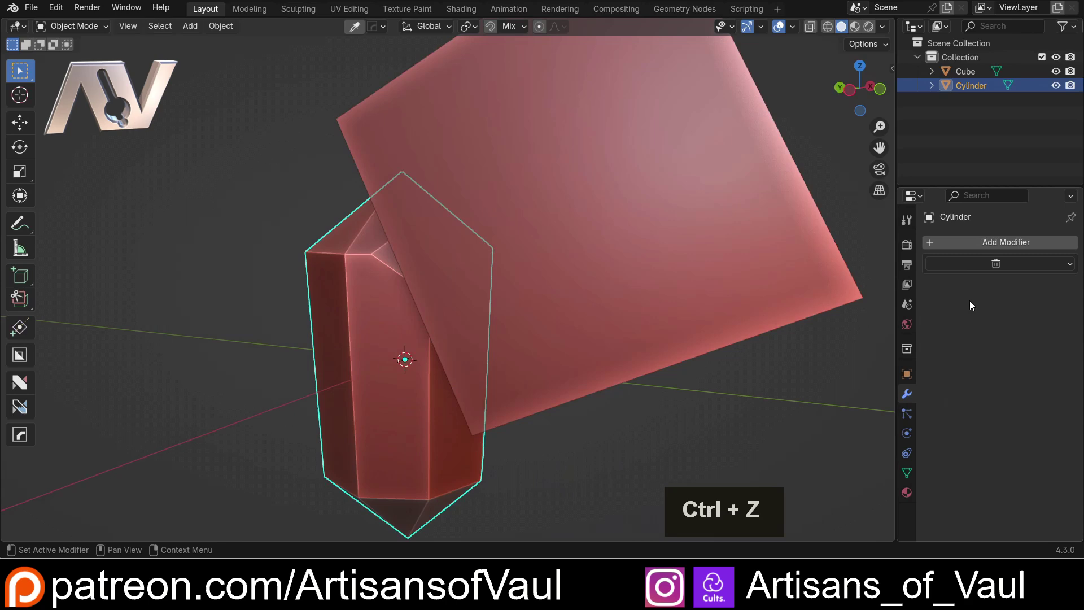
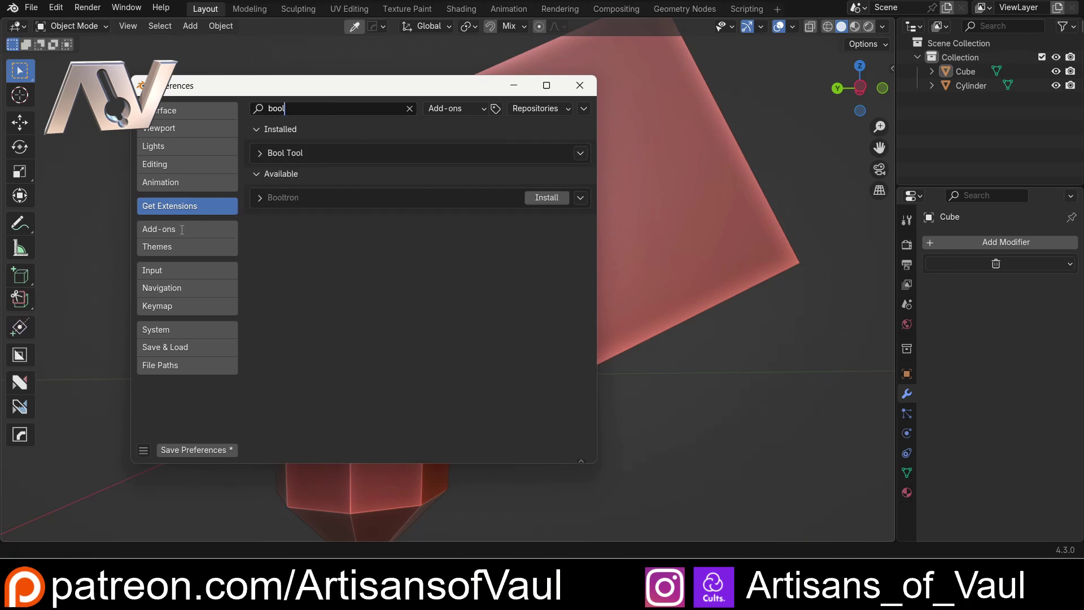
# - Search the Add-ons list for 'bool', confirm Bool Tool is enabled, and close Preferences
pyautogui.click(185, 233)
pyautogui.doubleClick(197, 224)
pyautogui.press('b')
pyautogui.press('o')
pyautogui.click(589, 94)
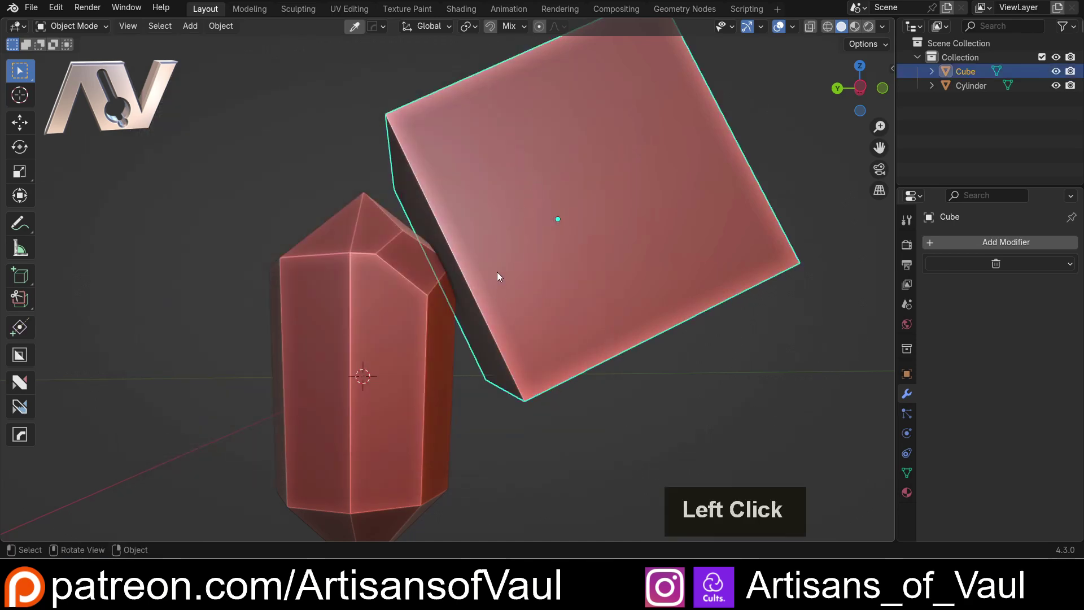
# - Cut the cube from the crystal with Bool Tool Difference (Ctrl+Numpad -) and hide the cutter
pyautogui.middleClick(478, 254)
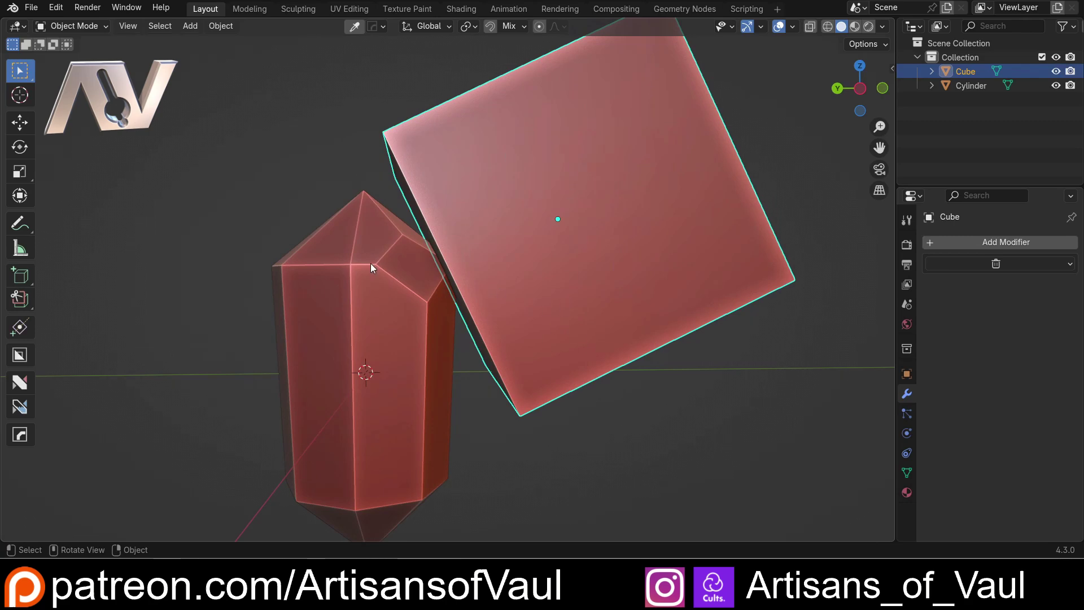
pyautogui.click(339, 245)
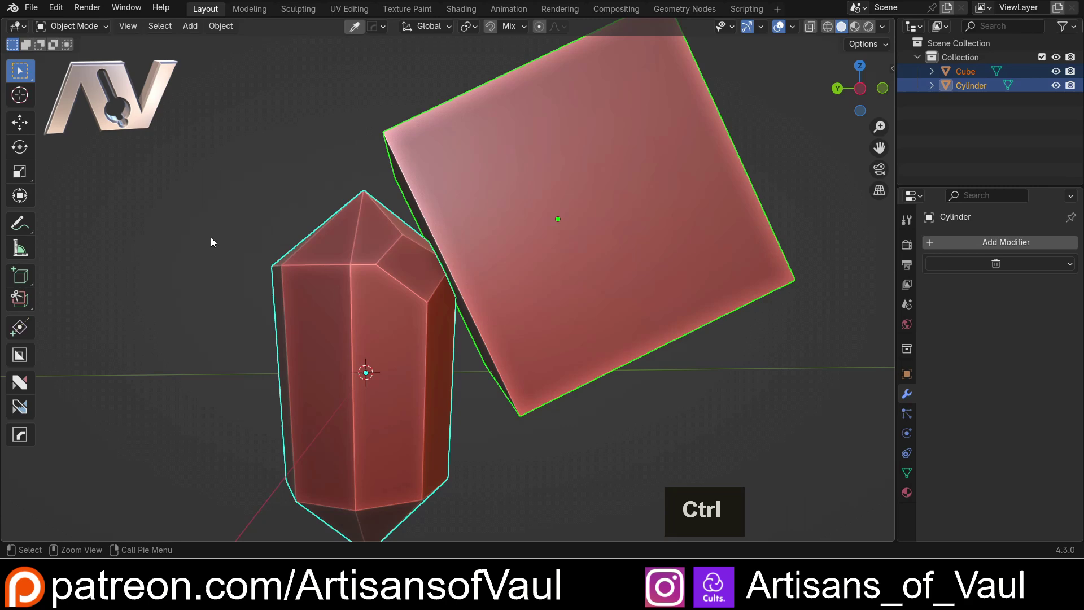
pyautogui.press('ctrl+KP_Subtract')
pyautogui.middleClick(495, 249)
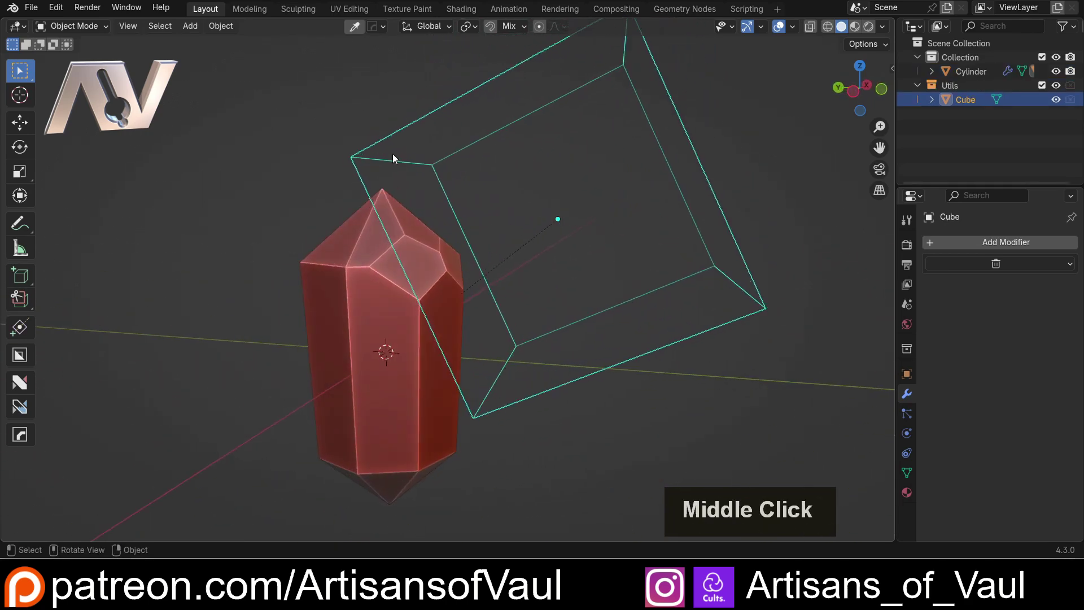
pyautogui.click(396, 155)
pyautogui.press('h')
# - Orbit around the crystal to review the new flat facet from all sides
pyautogui.middleClick(511, 229)
pyautogui.middleClick(426, 281)
pyautogui.scroll(3)
pyautogui.middleClick(369, 272)
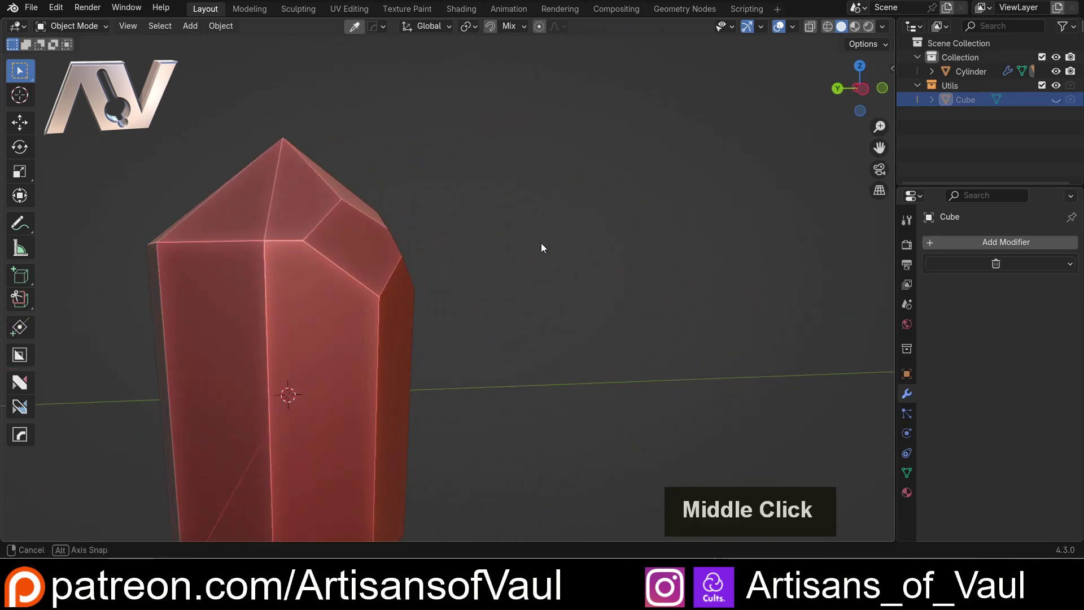
pyautogui.middleClick(444, 258)
pyautogui.scroll(-3)
pyautogui.middleClick(384, 230)
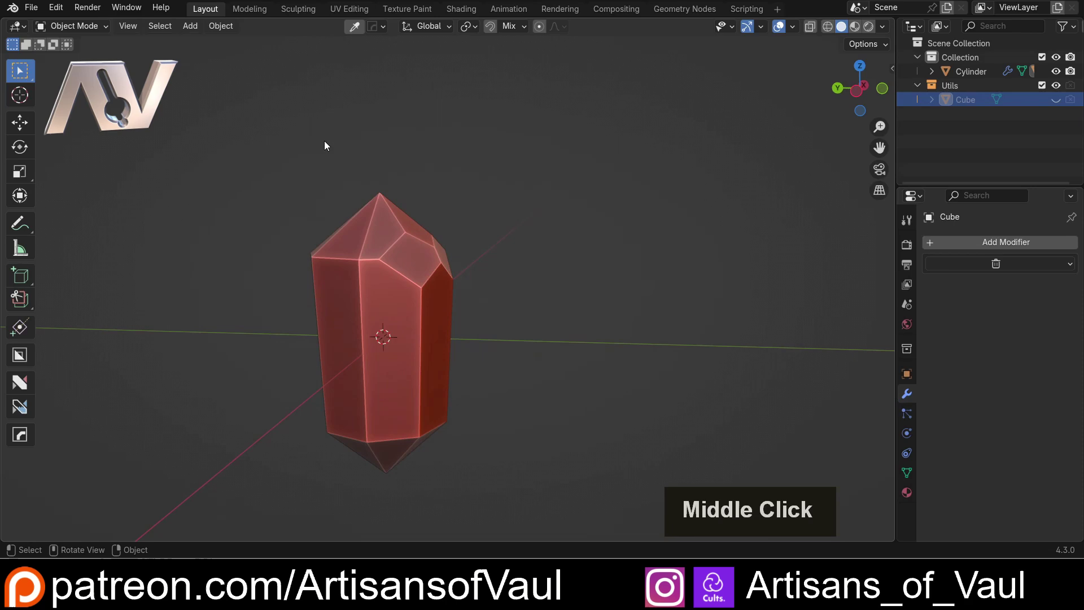
pyautogui.scroll(3)
pyautogui.middleClick(283, 273)
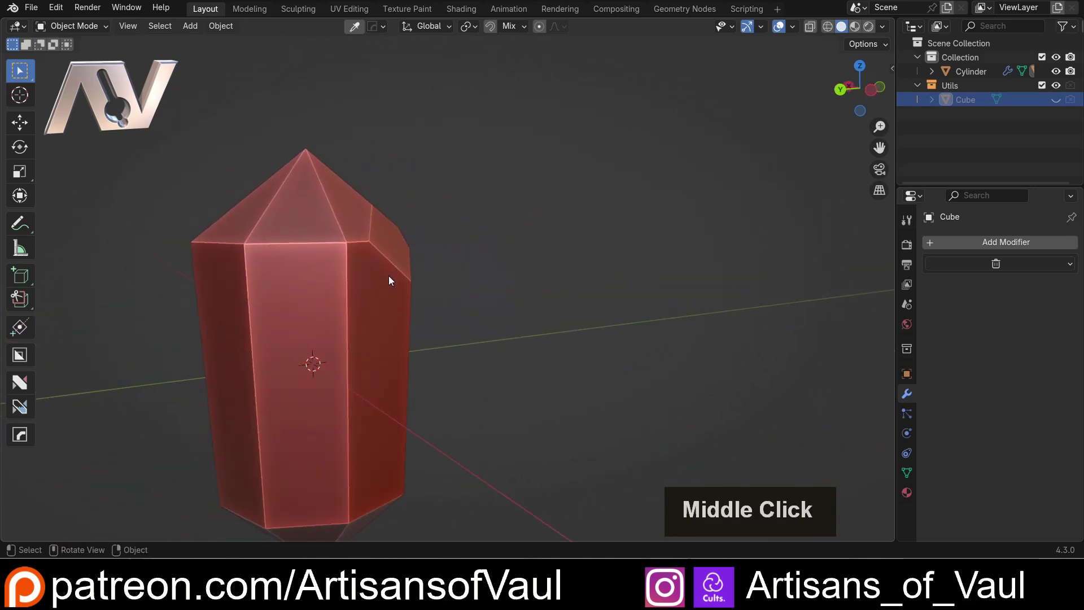
pyautogui.middleClick(334, 303)
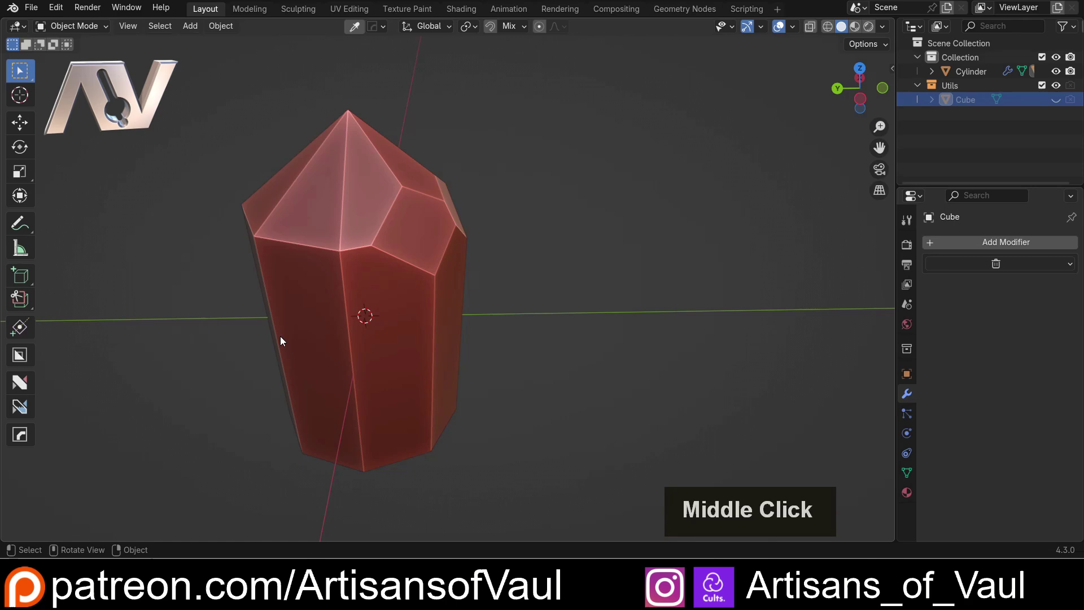
pyautogui.middleClick(454, 320)
pyautogui.scroll(-3)
pyautogui.middleClick(480, 325)
pyautogui.middleClick(537, 316)
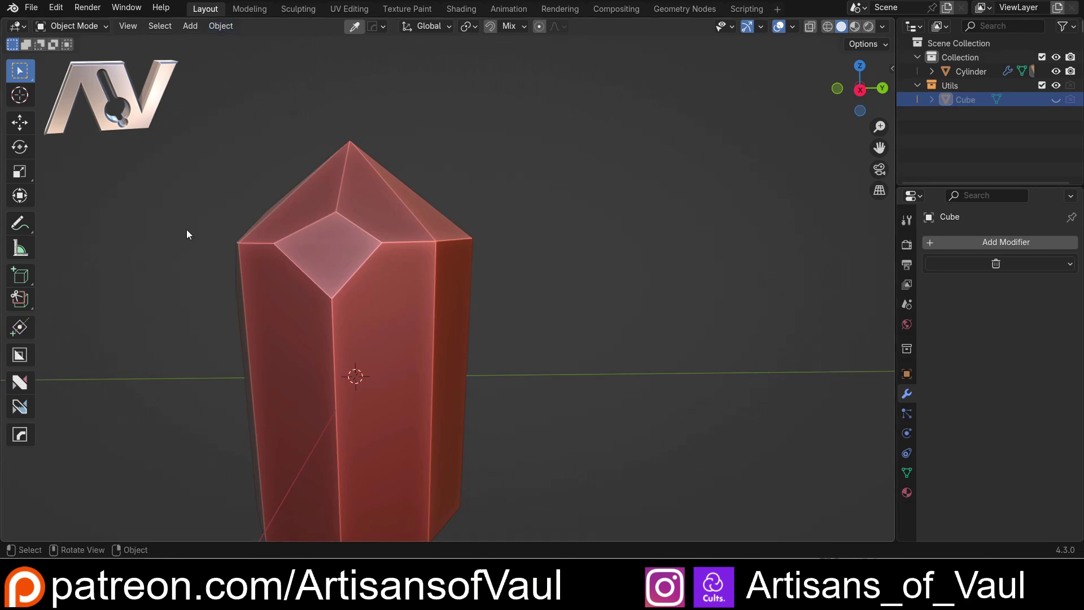
# - Enter Edit Mode on the crystal in edge select and activate the Mesh Cut tool
pyautogui.click(366, 237)
pyautogui.press('Tab')
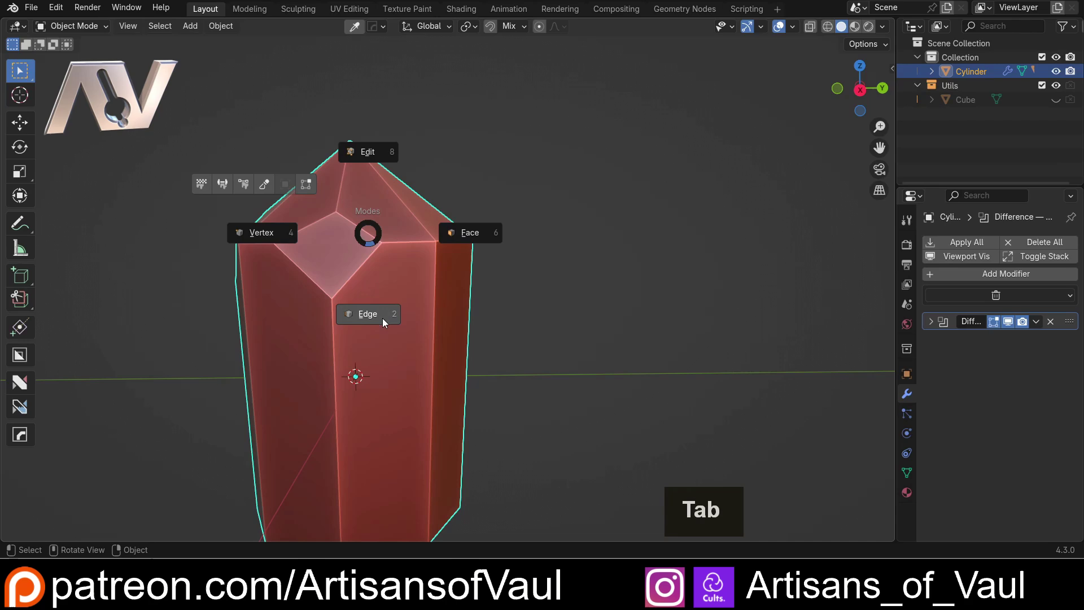
pyautogui.press('alt+4')
pyautogui.click(242, 201)
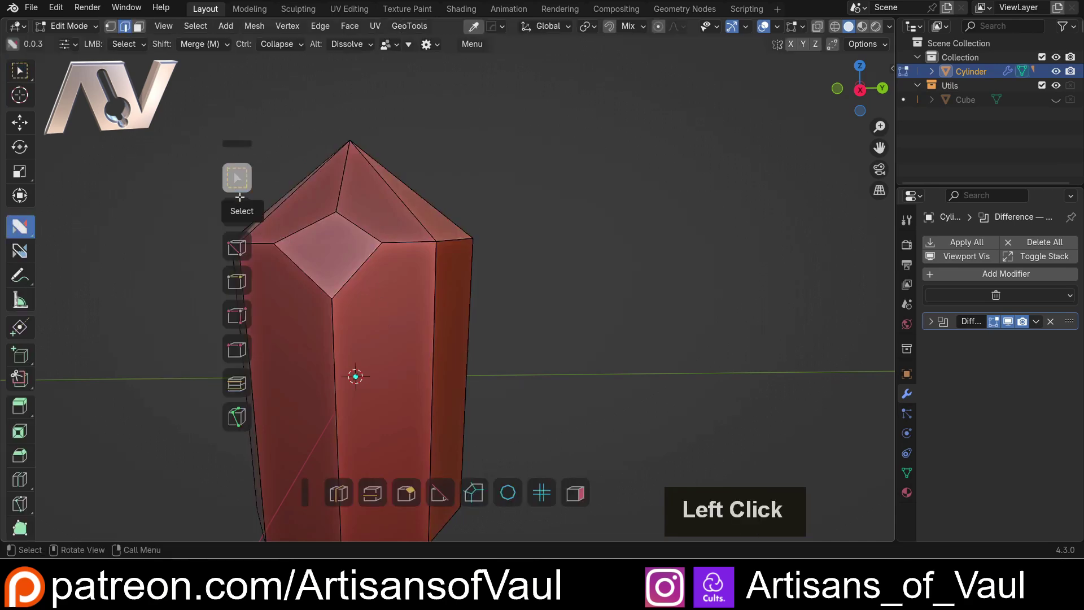
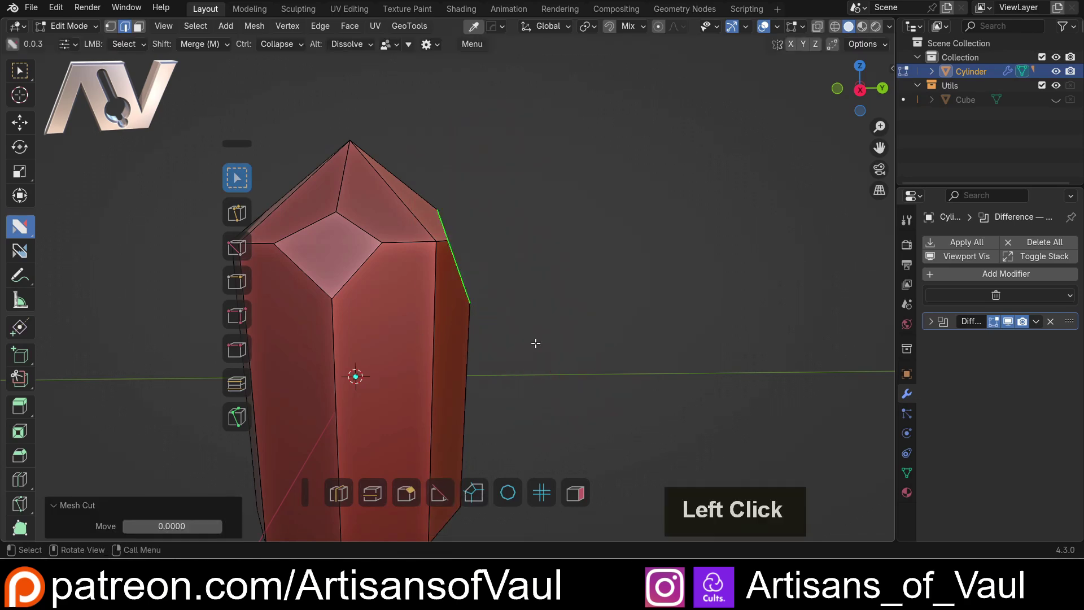
# - Orbit the view around to the crystal's underside near the bottom tip
pyautogui.middleClick(547, 226)
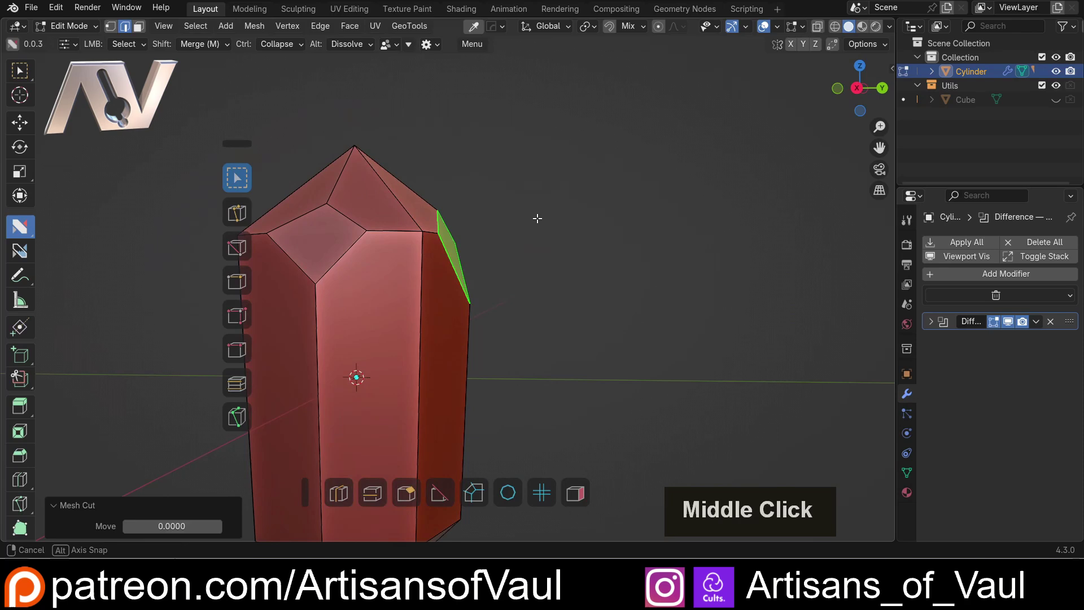
pyautogui.middleClick(376, 233)
pyautogui.middleClick(448, 234)
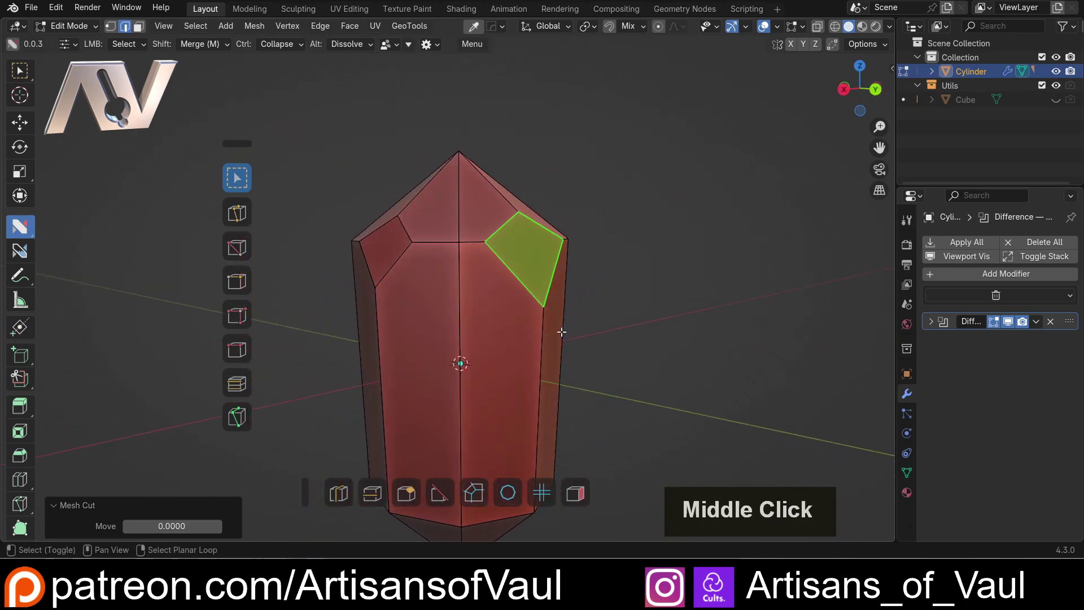
pyautogui.middleClick(469, 131)
pyautogui.middleClick(472, 235)
pyautogui.middleClick(466, 273)
pyautogui.middleClick(477, 267)
pyautogui.middleClick(516, 282)
pyautogui.middleClick(506, 283)
pyautogui.middleClick(496, 272)
pyautogui.middleClick(577, 286)
# - Draw a cutting plane across the bottom-tip corner, redoing the first attempt, slicing a four-sided facet
pyautogui.click(447, 480)
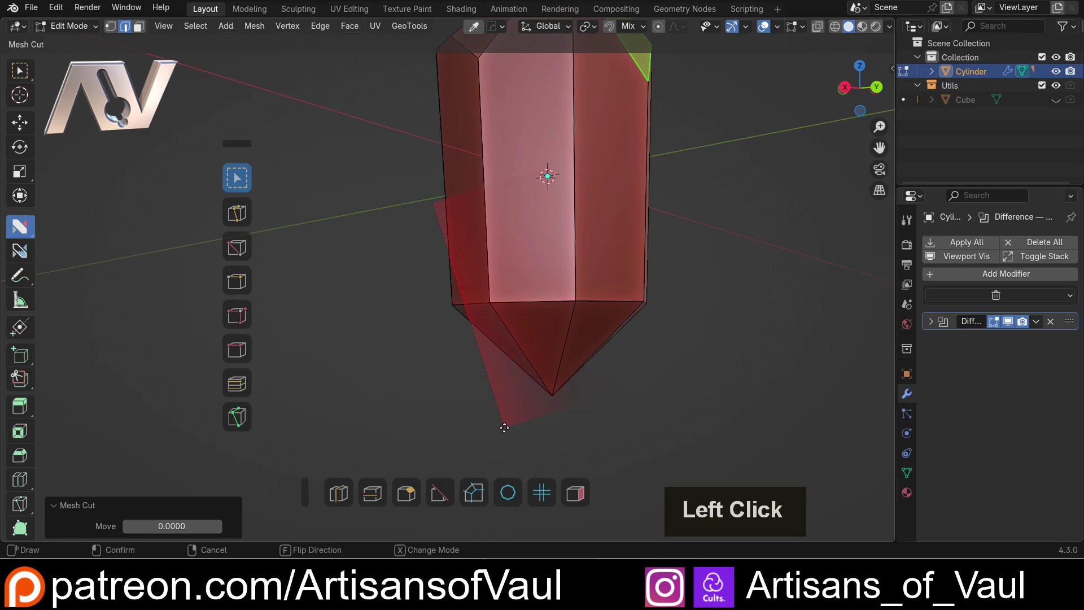
pyautogui.press('ctrl+z')
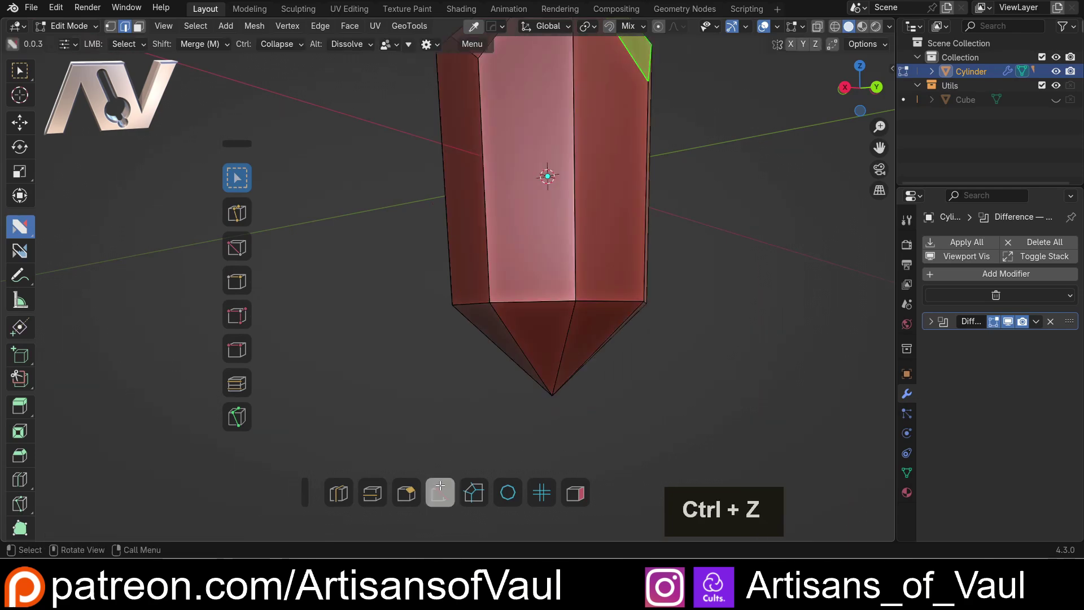
pyautogui.click(440, 483)
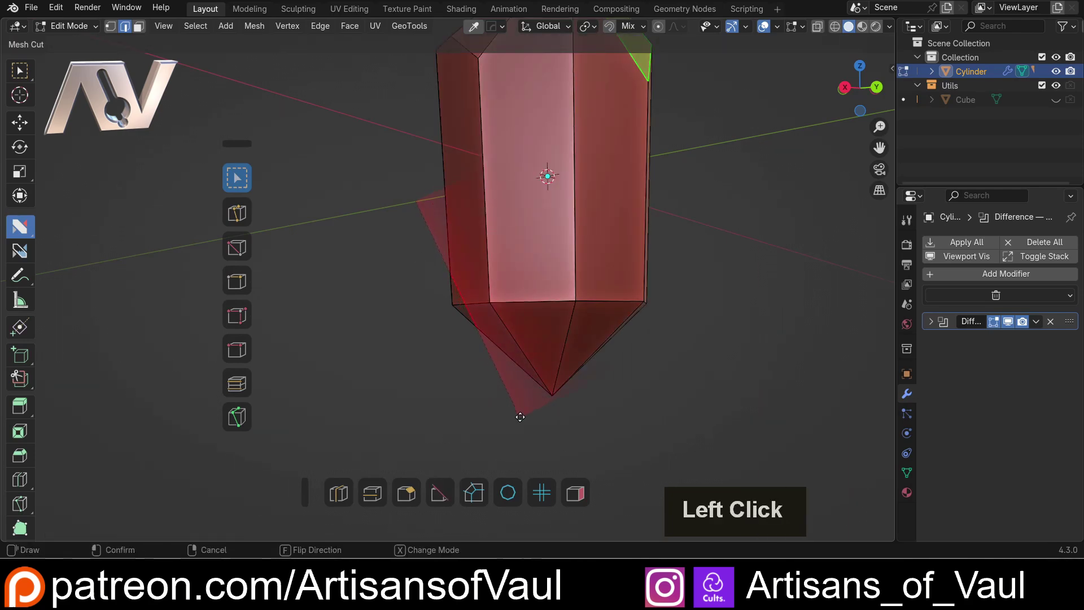
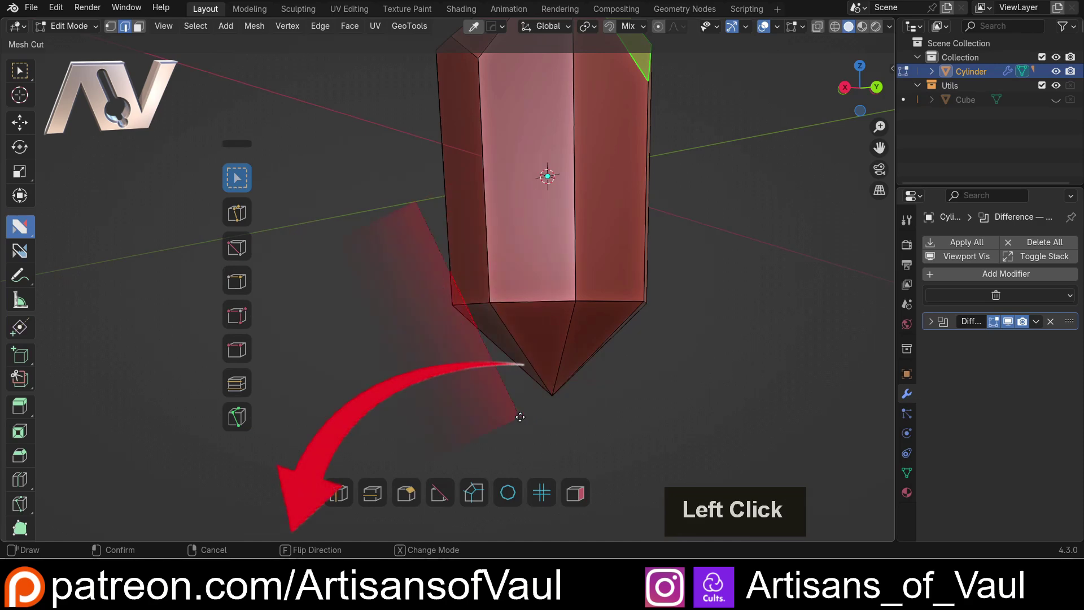
pyautogui.middleClick(435, 315)
pyautogui.middleClick(511, 282)
pyautogui.scroll(-3)
pyautogui.middleClick(472, 226)
pyautogui.scroll(3)
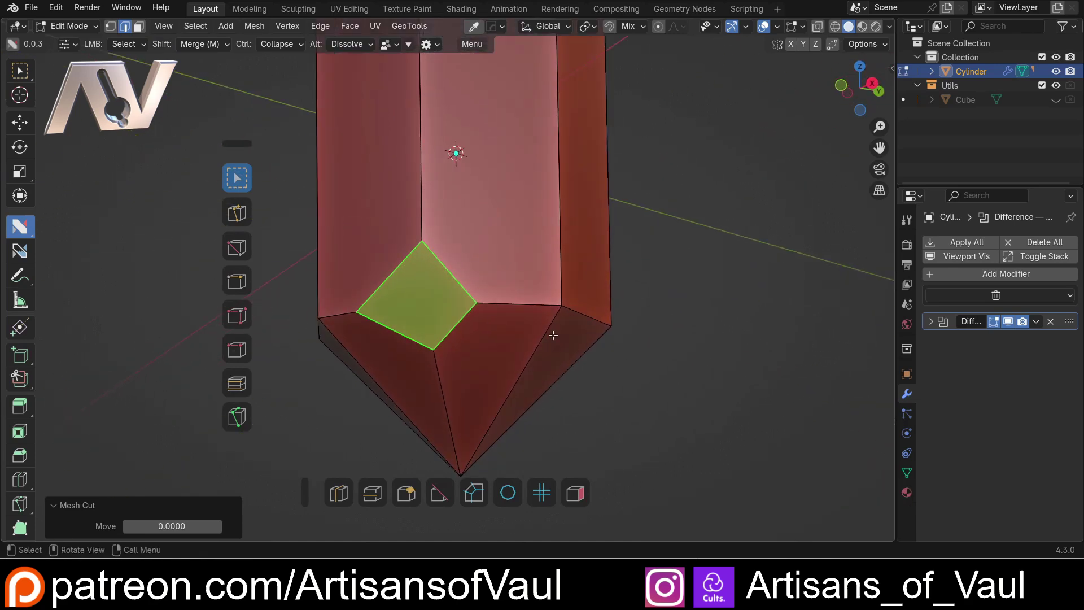
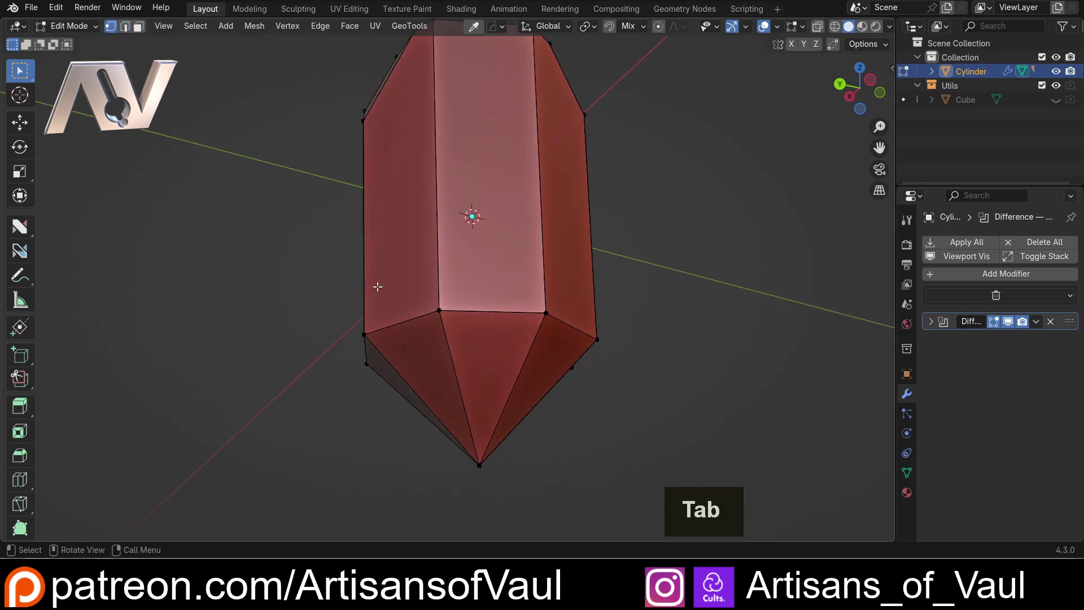
# - Select the base ring edges and bevel them into facets around the bottom point, then undo it
pyautogui.click(427, 293)
pyautogui.middleClick(546, 336)
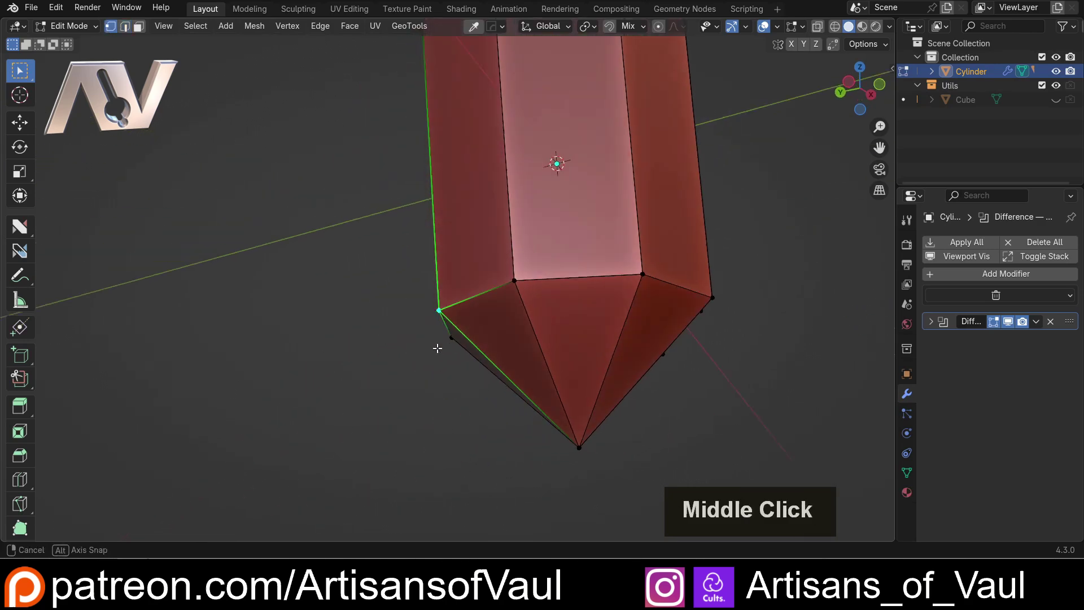
pyautogui.click(640, 261)
pyautogui.middleClick(507, 295)
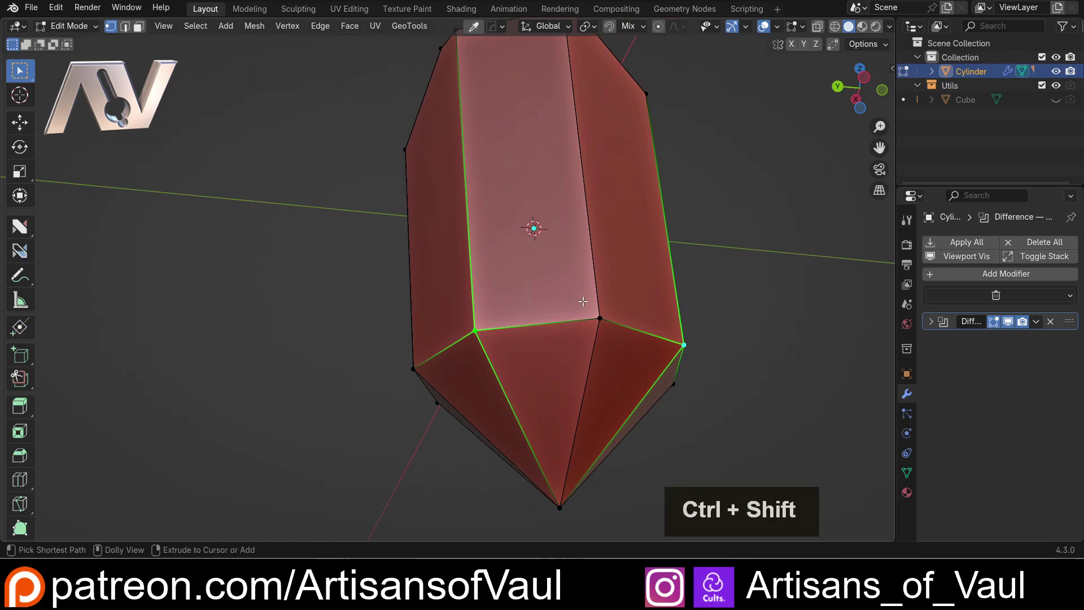
pyautogui.press('ctrl+shift+b')
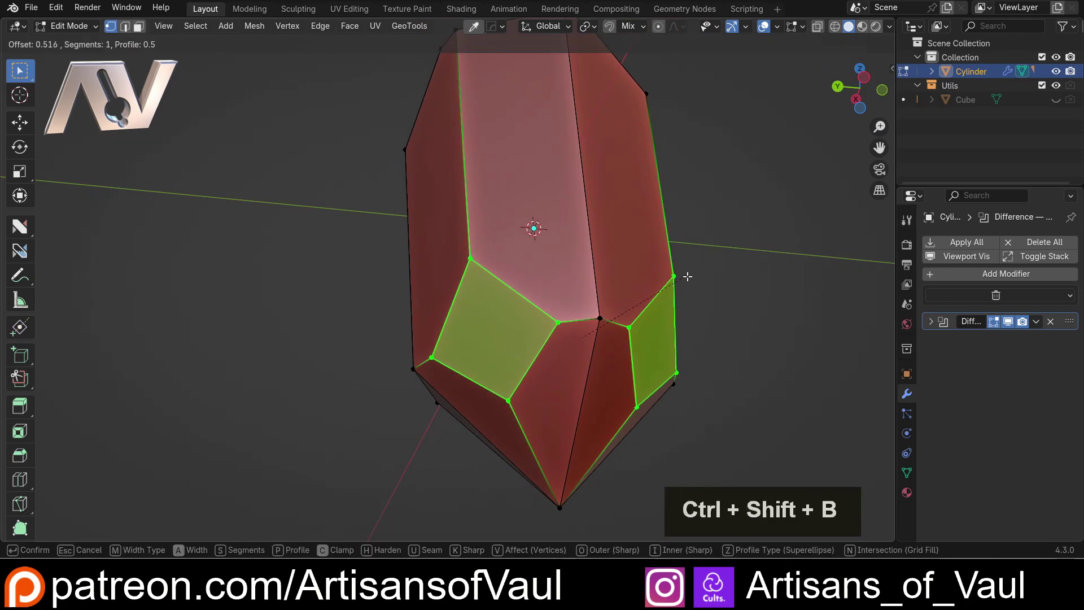
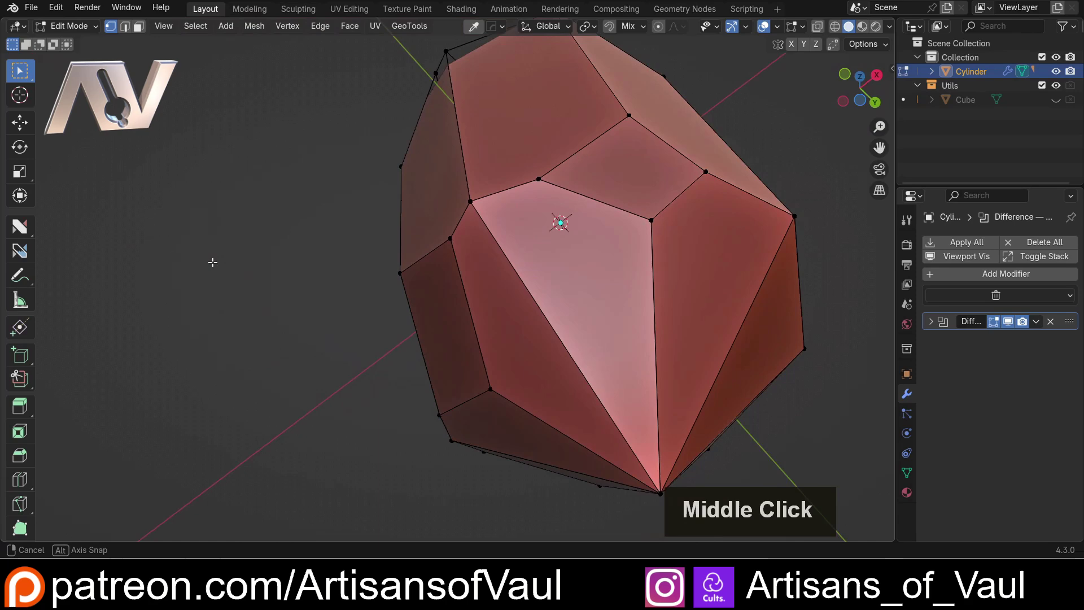
pyautogui.middleClick(199, 294)
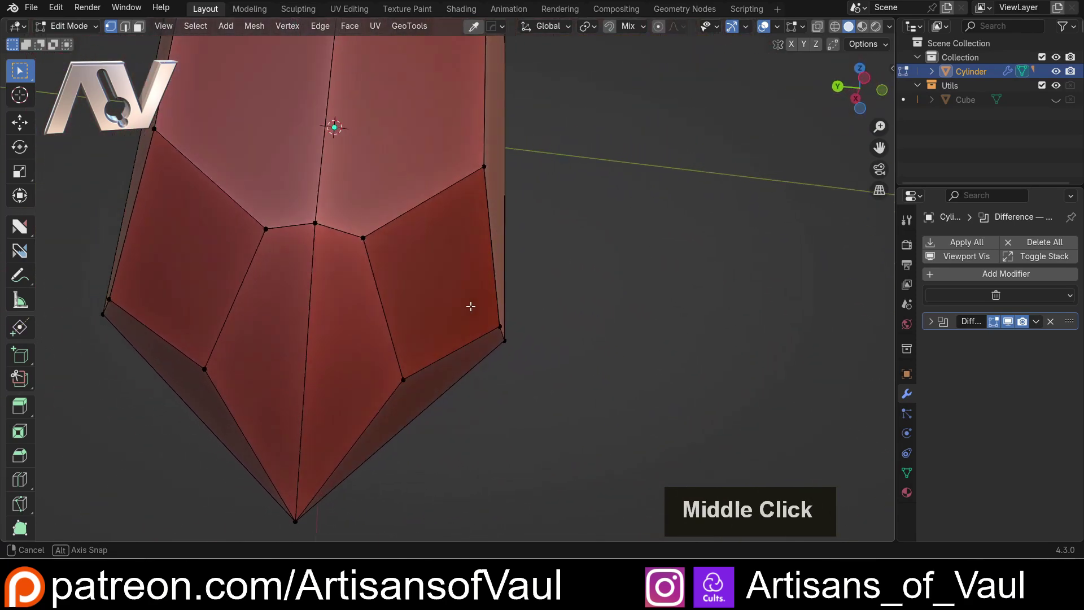
pyautogui.press('ctrl+z')
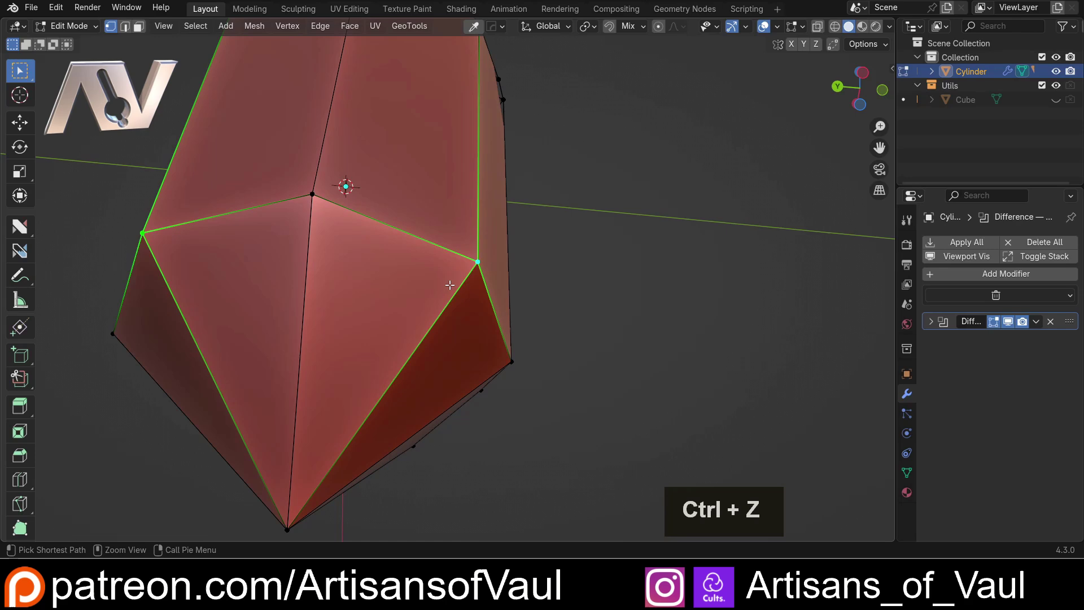
# - Orbit the view up toward the top of the crystal
pyautogui.scroll(-3)
pyautogui.middleClick(373, 184)
pyautogui.middleClick(367, 241)
pyautogui.scroll(-3)
pyautogui.middleClick(301, 205)
pyautogui.middleClick(381, 244)
pyautogui.scroll(3)
pyautogui.middleClick(514, 251)
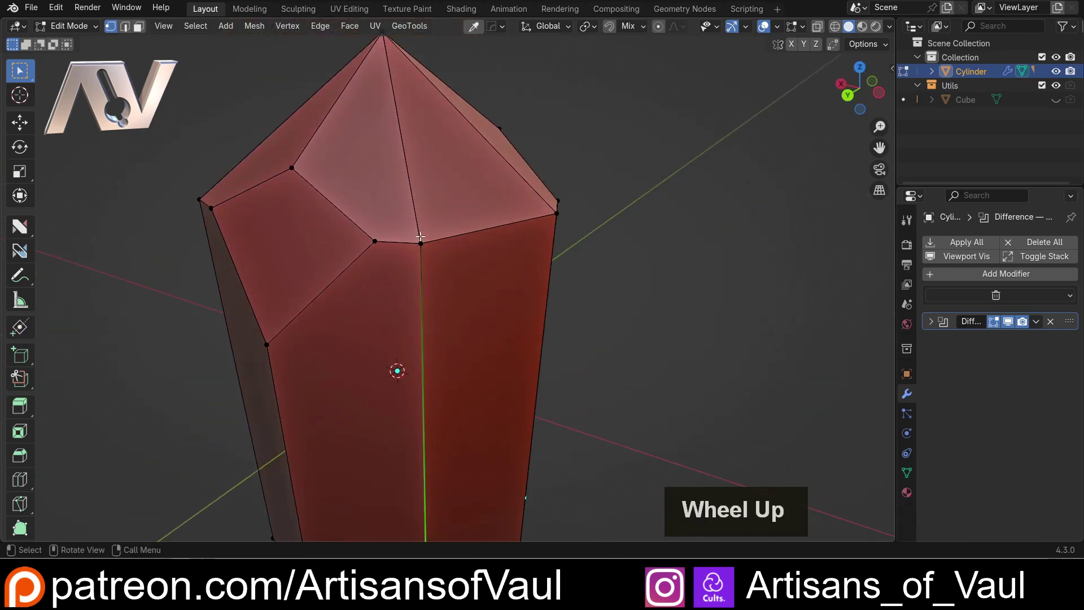
# - Bevel the corner where side and top facets meet into a small four-sided facet
pyautogui.click(430, 239)
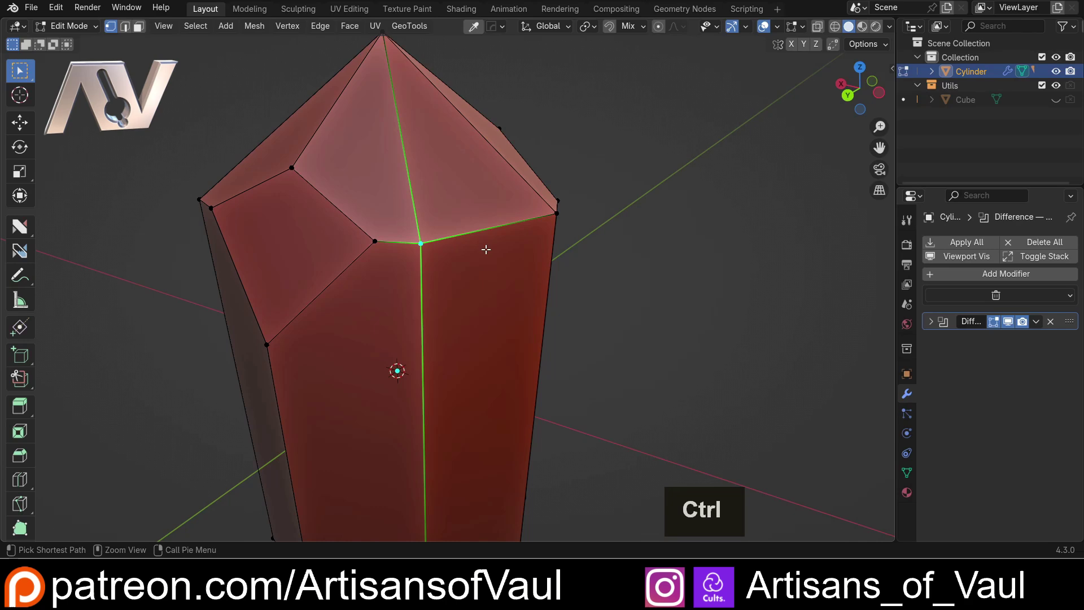
pyautogui.press('ctrl+shift+b')
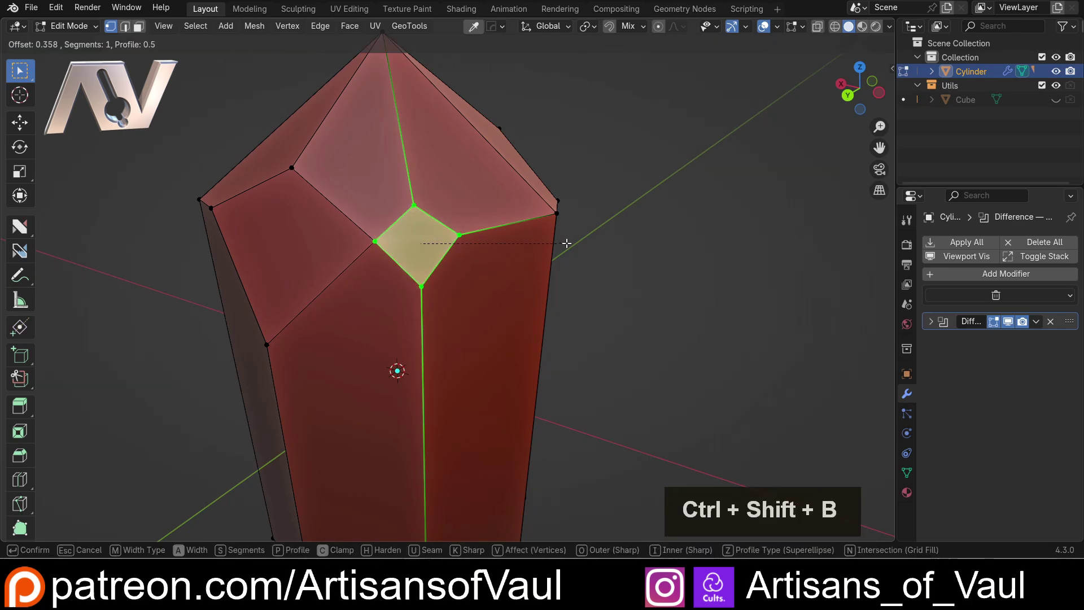
pyautogui.click(576, 240)
pyautogui.middleClick(470, 267)
pyautogui.click(575, 250)
pyautogui.scroll(3)
pyautogui.middleClick(379, 218)
pyautogui.middleClick(472, 276)
pyautogui.scroll(3)
pyautogui.middleClick(432, 241)
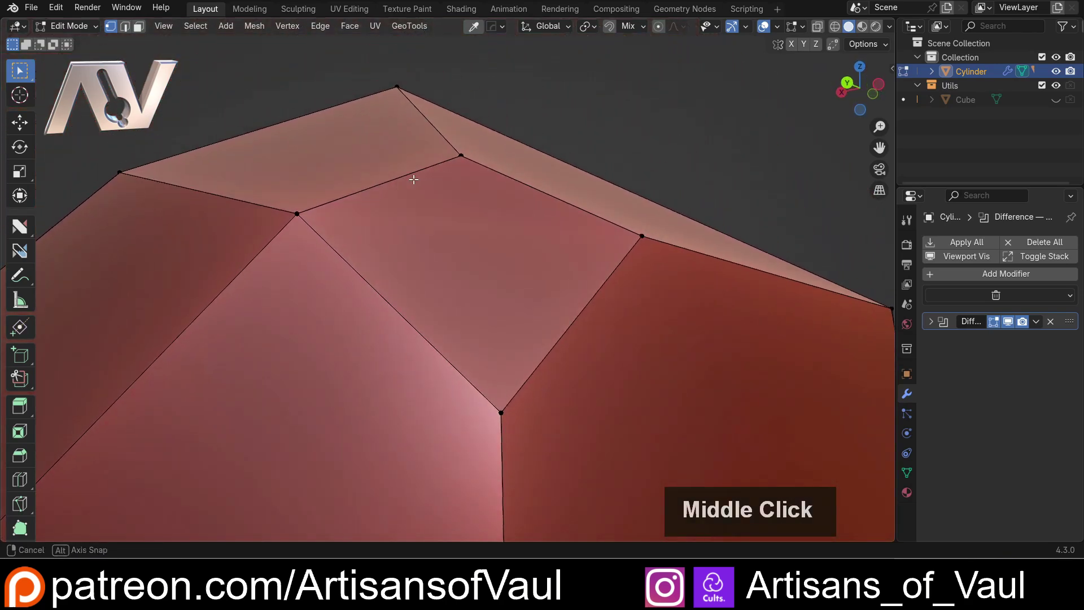
# - Try a hand-drawn knife cut between two top vertices and undo it
pyautogui.press('d')
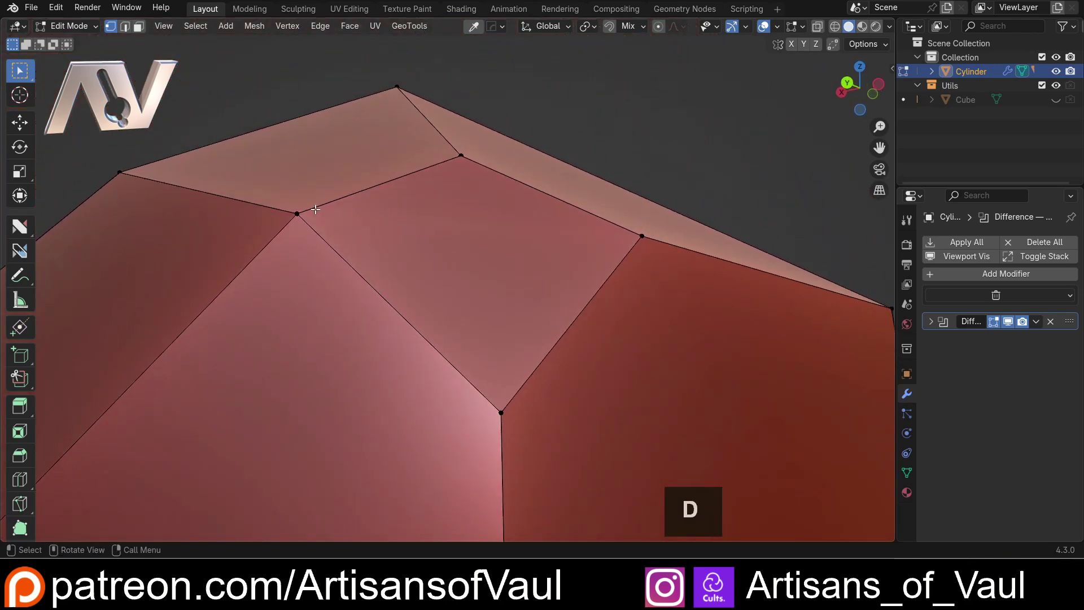
pyautogui.click(307, 206)
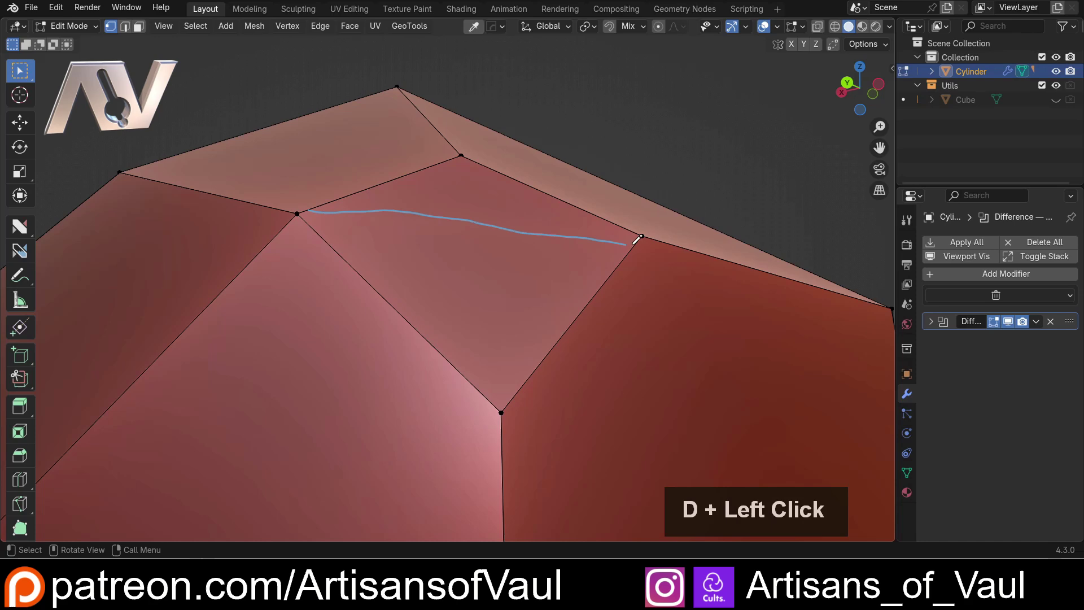
pyautogui.press('ctrl+z')
pyautogui.middleClick(340, 235)
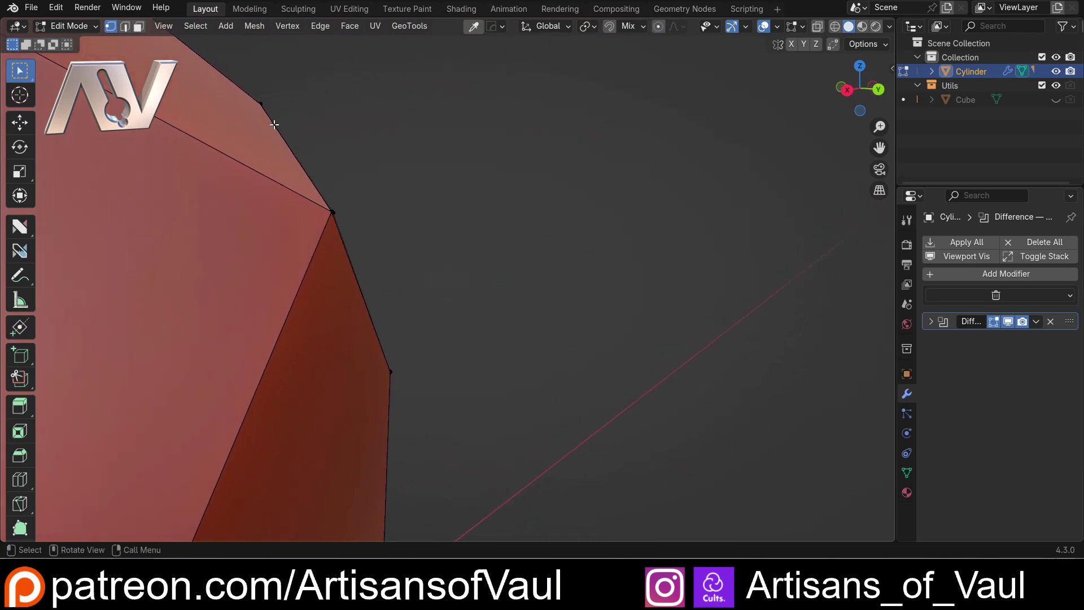
# - Start another knife cut along the outer edge, then bring up the Viewport Shading options
pyautogui.press('d')
pyautogui.click(270, 98)
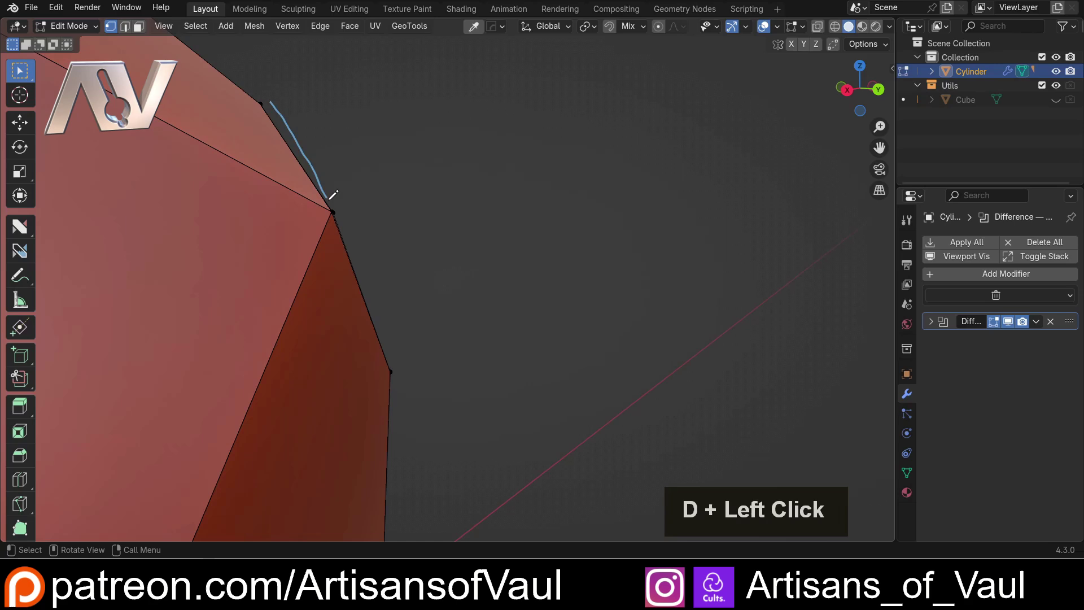
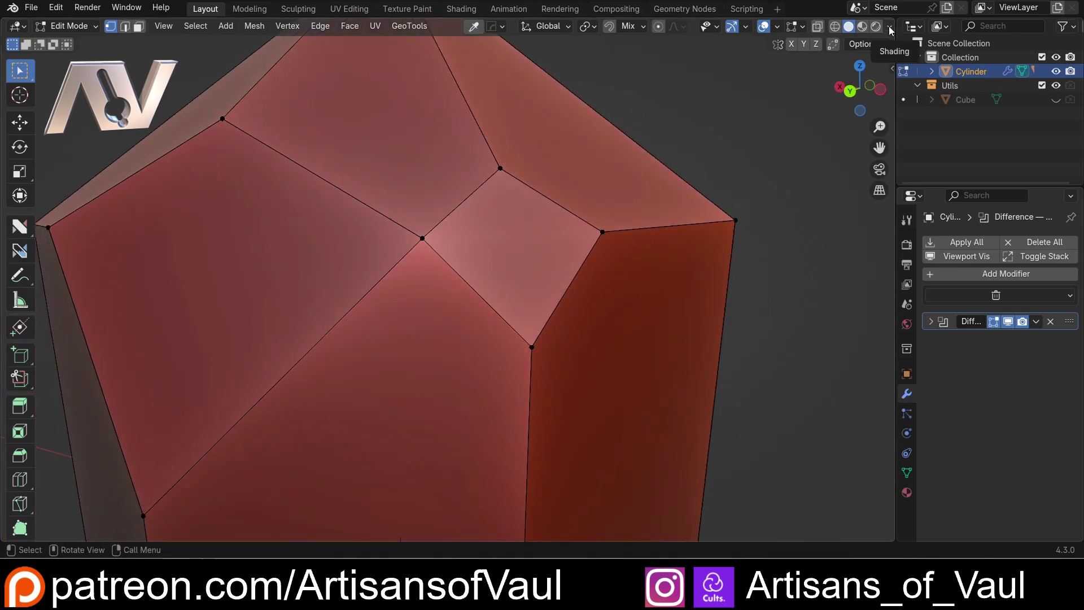
pyautogui.click(893, 31)
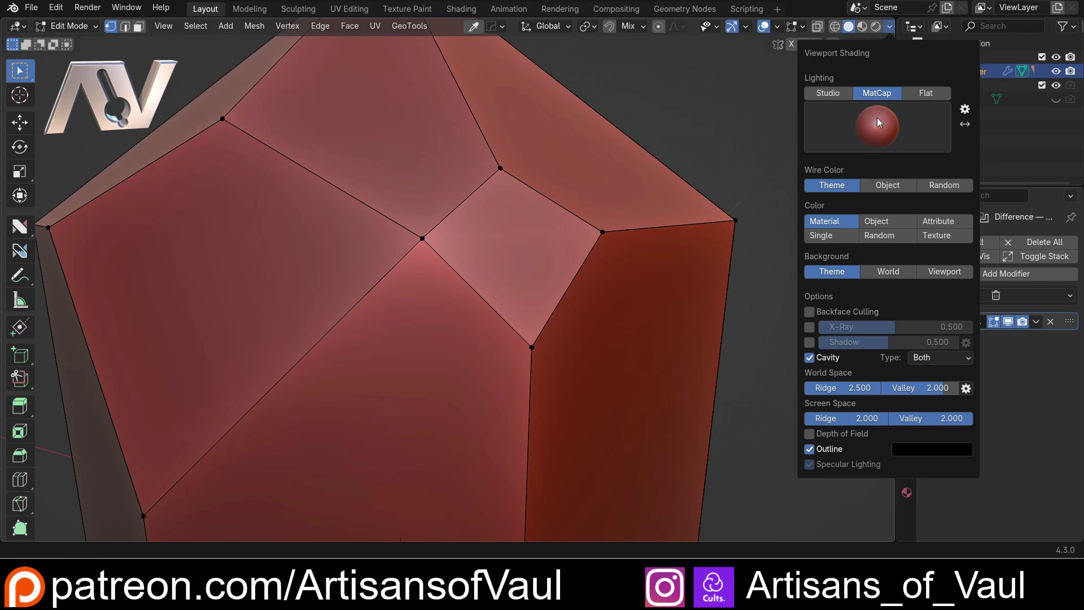
# - Switch the viewport lighting back to the red MatCap and close the shading options
pyautogui.click(834, 100)
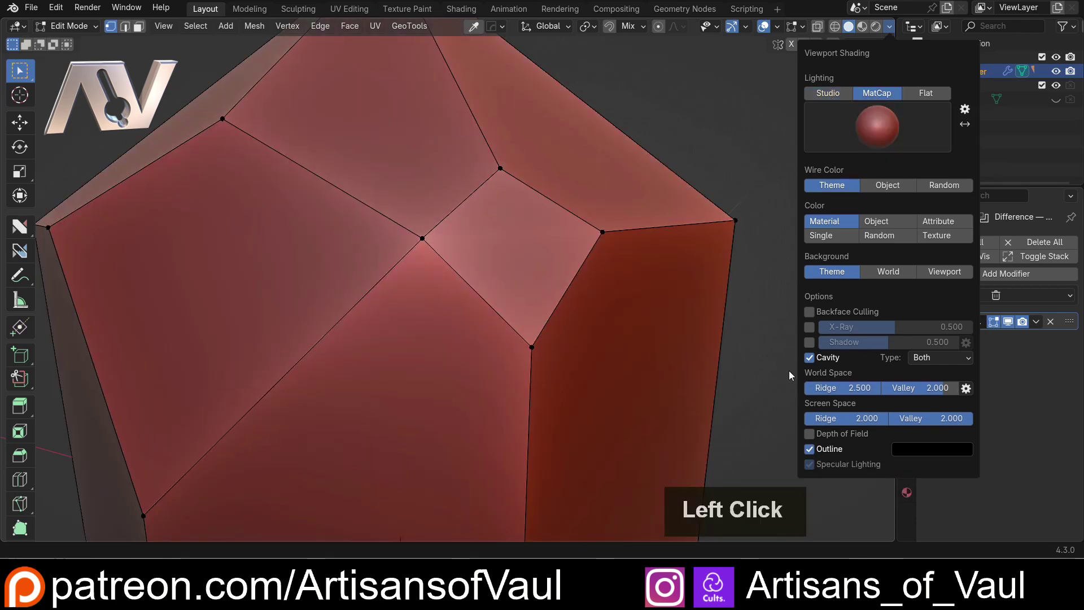
pyautogui.click(952, 364)
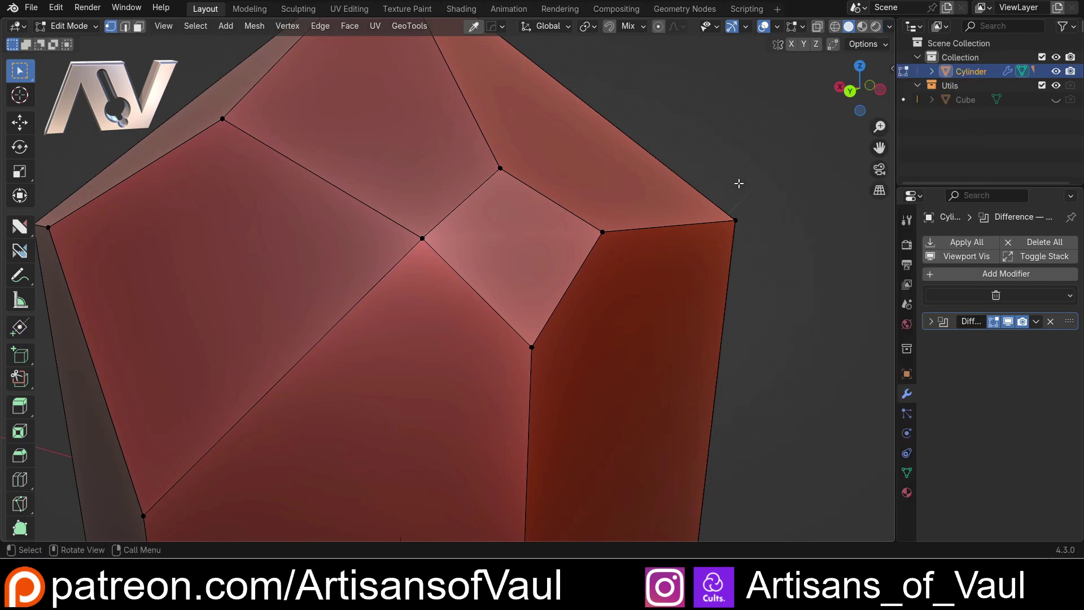
pyautogui.press('Tab')
pyautogui.click(479, 197)
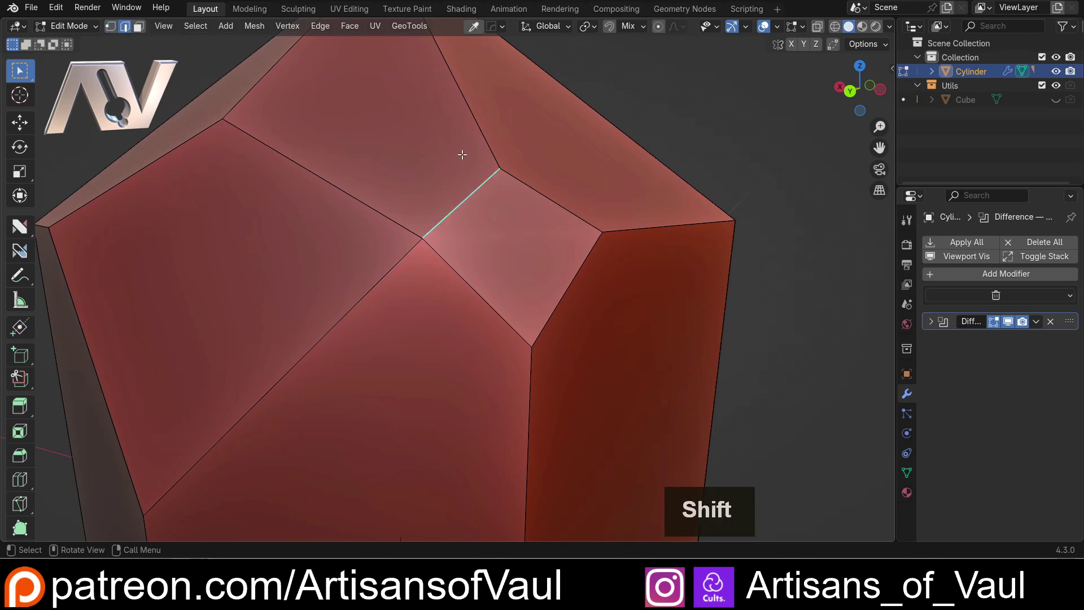
pyautogui.doubleClick(496, 298)
pyautogui.click(565, 291)
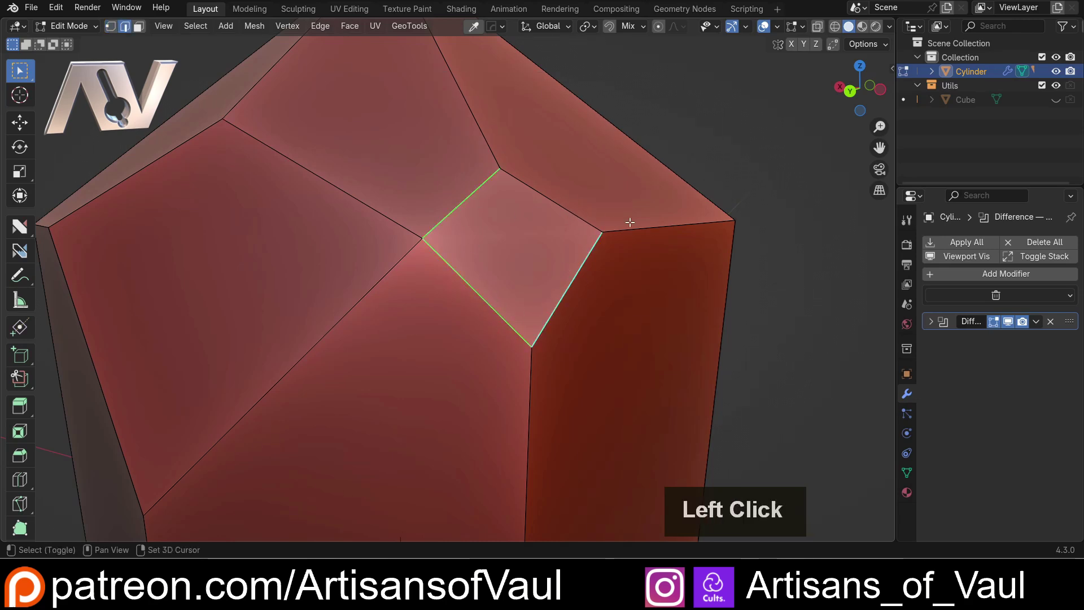
pyautogui.click(640, 232)
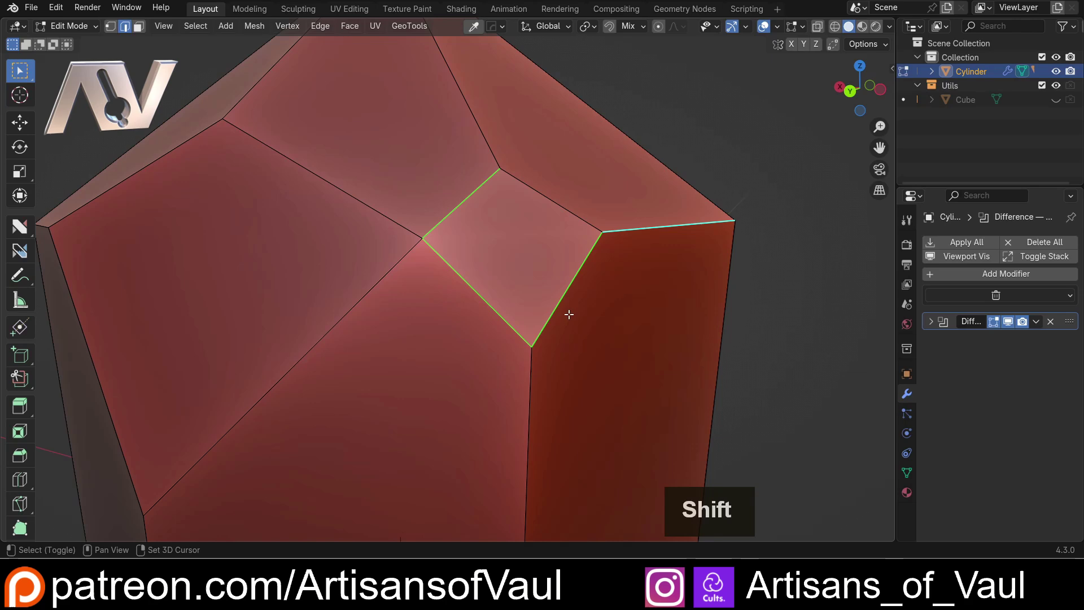
pyautogui.click(683, 136)
pyautogui.press('Tab')
pyautogui.click(542, 163)
pyautogui.click(399, 150)
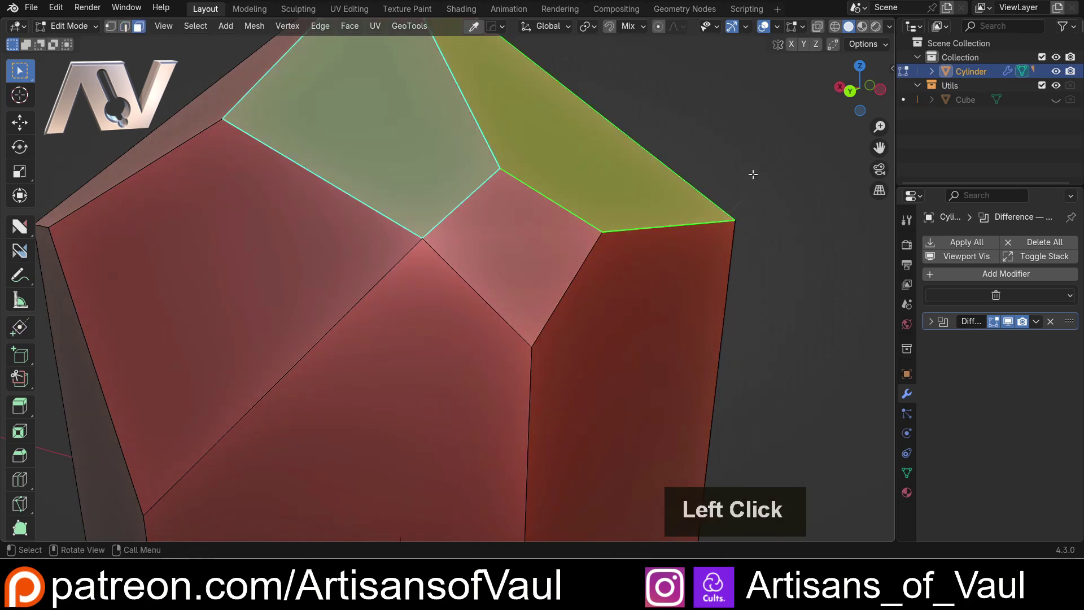
pyautogui.click(754, 170)
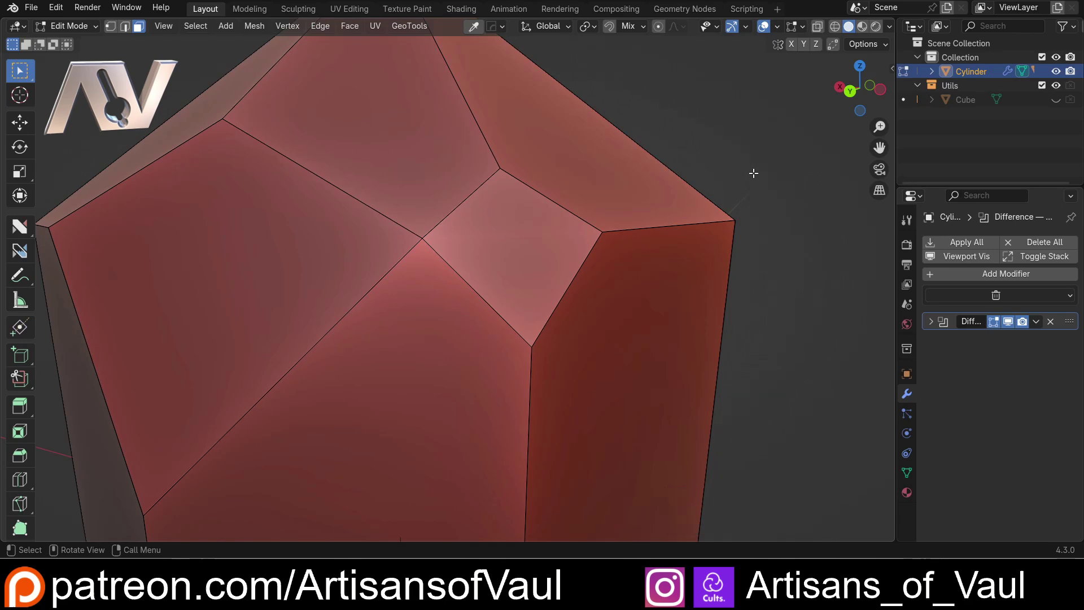
pyautogui.scroll(-3)
pyautogui.middleClick(581, 222)
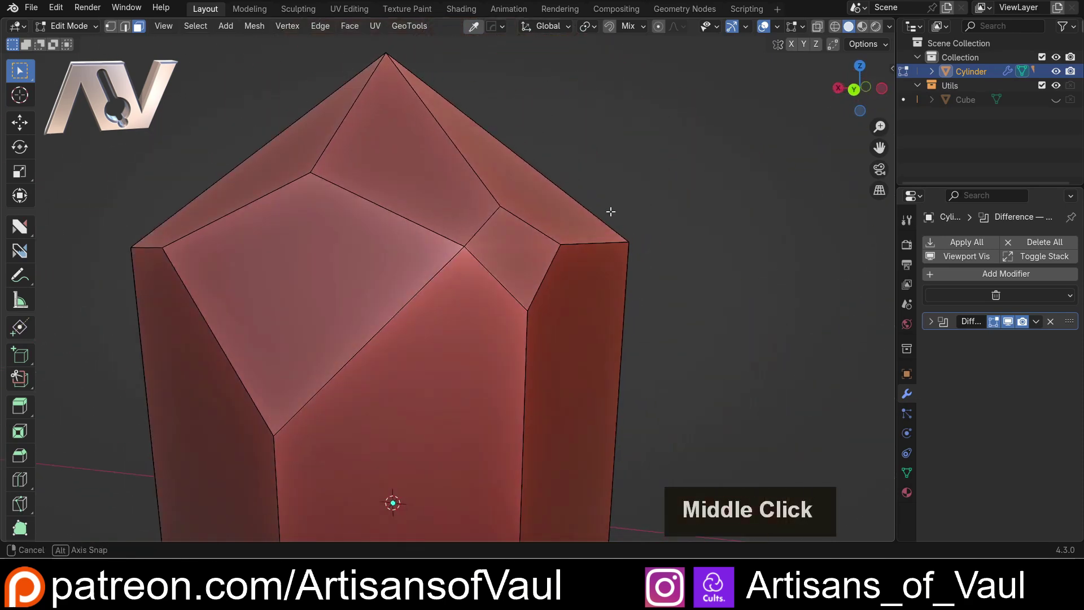
pyautogui.scroll(-3)
pyautogui.middleClick(547, 289)
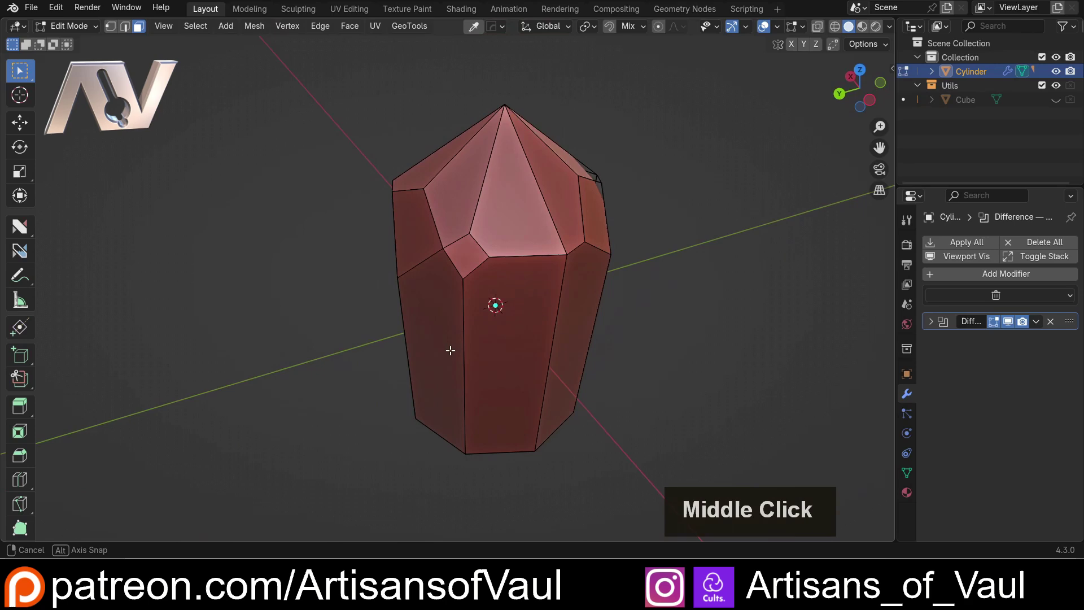
pyautogui.scroll(3)
pyautogui.middleClick(460, 171)
pyautogui.middleClick(456, 283)
pyautogui.scroll(3)
pyautogui.middleClick(396, 266)
pyautogui.scroll(-3)
pyautogui.middleClick(470, 284)
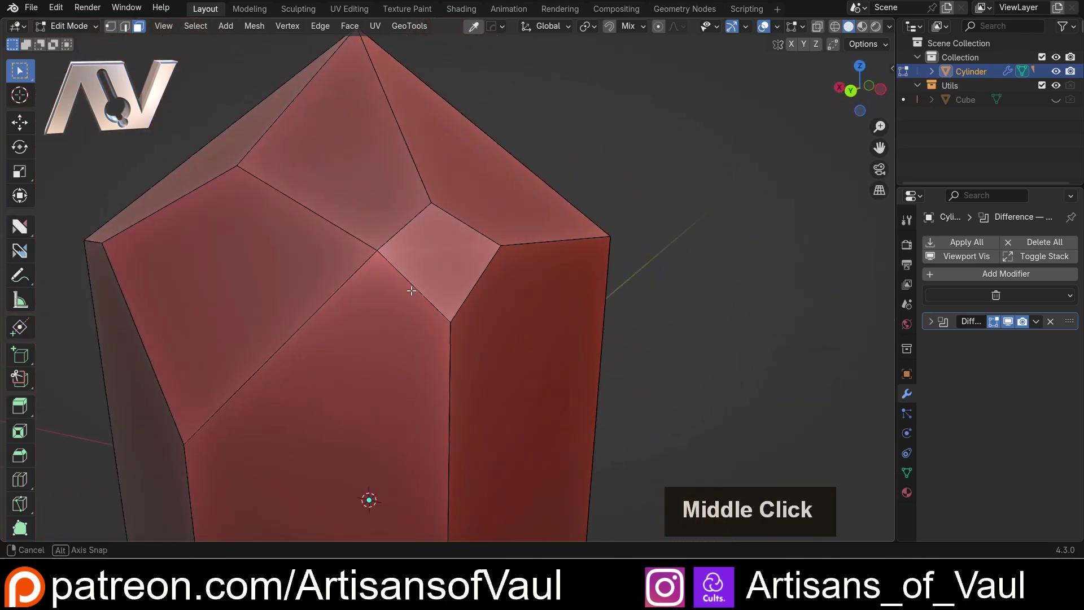
pyautogui.middleClick(495, 281)
pyautogui.scroll(-3)
pyautogui.scroll(3)
pyautogui.scroll(-3)
pyautogui.middleClick(352, 252)
pyautogui.middleClick(456, 275)
pyautogui.press('Tab')
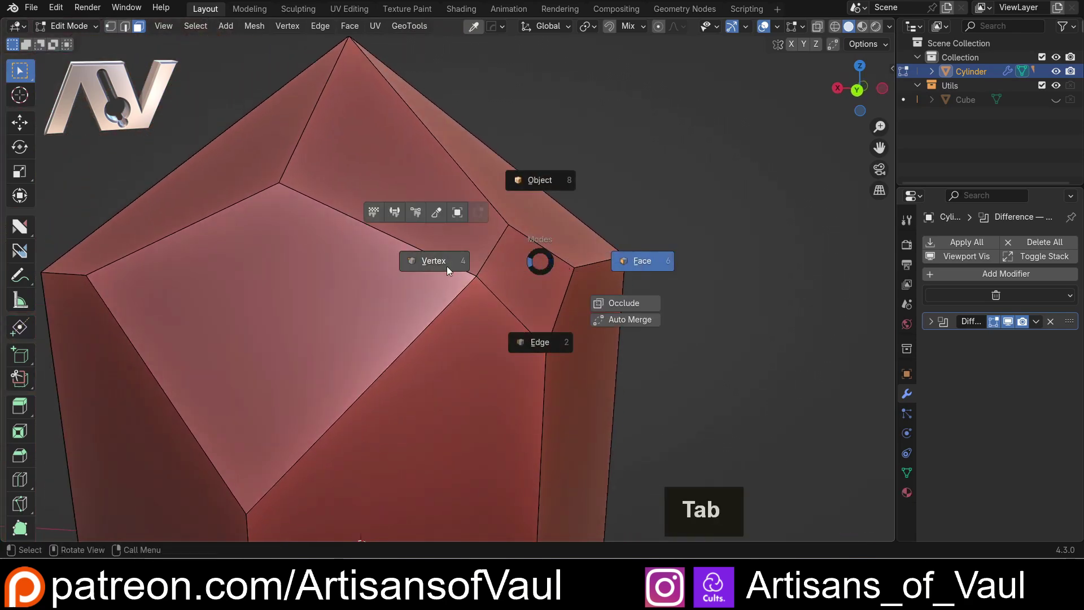
pyautogui.scroll(3)
pyautogui.middleClick(482, 241)
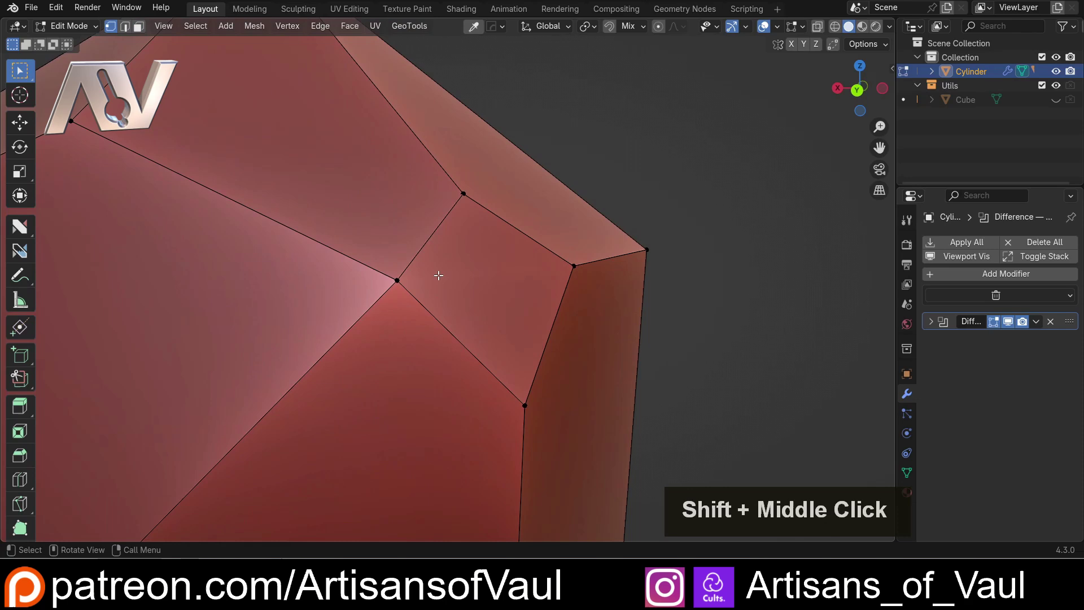
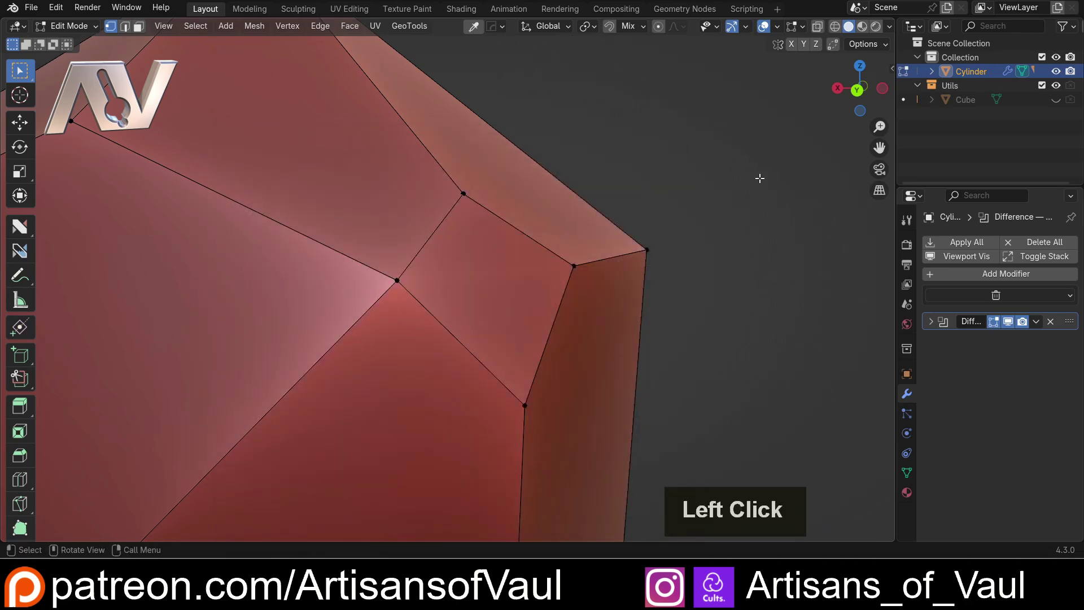
# - Toggle the N sidebar, then select the four corner vertices of the small facet near the tip
pyautogui.doubleClick(681, 260)
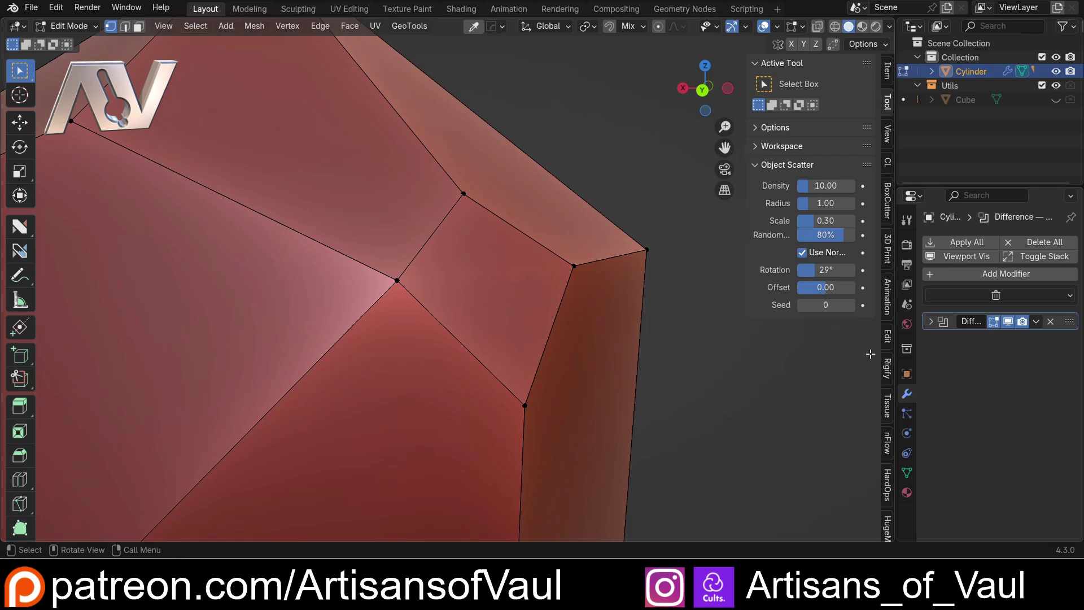
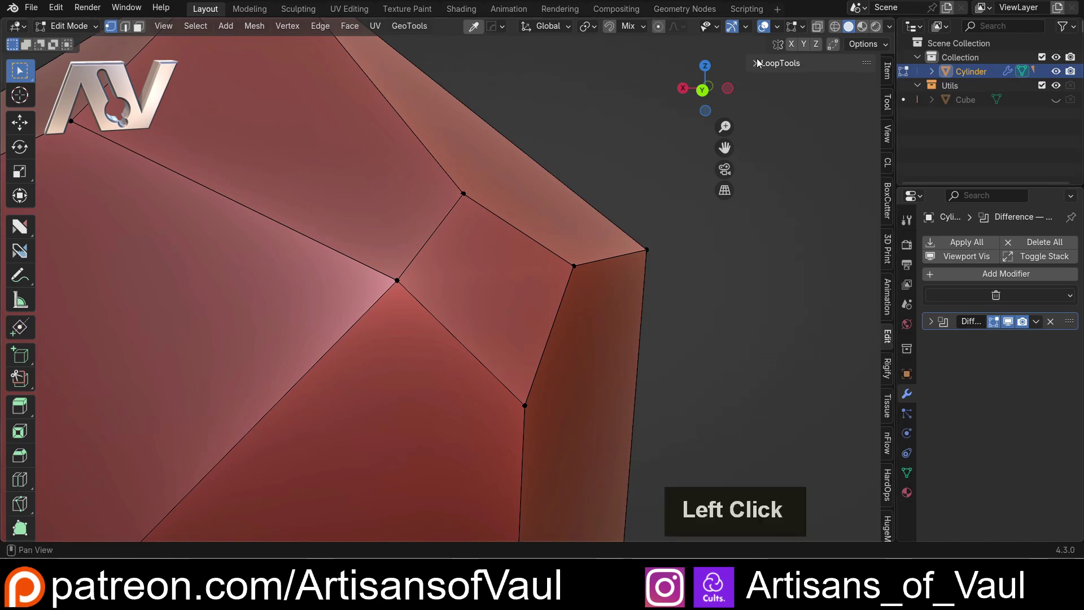
pyautogui.press('n')
pyautogui.click(473, 191)
pyautogui.click(409, 290)
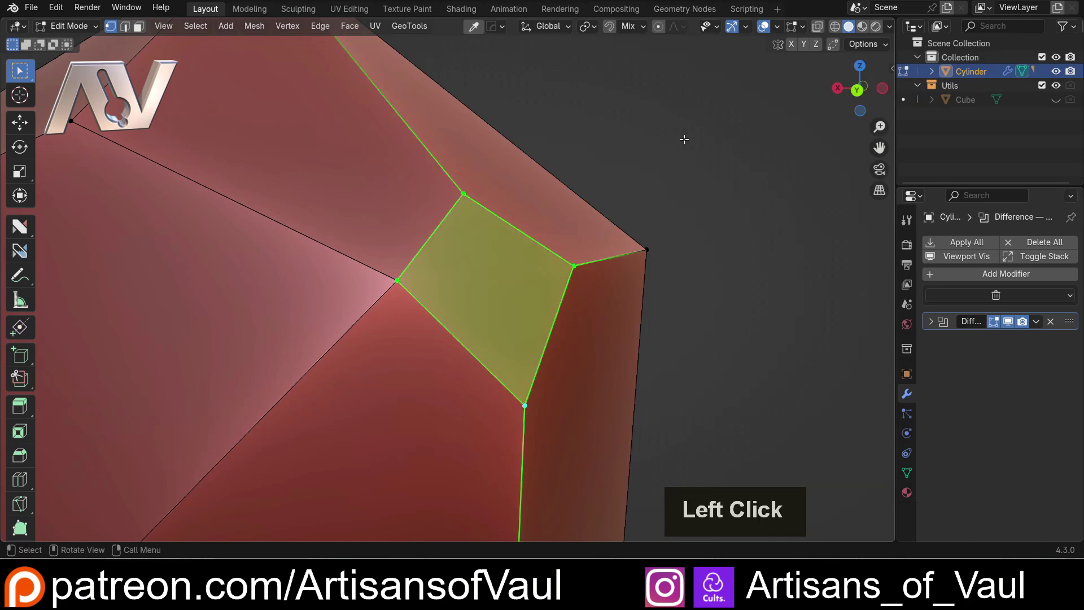
# - Flatten the selected facet with LoopTools Flatten onto a best-fit plane and check it from the side
pyautogui.rightClick(687, 143)
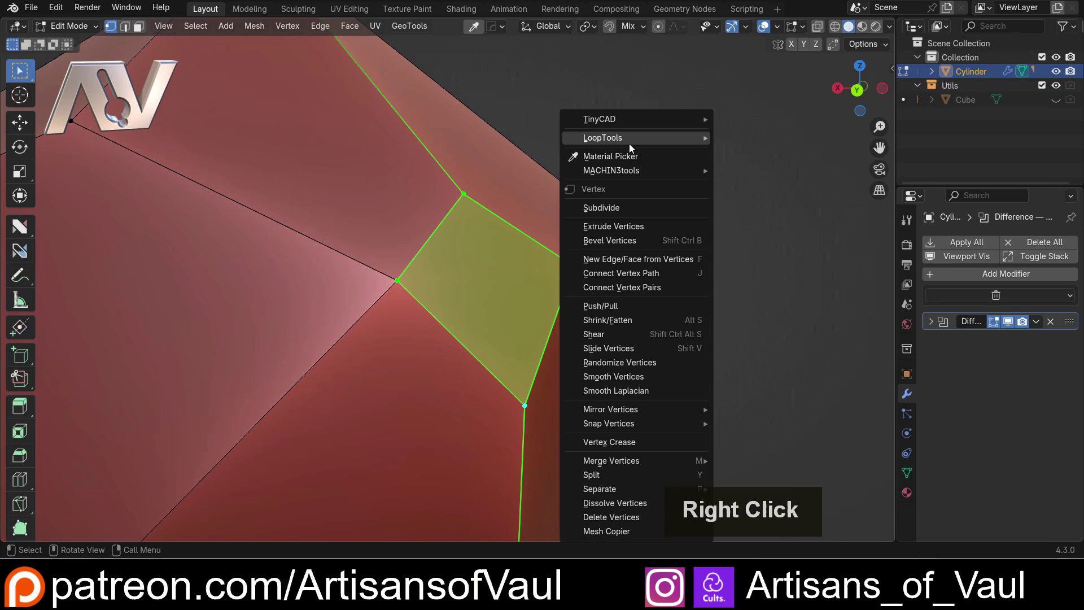
pyautogui.click(762, 183)
pyautogui.middleClick(552, 245)
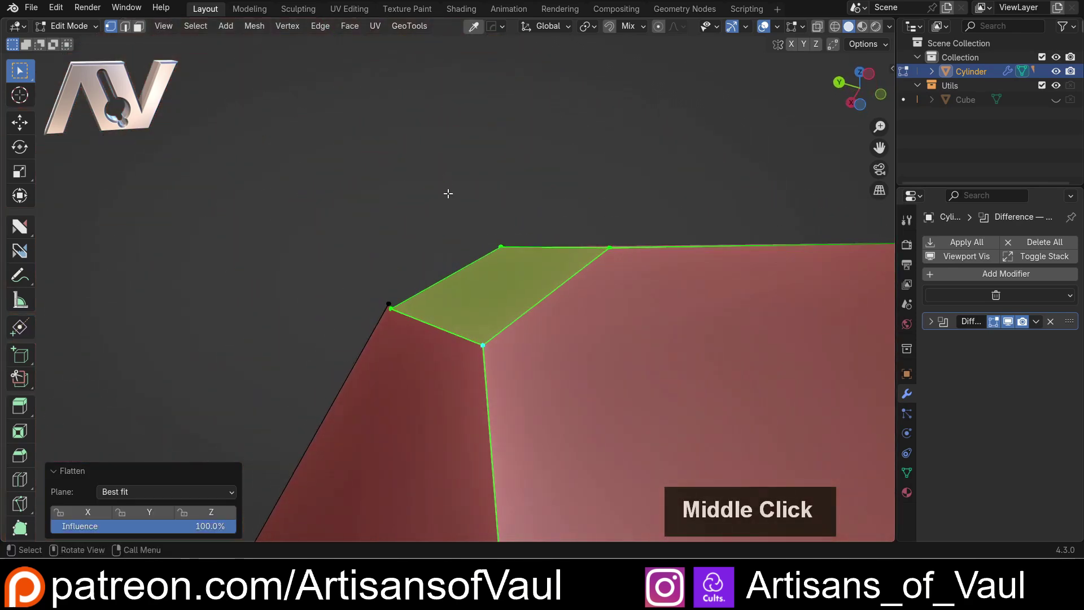
pyautogui.scroll(3)
pyautogui.scroll(-3)
pyautogui.middleClick(396, 297)
pyautogui.scroll(3)
pyautogui.middleClick(347, 276)
# - Select a pair of vertices near the tip to merge
pyautogui.click(420, 265)
pyautogui.doubleClick(423, 277)
pyautogui.scroll(3)
# - Merge the tip vertices At First, undo, and orbit out to see the whole crystal
pyautogui.press('m')
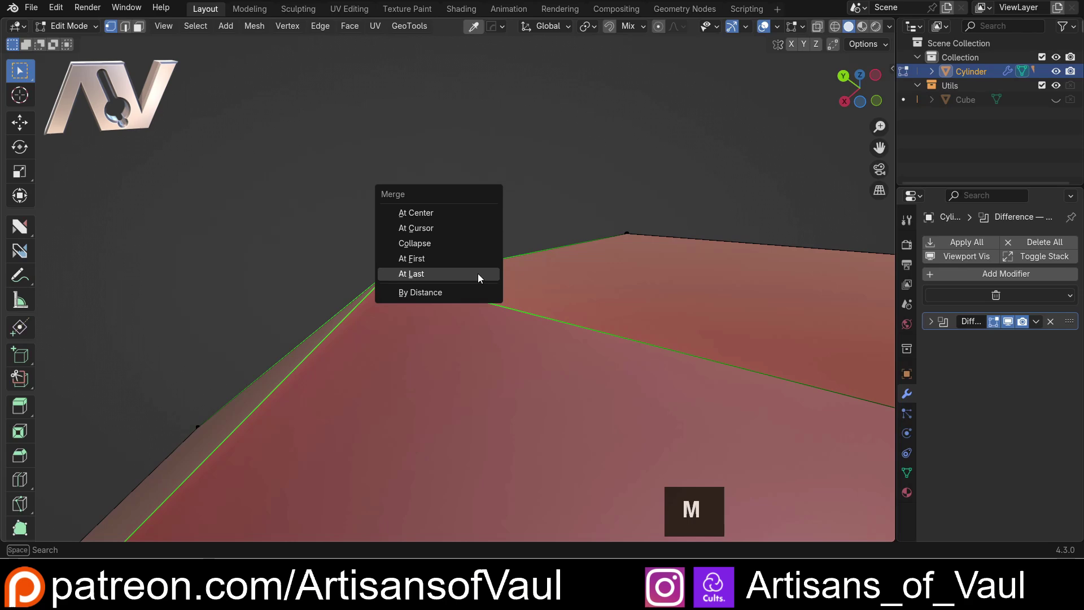
pyautogui.click(456, 263)
pyautogui.scroll(-3)
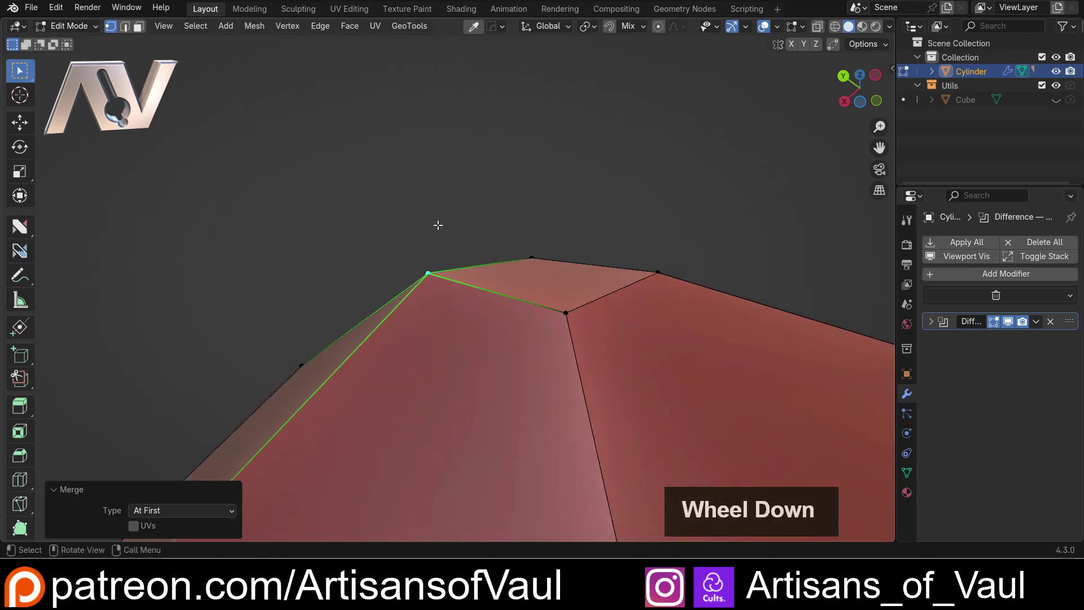
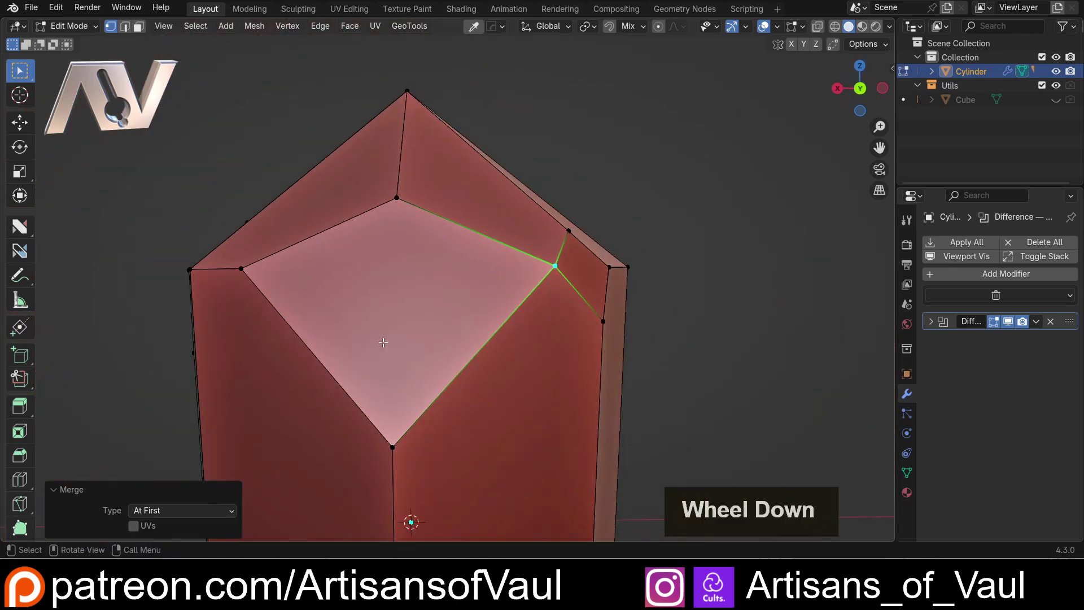
pyautogui.press('ctrl+z')
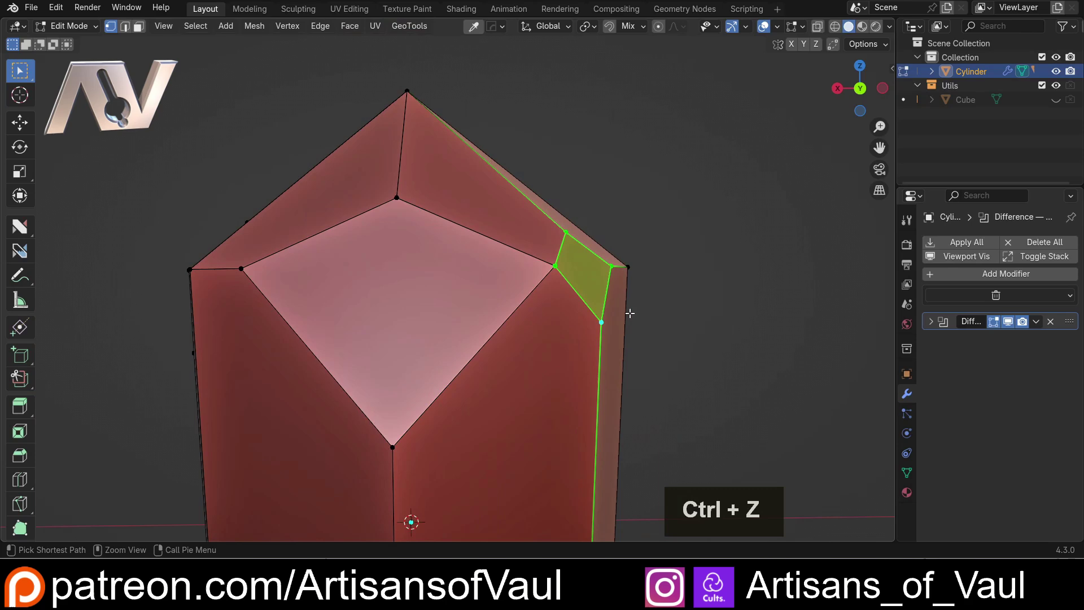
pyautogui.middleClick(629, 333)
pyautogui.middleClick(572, 296)
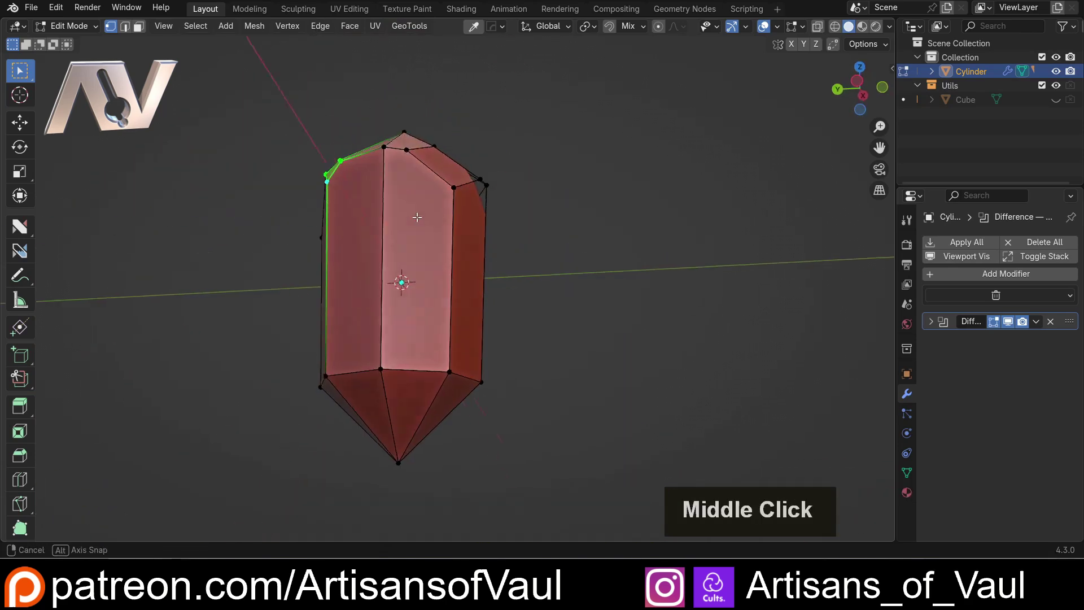
pyautogui.scroll(3)
# - Bevel a corner on the lower point and select the four corners of the resulting facet
pyautogui.click(436, 233)
pyautogui.middleClick(495, 236)
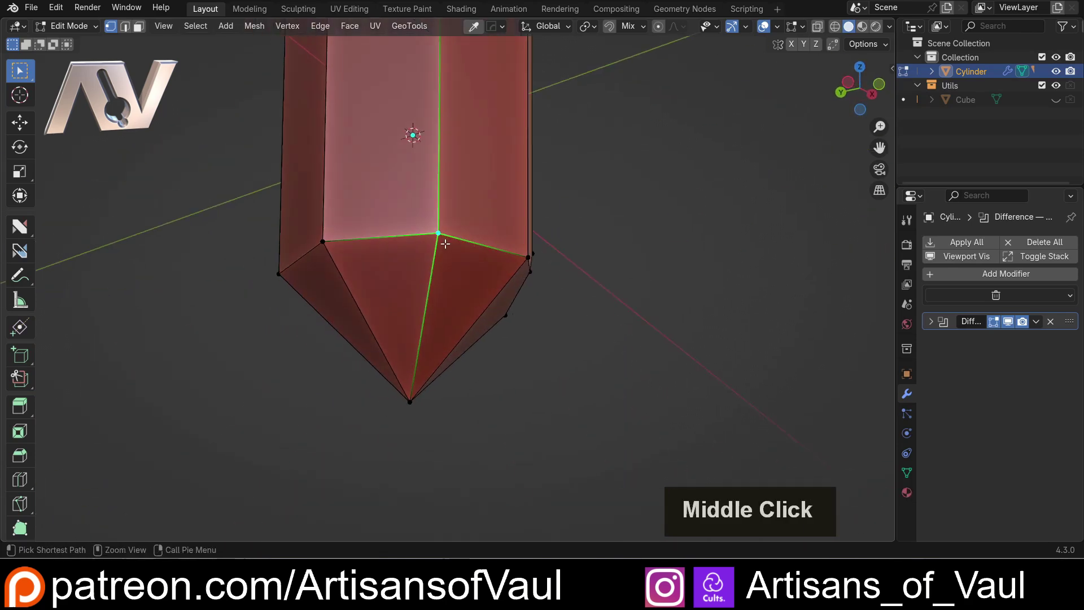
pyautogui.press('ctrl+shift+b')
pyautogui.click(554, 246)
pyautogui.doubleClick(587, 240)
pyautogui.middleClick(449, 291)
pyautogui.click(427, 295)
pyautogui.click(380, 225)
pyautogui.scroll(3)
pyautogui.rightClick(677, 190)
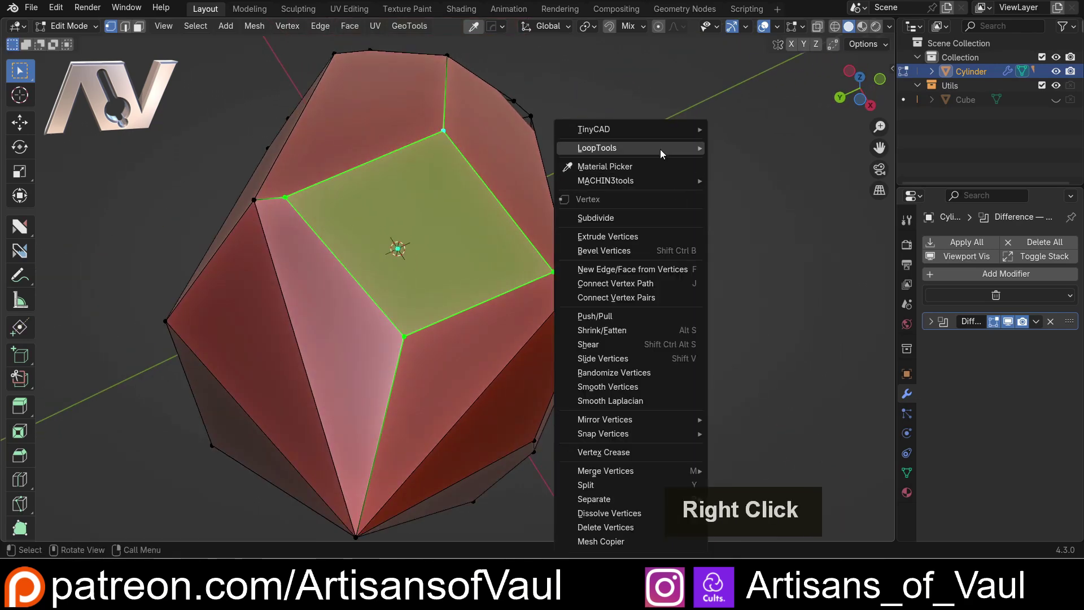
pyautogui.click(753, 197)
pyautogui.middleClick(490, 165)
pyautogui.scroll(3)
pyautogui.middleClick(366, 198)
pyautogui.middleClick(481, 288)
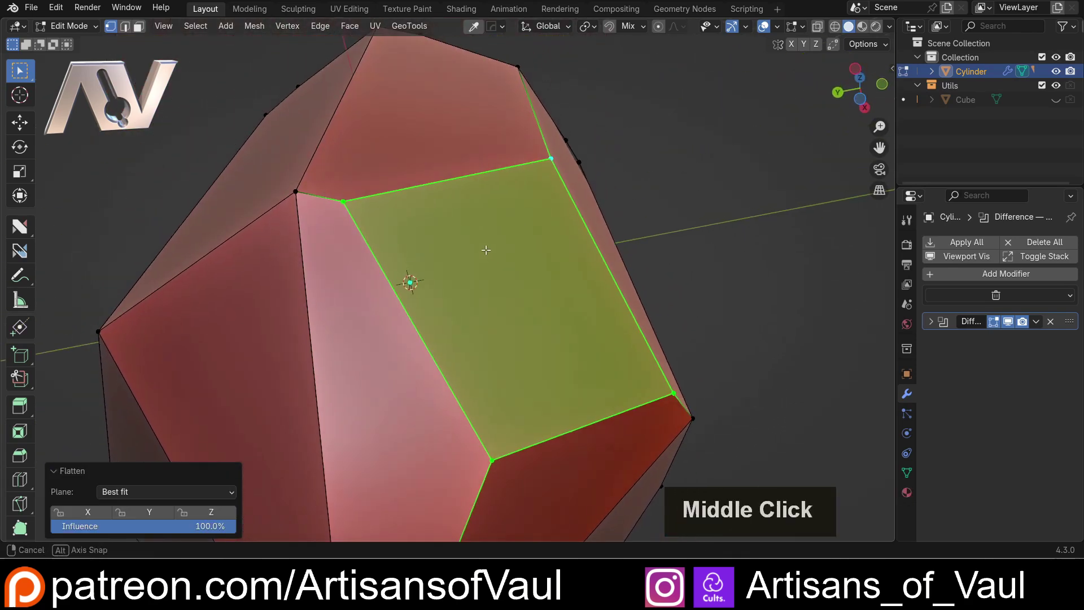
pyautogui.scroll(-3)
pyautogui.press('ctrl+z')
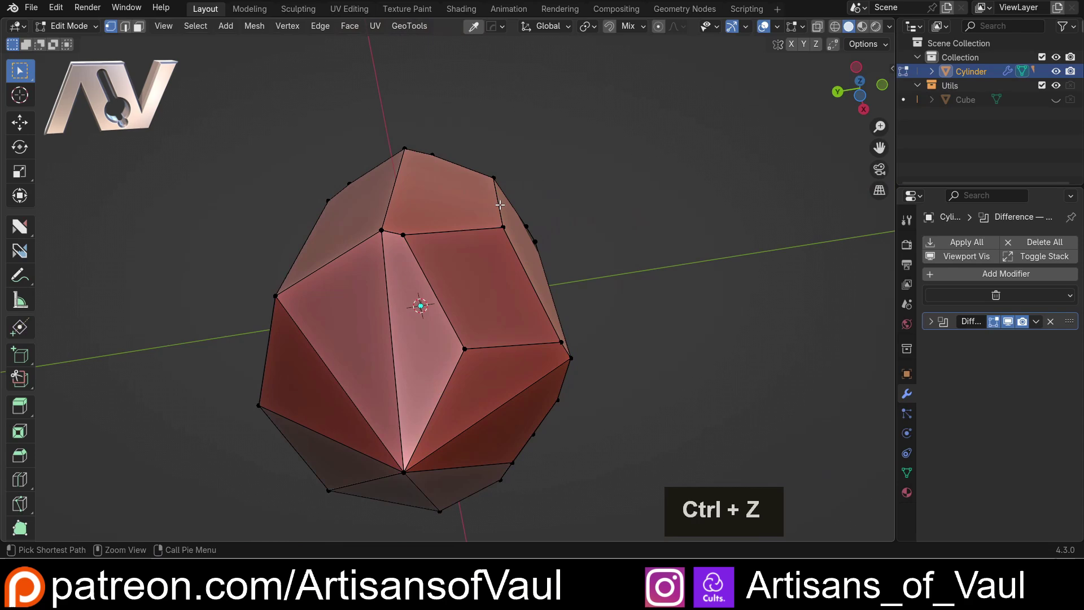
pyautogui.middleClick(548, 173)
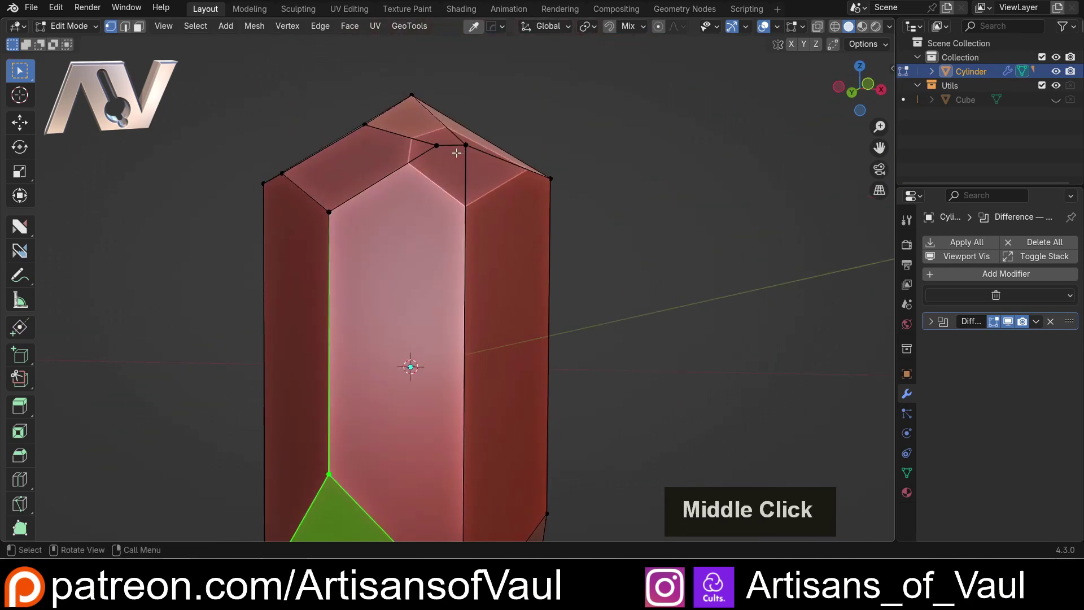
pyautogui.middleClick(452, 177)
# - Bevel the tip vertex into a small diamond-shaped facet and inspect it from around the tip
pyautogui.middleClick(444, 248)
pyautogui.press('ctrl+z')
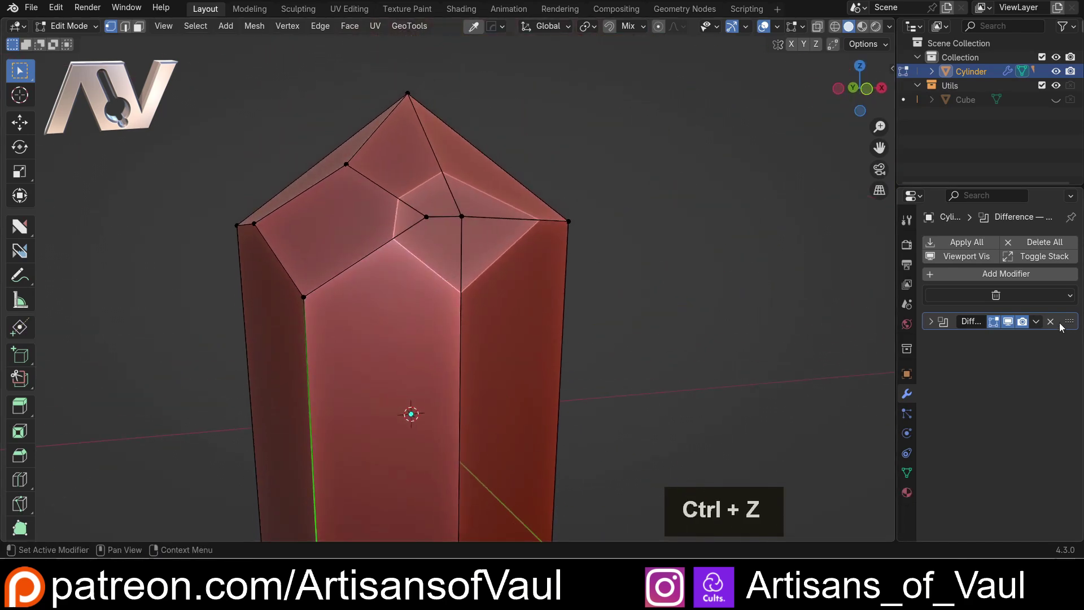
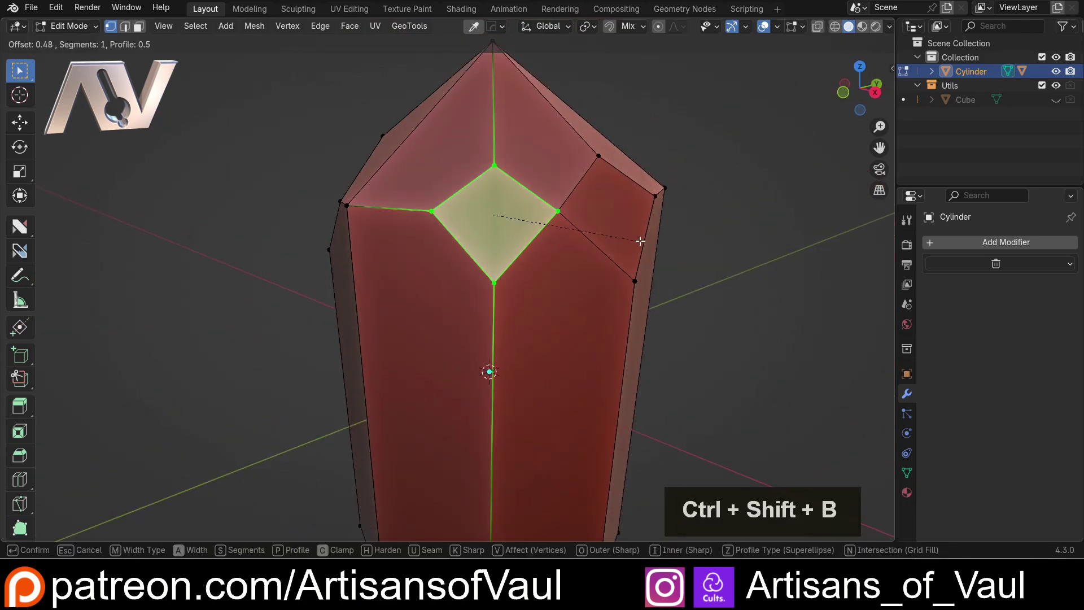
pyautogui.click(689, 237)
pyautogui.doubleClick(720, 275)
pyautogui.scroll(3)
pyautogui.middleClick(495, 298)
pyautogui.middleClick(483, 298)
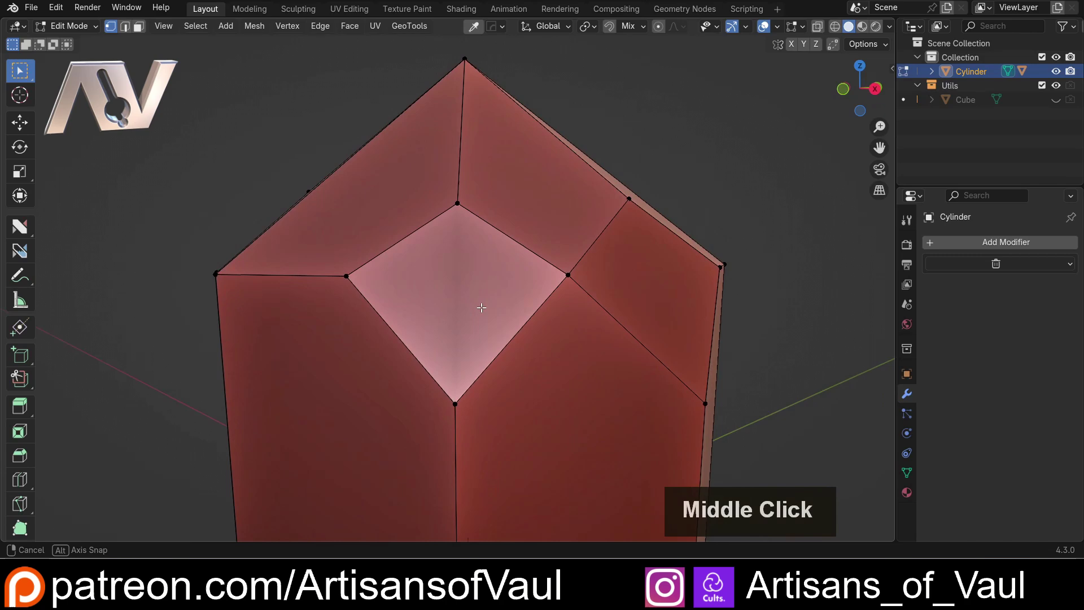
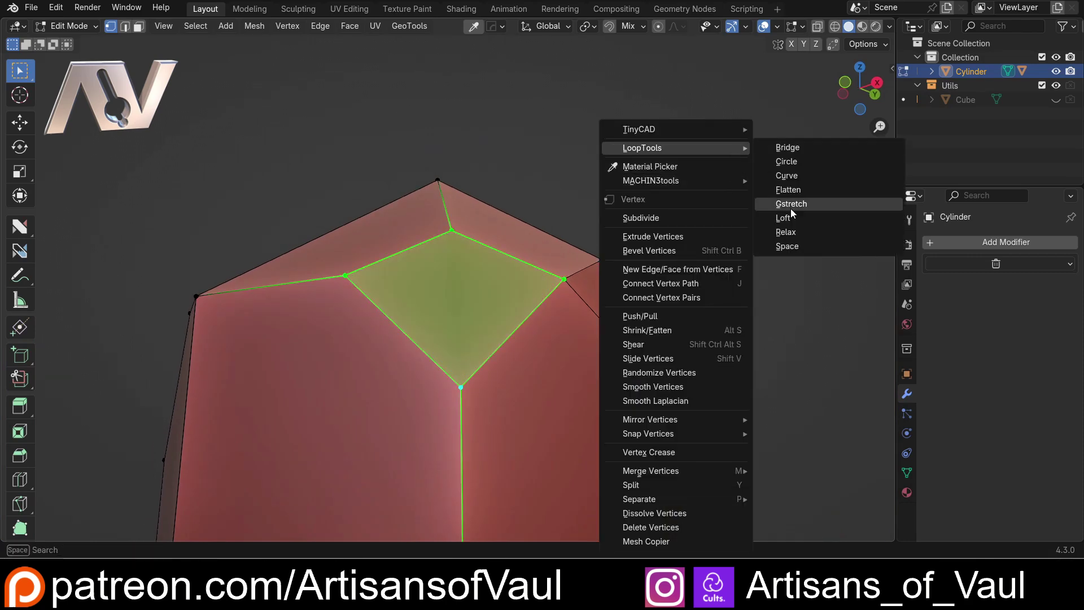
pyautogui.click(801, 194)
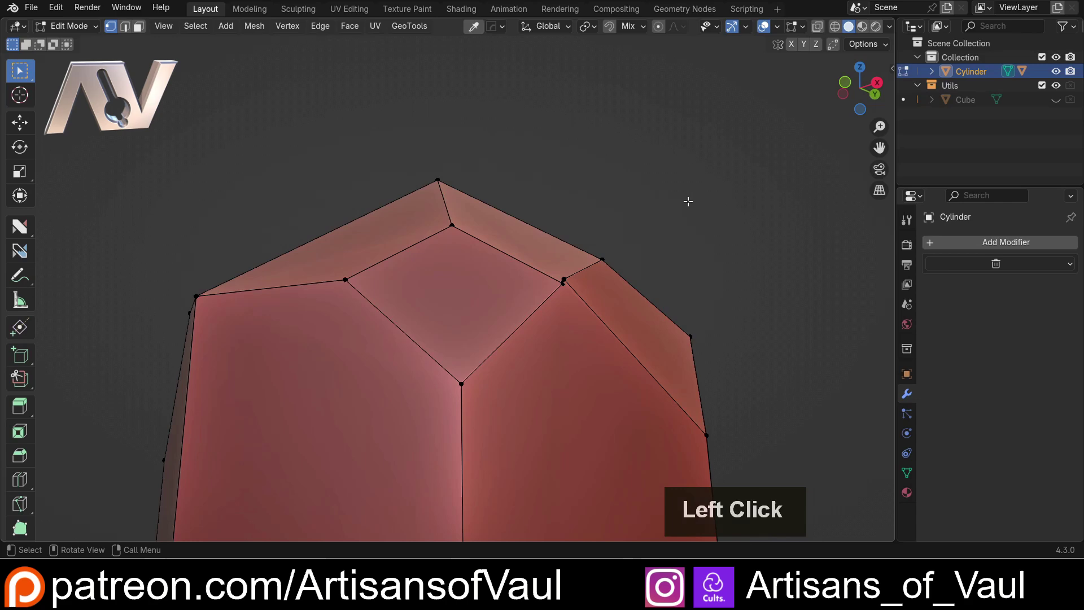
pyautogui.middleClick(559, 248)
pyautogui.scroll(-3)
pyautogui.middleClick(543, 241)
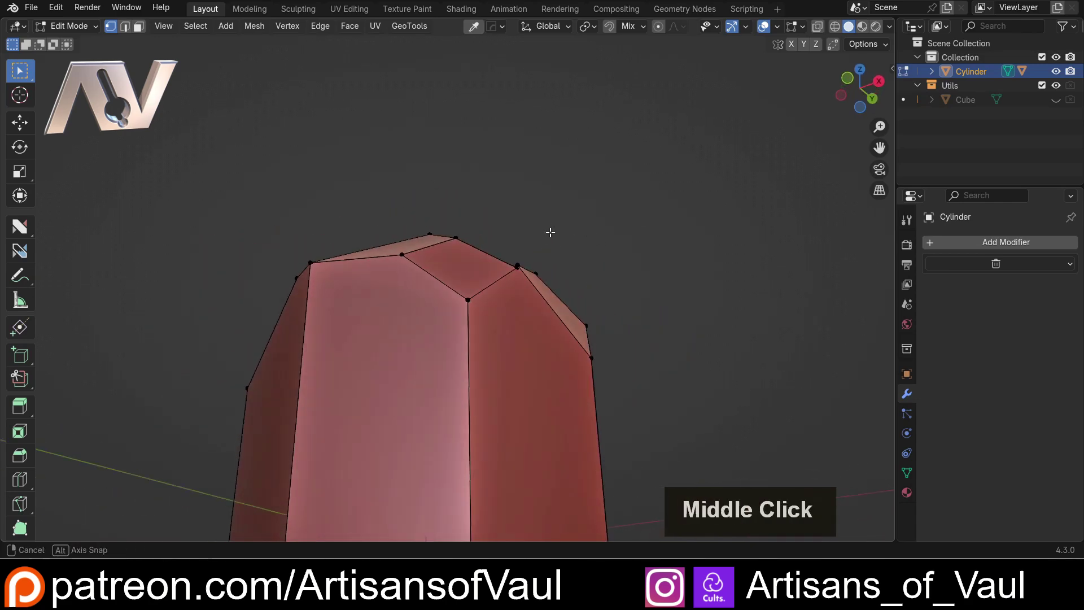
pyautogui.middleClick(552, 283)
pyautogui.scroll(3)
pyautogui.middleClick(545, 270)
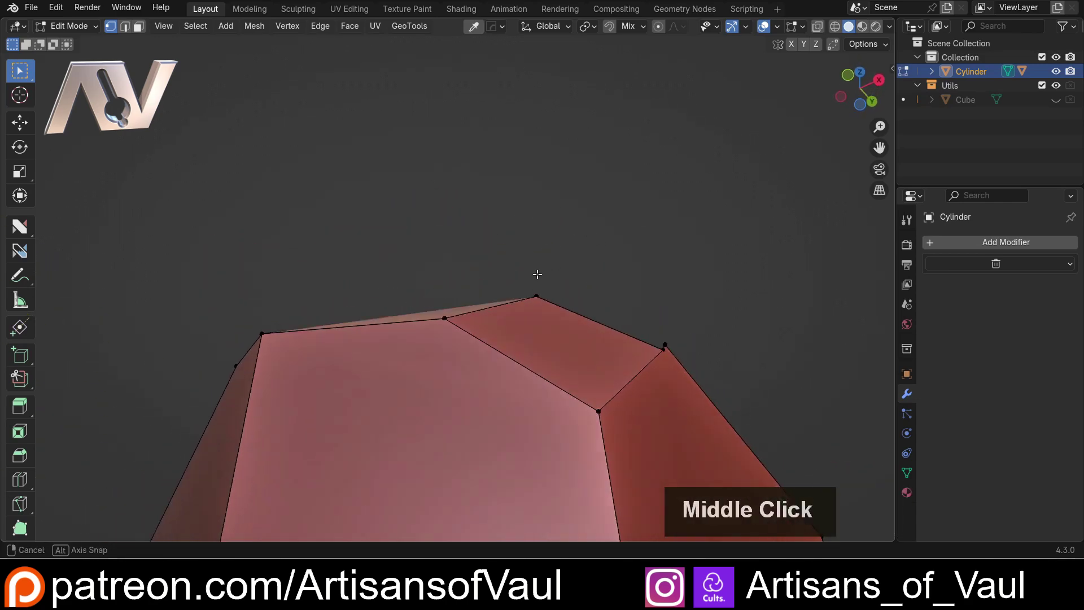
pyautogui.middleClick(531, 334)
pyautogui.middleClick(554, 261)
pyautogui.middleClick(548, 293)
pyautogui.press('d')
pyautogui.click(553, 240)
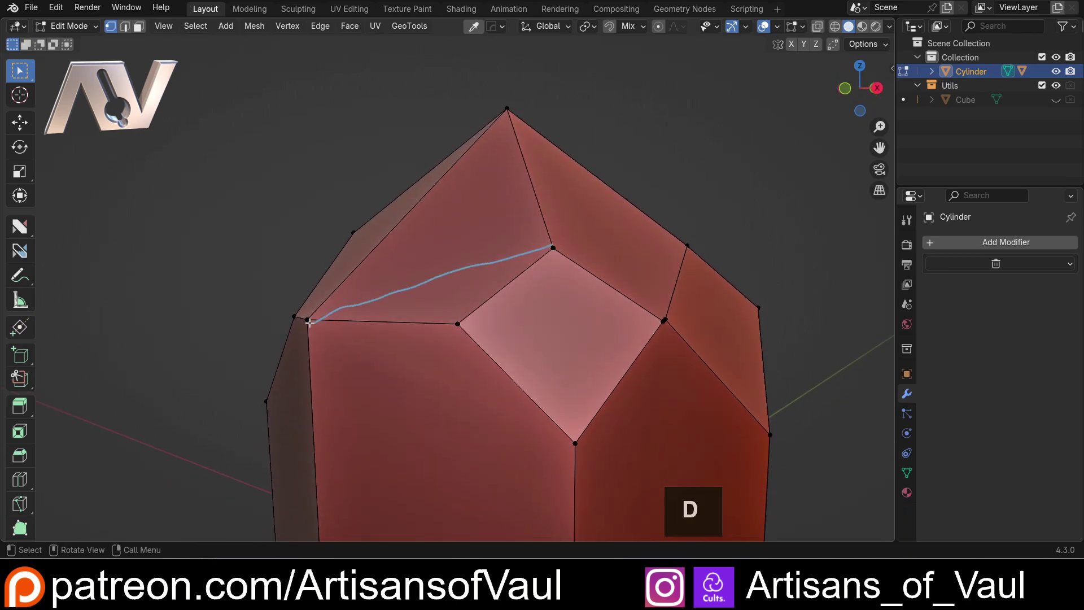
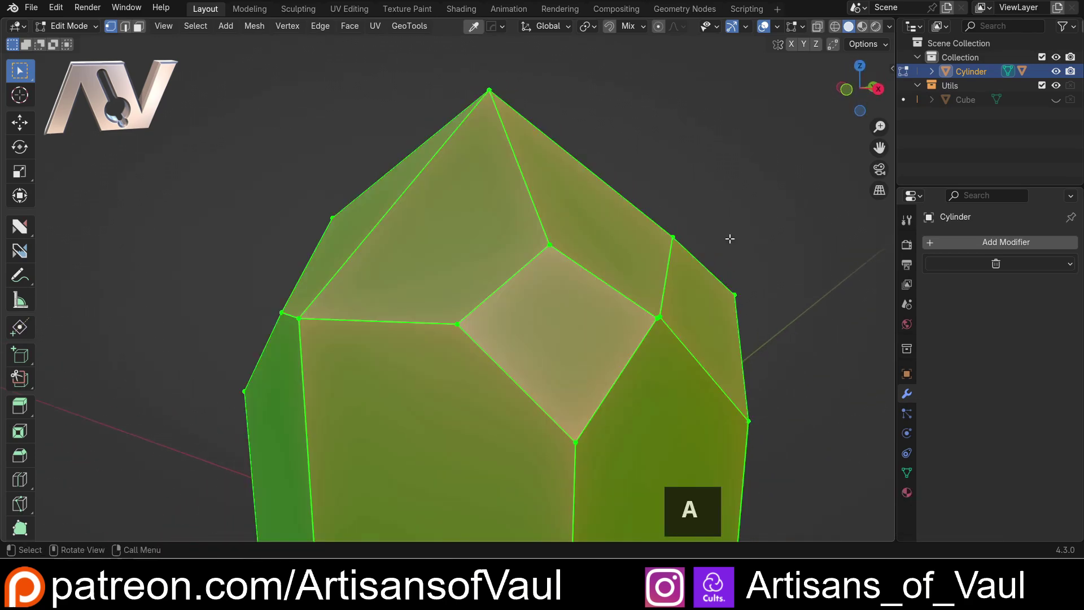
# - Triangulate the selected tip faces, then undo so the tip stays untriangulated
pyautogui.press('ctrl+t')
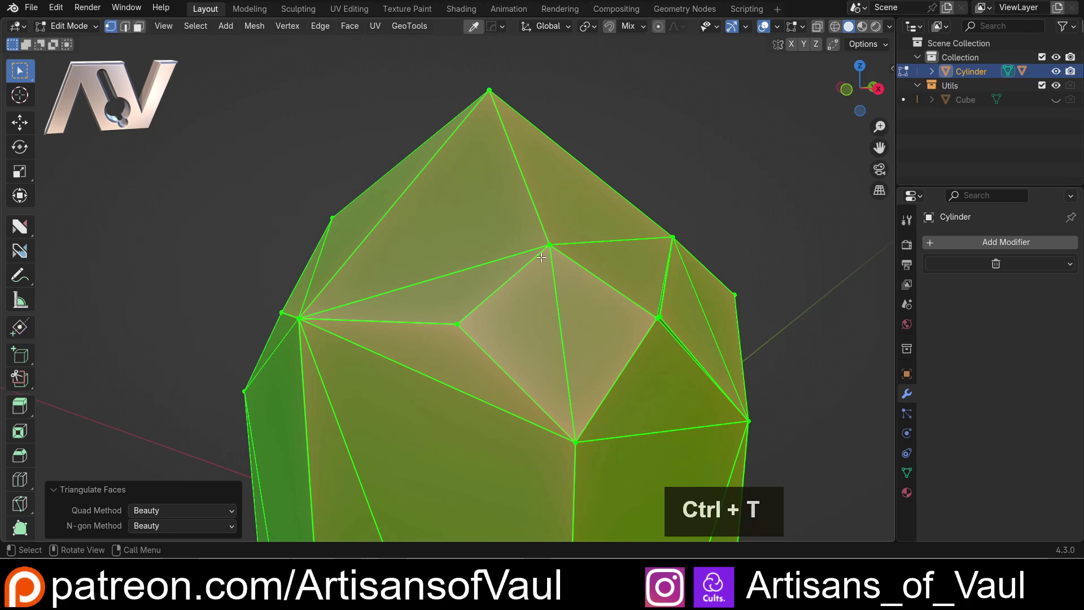
pyautogui.click(491, 235)
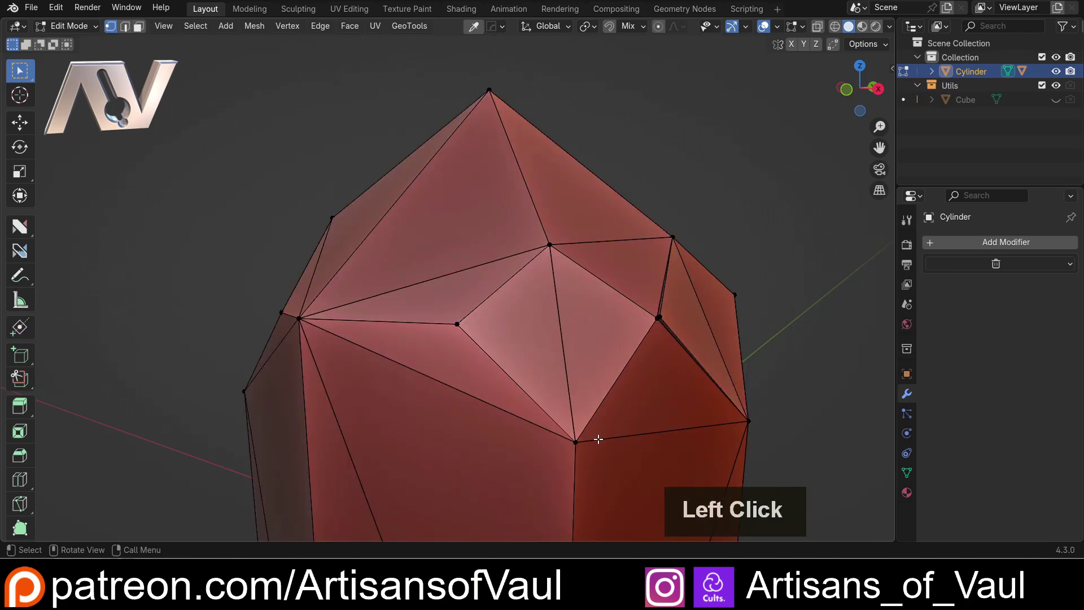
pyautogui.press('Tab')
pyautogui.click(487, 388)
pyautogui.click(457, 270)
pyautogui.press('ctrl+z')
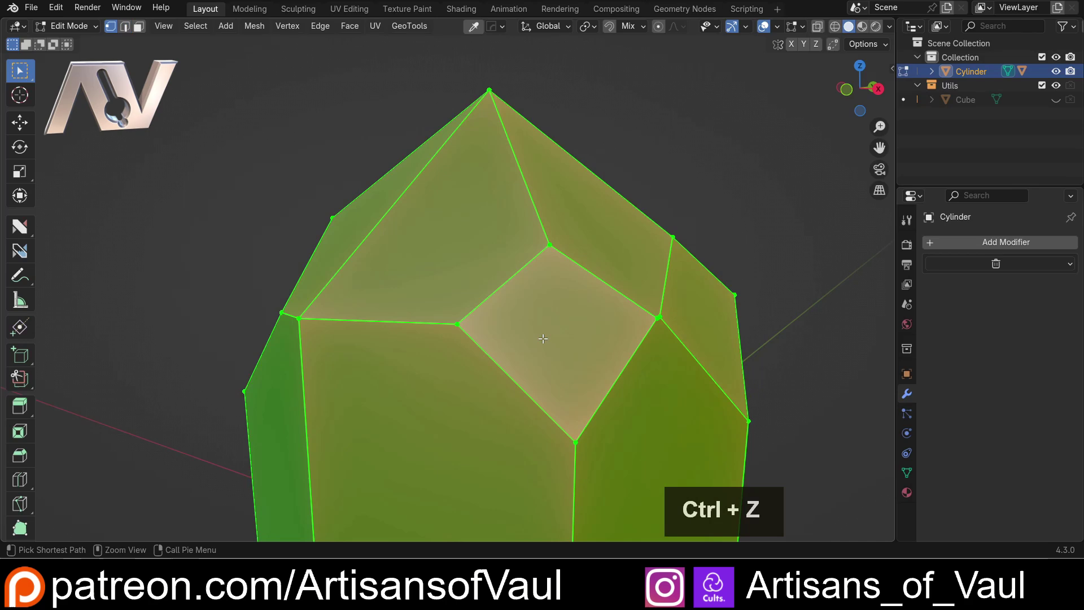
pyautogui.click(709, 152)
# - Orbit the crystal from the tip down to the lower point, inspecting the side facets
pyautogui.scroll(3)
pyautogui.middleClick(587, 247)
pyautogui.scroll(-3)
pyautogui.middleClick(596, 281)
pyautogui.middleClick(463, 248)
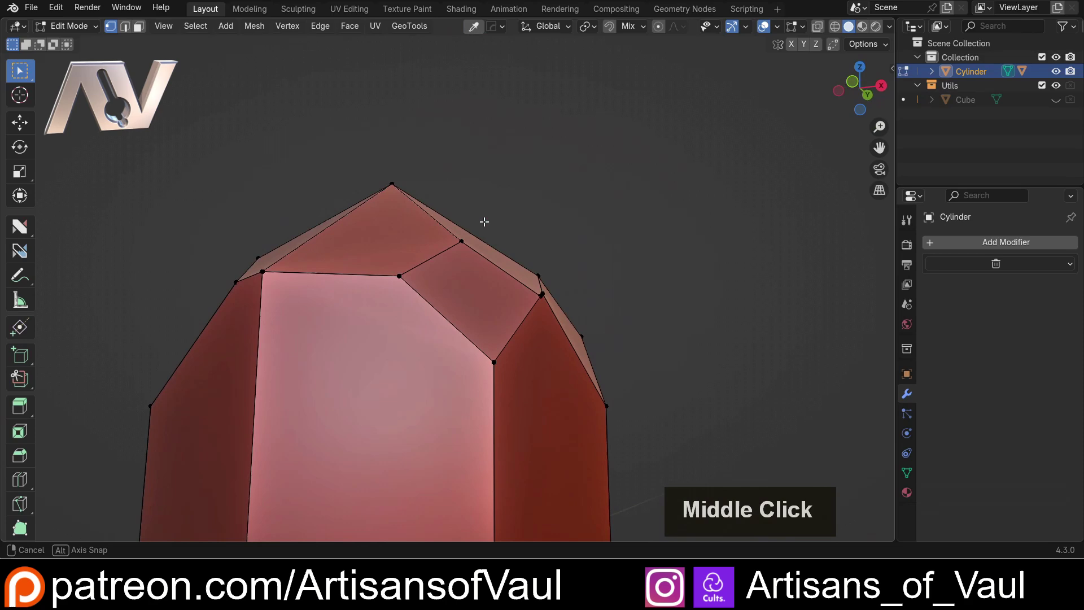
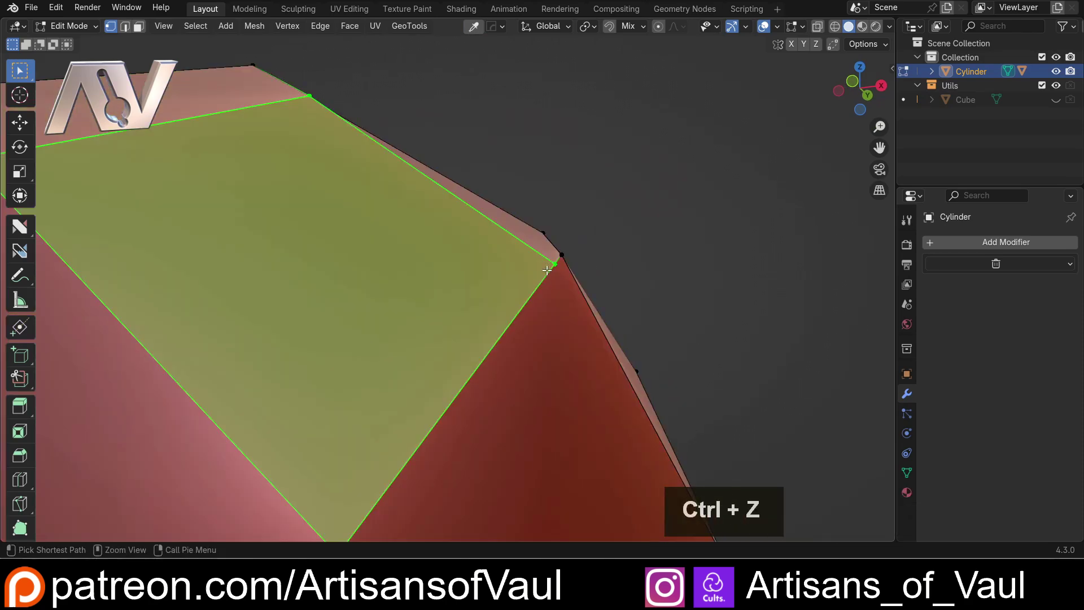
pyautogui.scroll(-3)
pyautogui.middleClick(549, 194)
pyautogui.click(550, 195)
pyautogui.scroll(-3)
pyautogui.middleClick(452, 220)
pyautogui.middleClick(548, 423)
pyautogui.middleClick(541, 330)
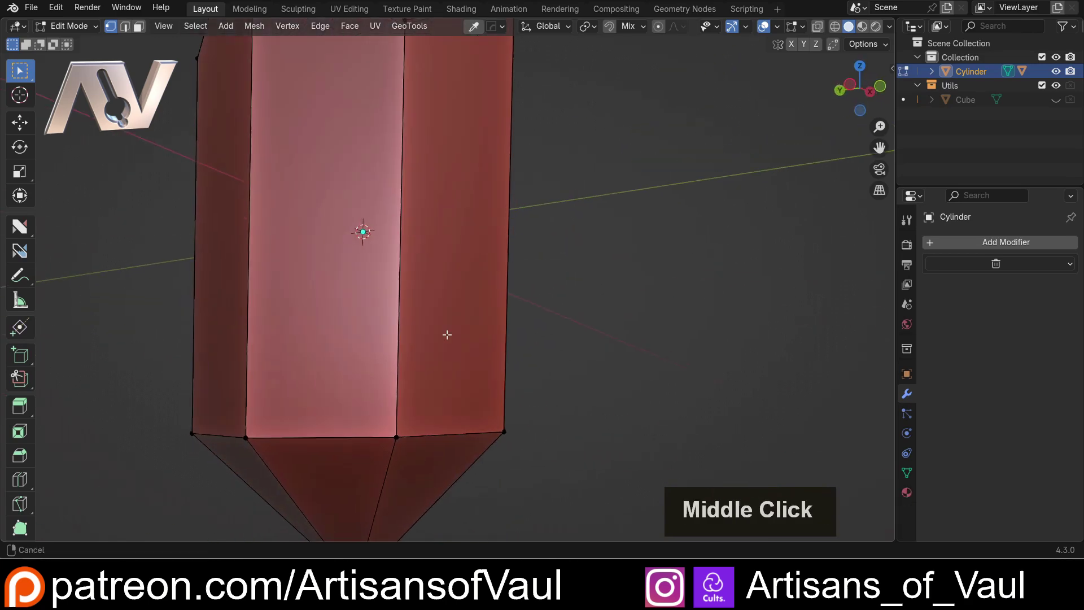
pyautogui.scroll(-3)
pyautogui.middleClick(428, 292)
pyautogui.middleClick(417, 307)
pyautogui.middleClick(415, 305)
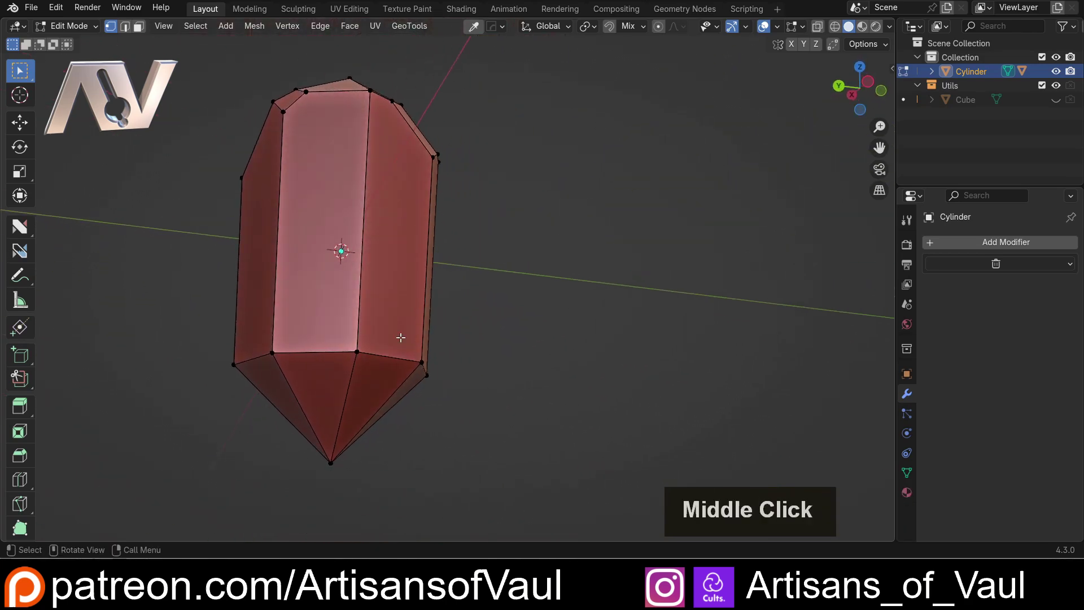
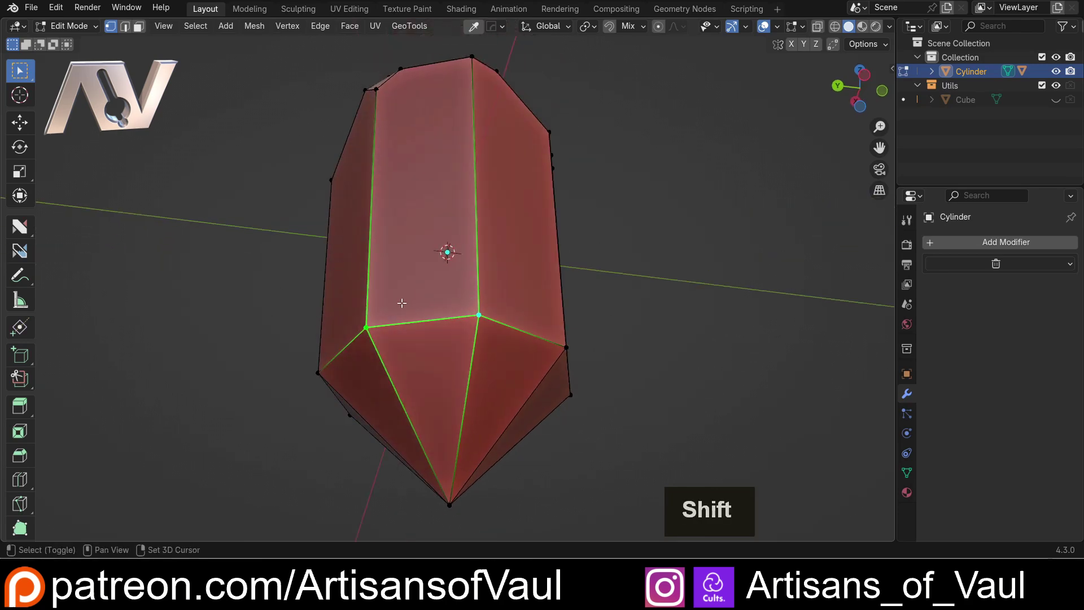
# - Cut a long slanted facet edge down one side face and inspect the new cut
pyautogui.press('shift+1')
pyautogui.middleClick(447, 213)
pyautogui.scroll(-3)
pyautogui.middleClick(436, 308)
pyautogui.scroll(3)
pyautogui.middleClick(390, 314)
pyautogui.scroll(-3)
pyautogui.click(561, 288)
pyautogui.middleClick(520, 305)
pyautogui.middleClick(457, 217)
pyautogui.scroll(3)
pyautogui.middleClick(310, 280)
pyautogui.middleClick(408, 302)
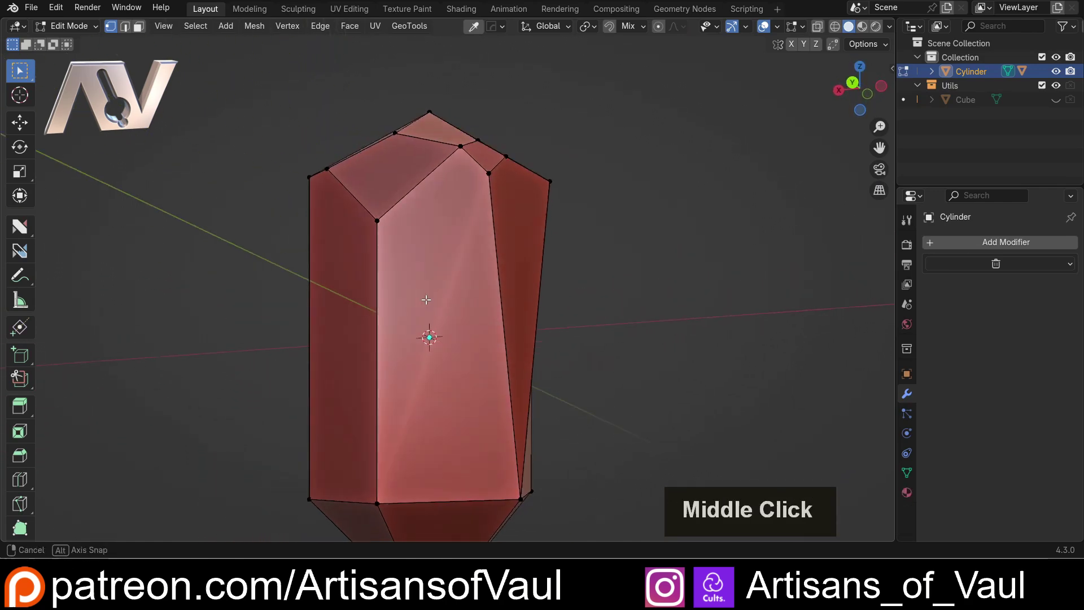
# - Undo the last edit and orbit in close to face the diamond facet at the tip
pyautogui.press('ctrl+z')
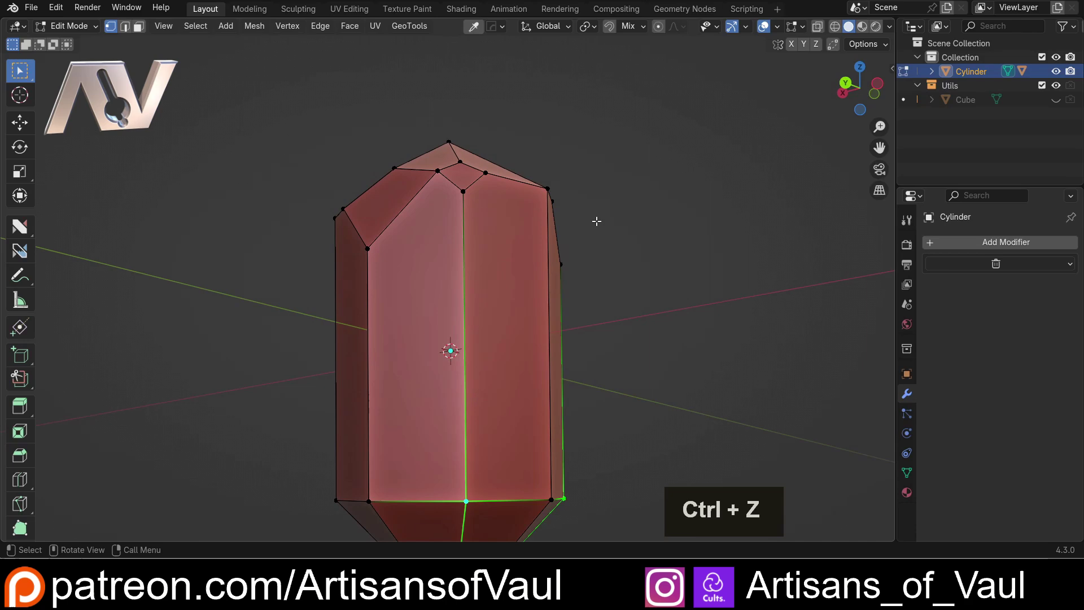
pyautogui.middleClick(585, 210)
pyautogui.middleClick(459, 210)
pyautogui.middleClick(456, 264)
pyautogui.middleClick(466, 273)
pyautogui.middleClick(533, 252)
pyautogui.middleClick(483, 259)
pyautogui.scroll(3)
pyautogui.middleClick(556, 225)
pyautogui.middleClick(511, 234)
pyautogui.scroll(3)
pyautogui.middleClick(499, 211)
pyautogui.middleClick(481, 228)
pyautogui.middleClick(408, 255)
# - Select the edges and vertices bordering the diamond facet, checking from the side profile
pyautogui.doubleClick(484, 155)
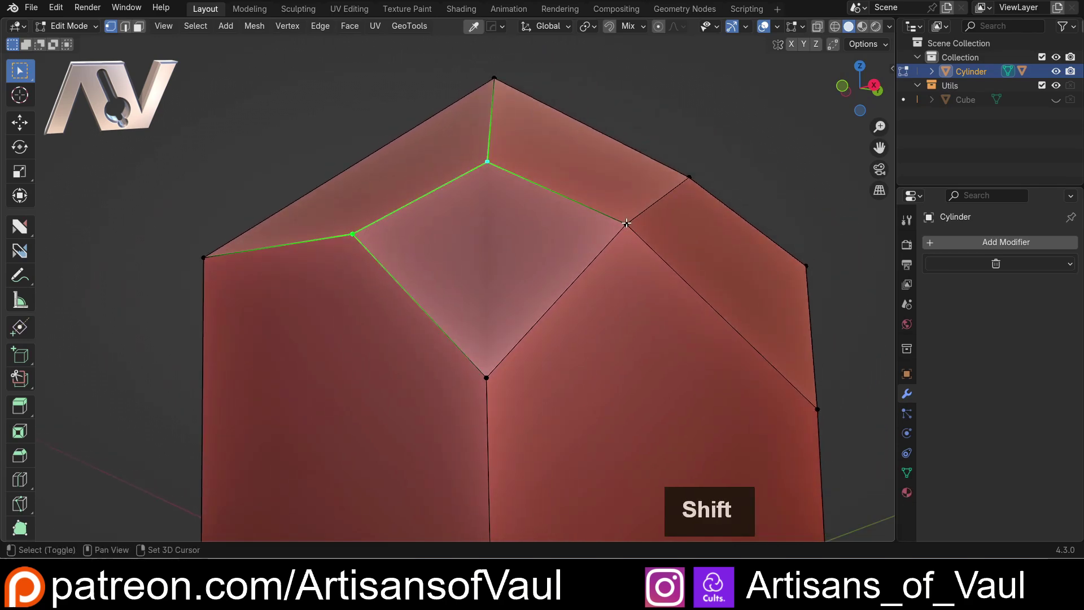
pyautogui.click(627, 219)
pyautogui.middleClick(476, 270)
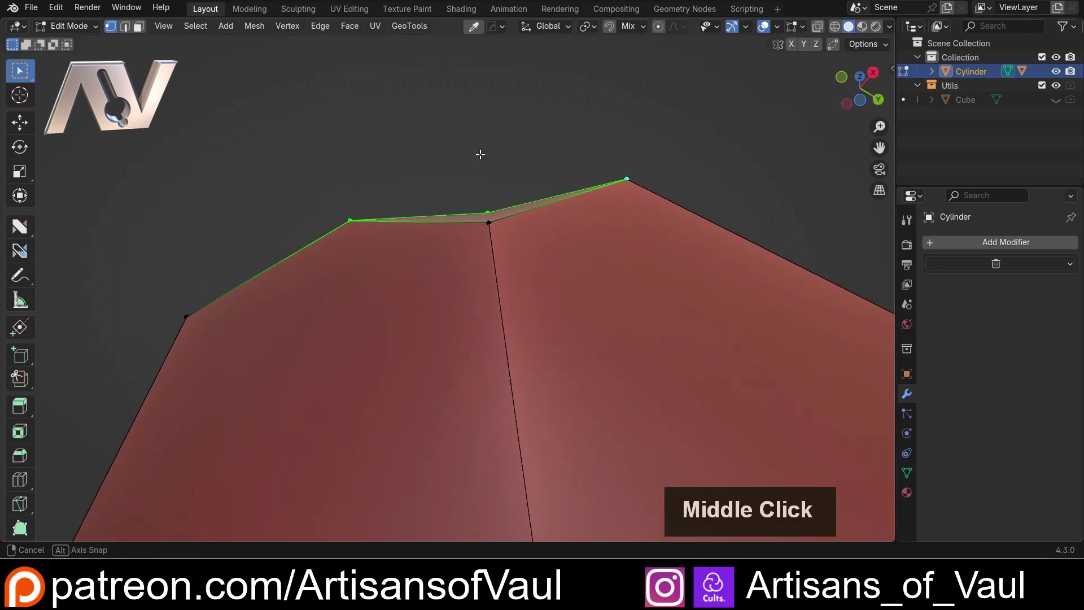
pyautogui.click(485, 151)
pyautogui.middleClick(500, 205)
pyautogui.middleClick(497, 249)
pyautogui.click(611, 192)
pyautogui.click(502, 156)
pyautogui.middleClick(498, 240)
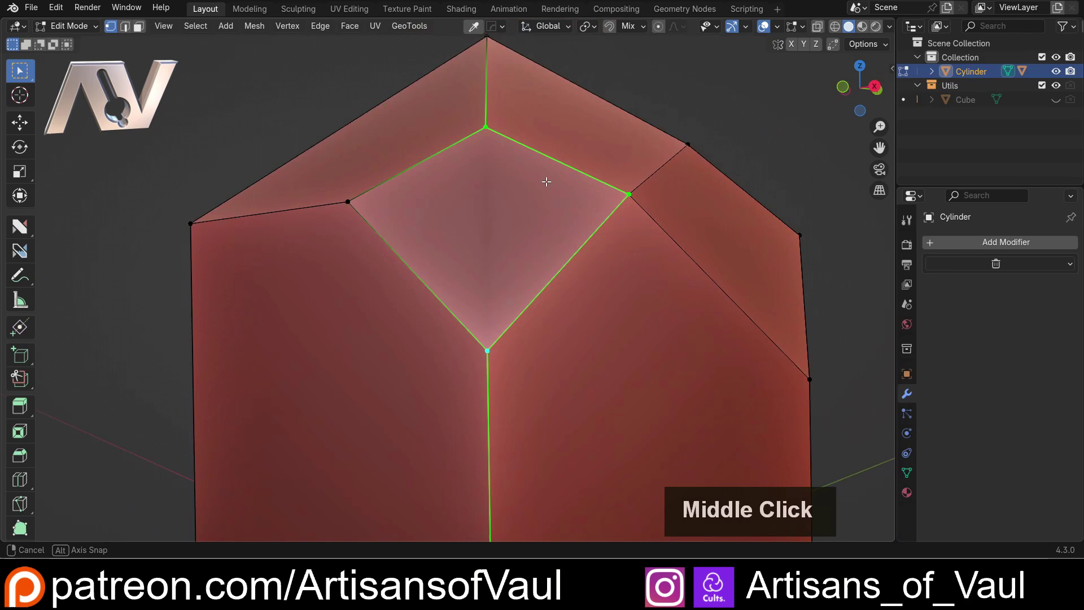
pyautogui.middleClick(472, 249)
pyautogui.scroll(3)
pyautogui.middleClick(561, 220)
pyautogui.click(497, 198)
# - Join the facet edges with J, undo it, then select the vertices around one tip facet
pyautogui.doubleClick(493, 399)
pyautogui.click(470, 440)
pyautogui.press('j')
pyautogui.middleClick(510, 326)
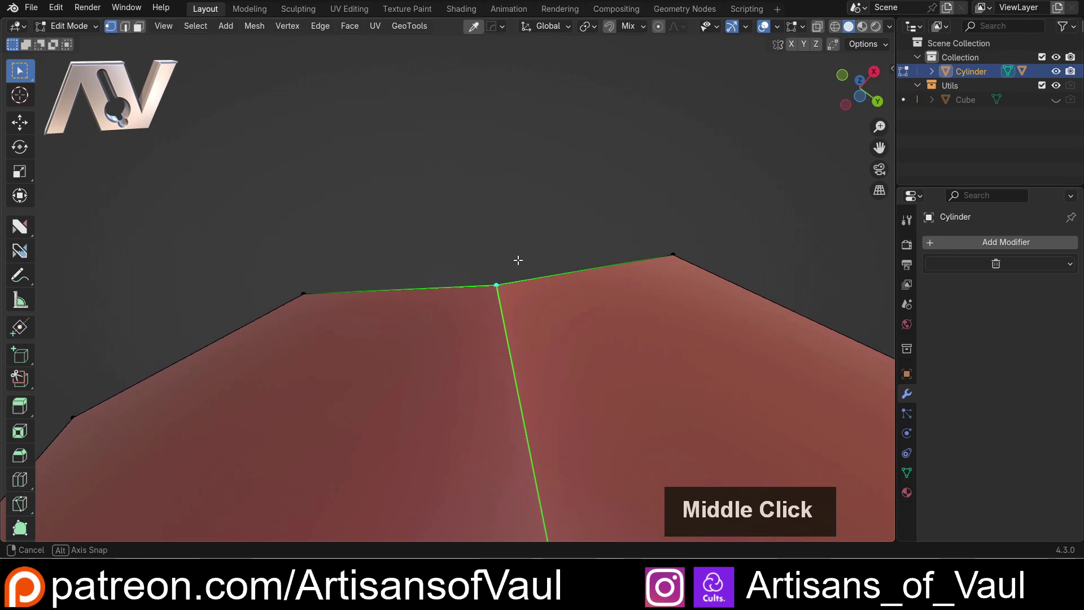
pyautogui.press('Tab')
pyautogui.click(517, 283)
pyautogui.press('ctrl+z')
pyautogui.middleClick(441, 222)
pyautogui.scroll(-3)
pyautogui.middleClick(492, 293)
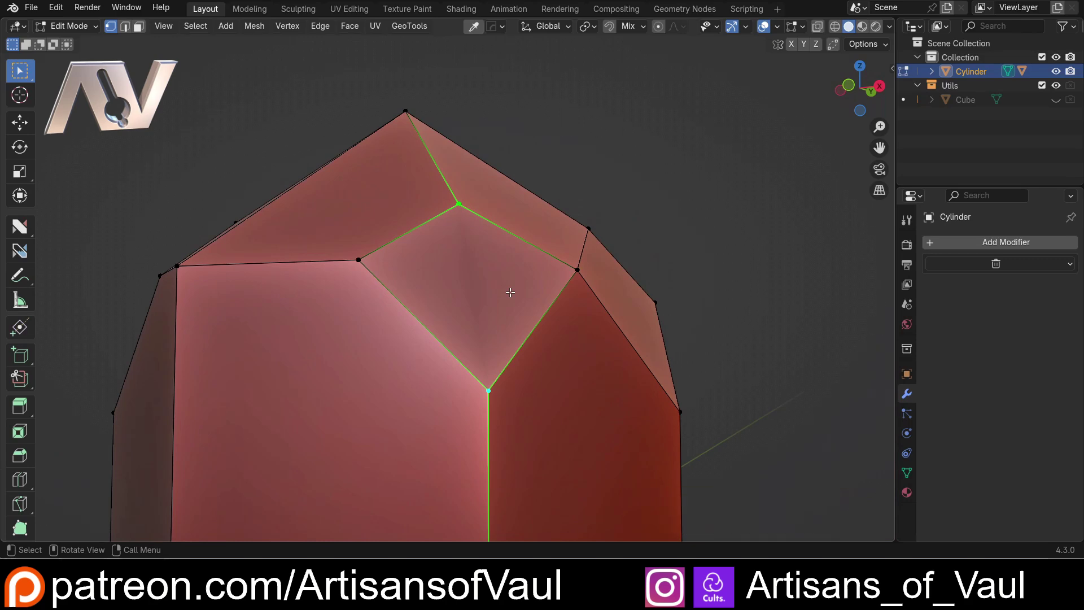
pyautogui.middleClick(506, 341)
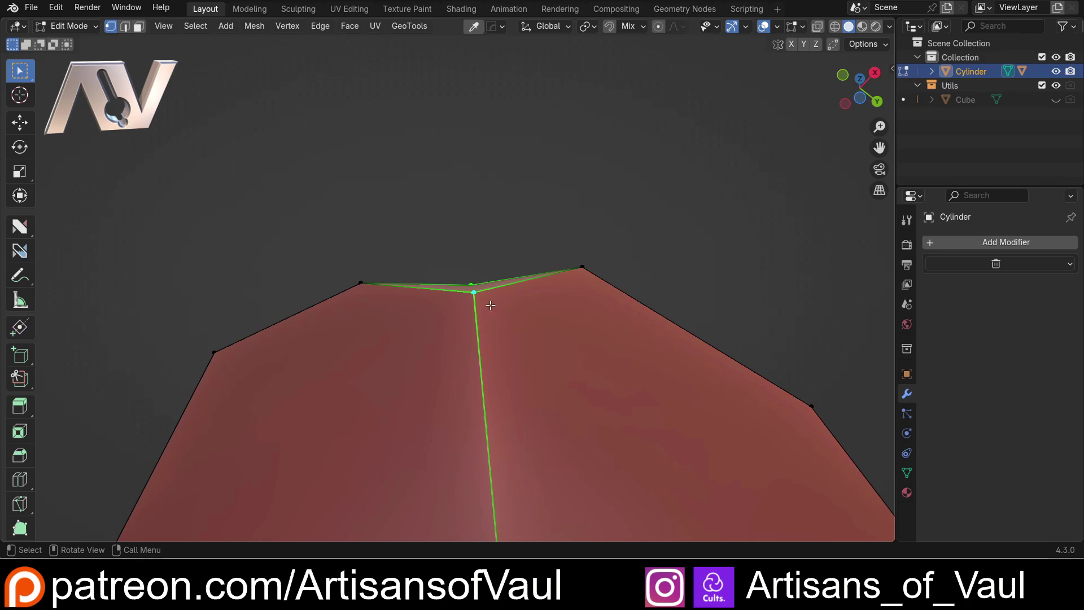
pyautogui.middleClick(577, 244)
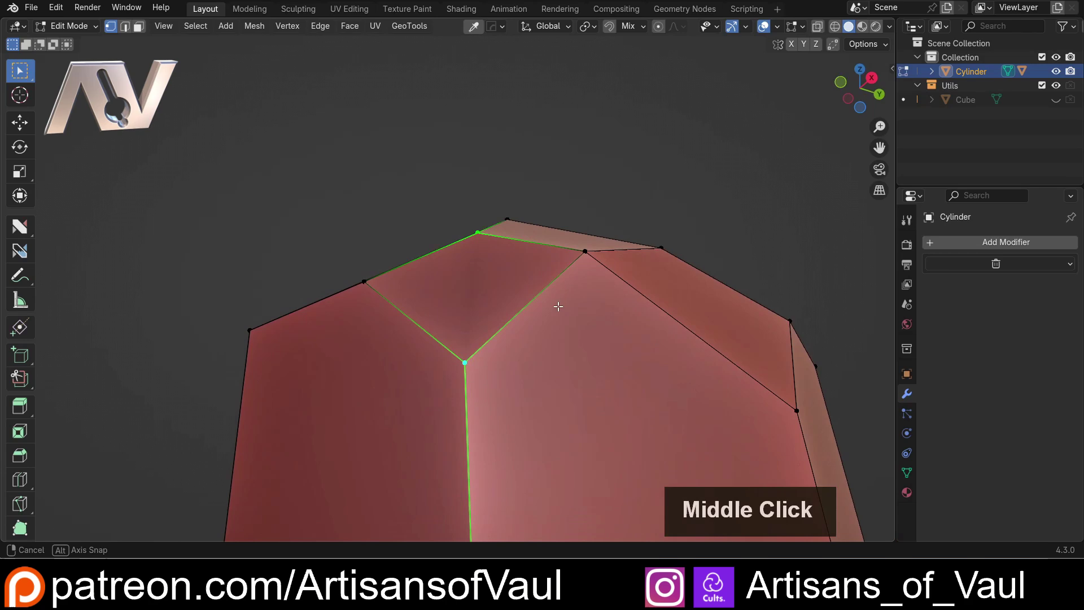
pyautogui.click(588, 251)
pyautogui.middleClick(507, 268)
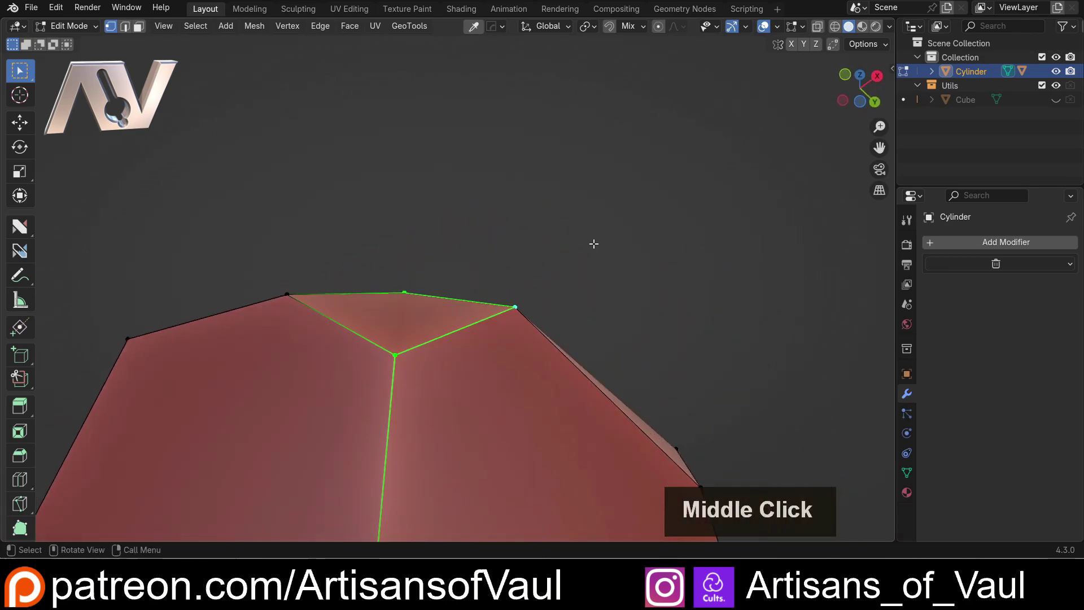
# - Flatten the selected tip facet along an edge with MACHIN3 Flatten and check the result
pyautogui.press('y')
pyautogui.click(596, 242)
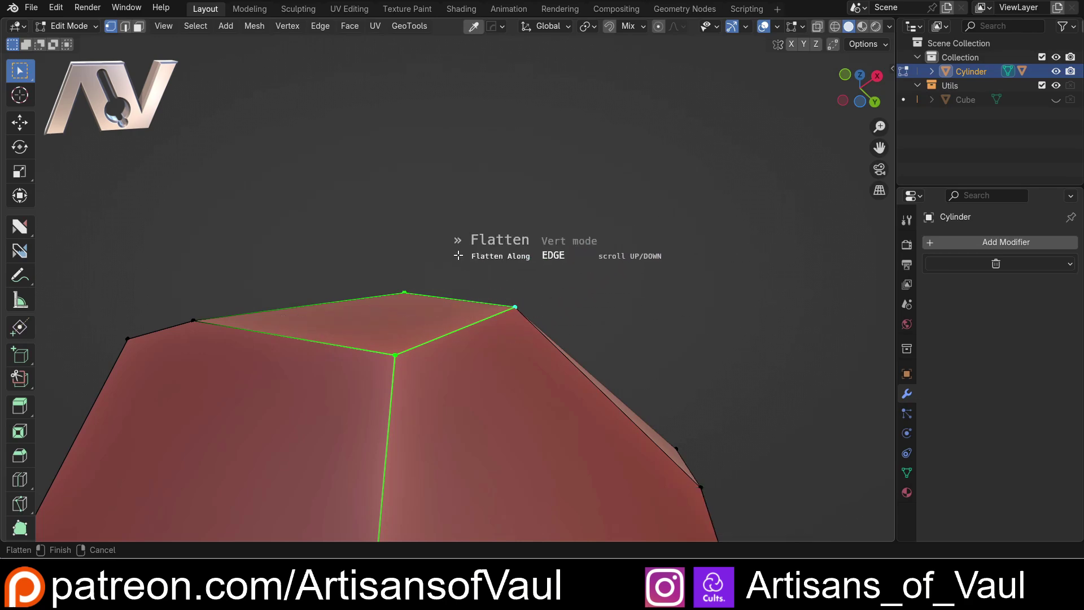
pyautogui.click(461, 249)
pyautogui.scroll(-3)
pyautogui.middleClick(443, 214)
pyautogui.scroll(-3)
pyautogui.middleClick(421, 353)
pyautogui.scroll(3)
# - Select the next facet's vertices and flatten it along a chosen edge the same way
pyautogui.press('ctrl+z')
pyautogui.middleClick(438, 338)
pyautogui.click(507, 306)
pyautogui.click(405, 226)
pyautogui.middleClick(413, 255)
pyautogui.press('y')
pyautogui.click(484, 234)
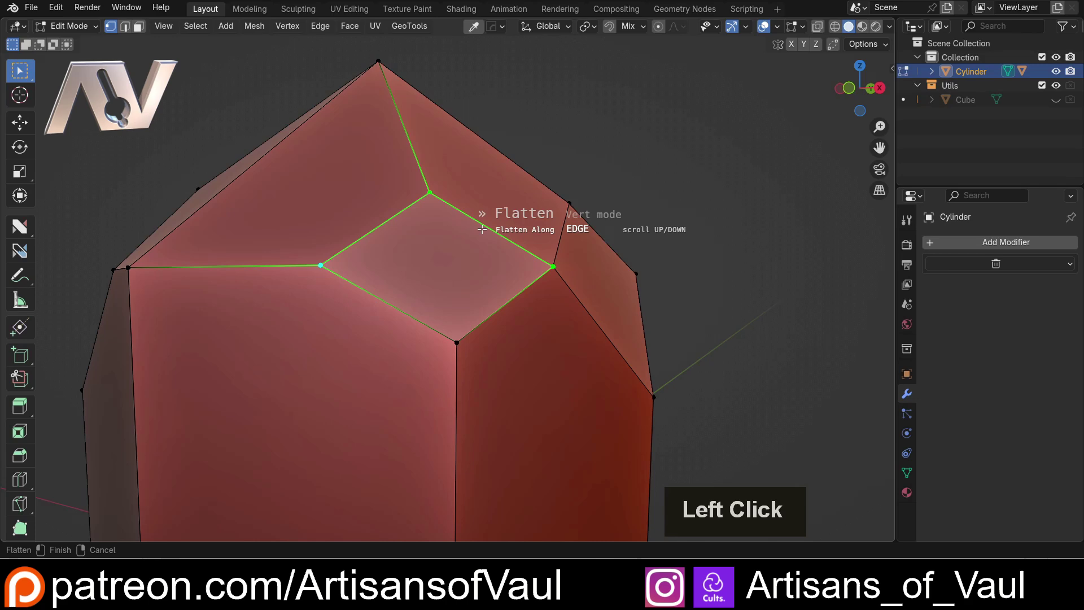
pyautogui.middleClick(404, 277)
pyautogui.click(474, 305)
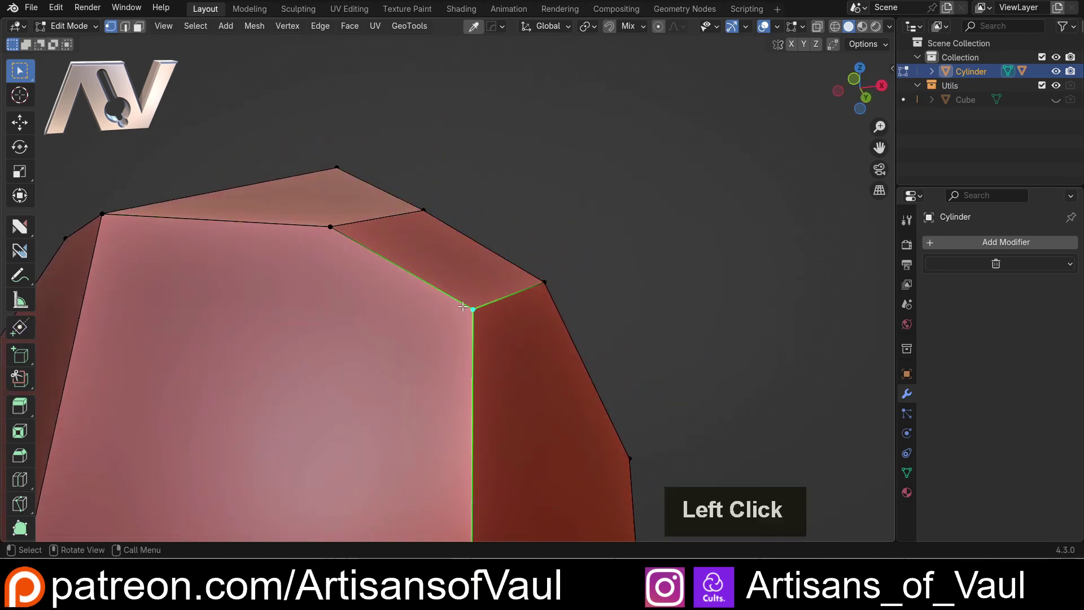
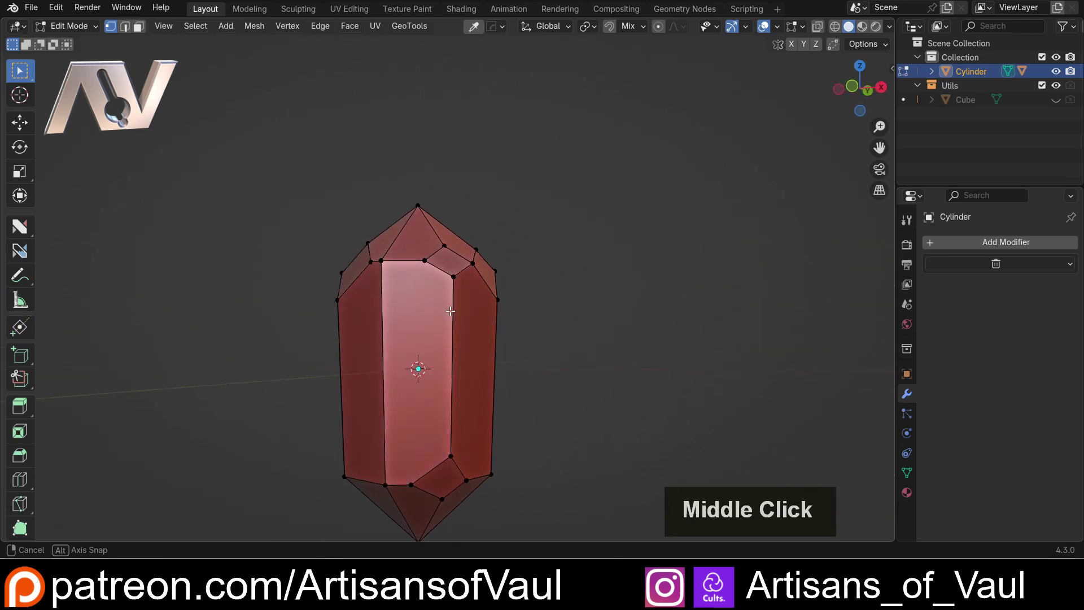
# - Orbit around the crystal and switch to vertex select mode via the select-mode pie
pyautogui.scroll(3)
pyautogui.scroll(-3)
pyautogui.middleClick(297, 343)
pyautogui.middleClick(300, 323)
pyautogui.middleClick(365, 380)
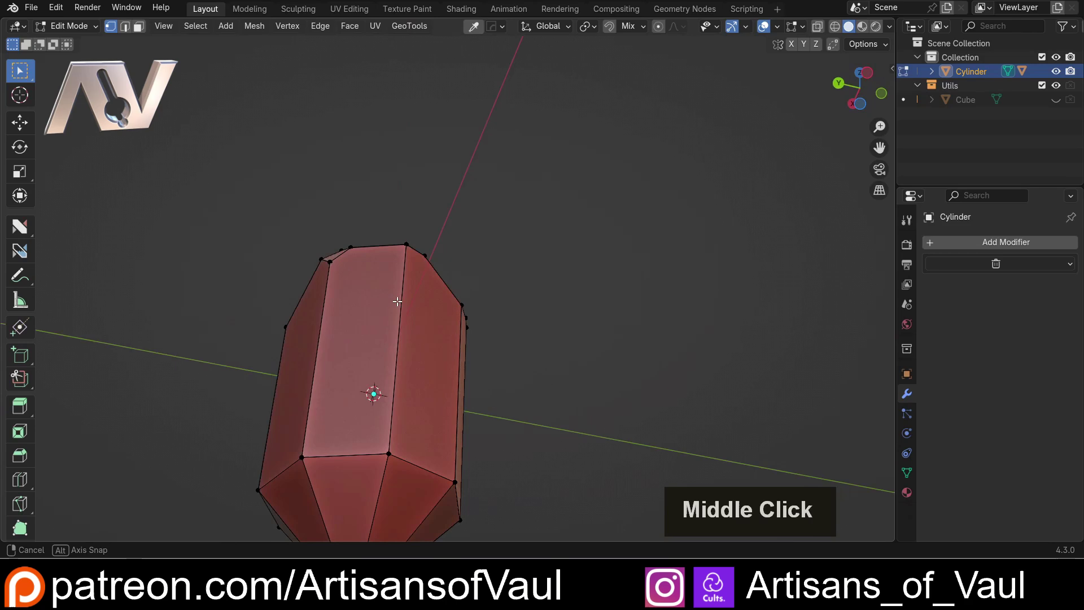
pyautogui.scroll(3)
pyautogui.middleClick(378, 323)
pyautogui.middleClick(396, 261)
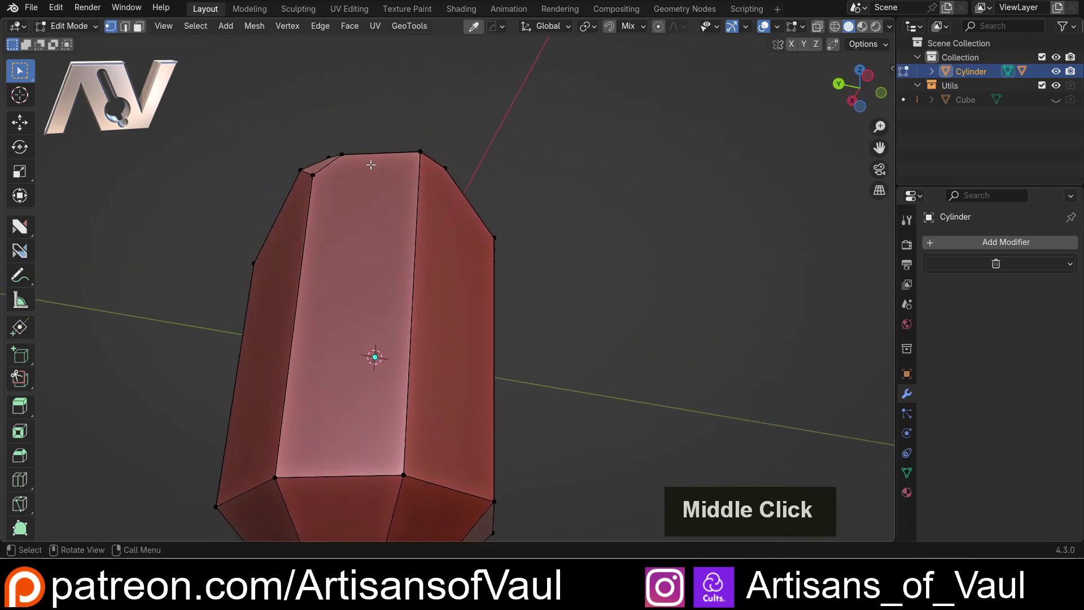
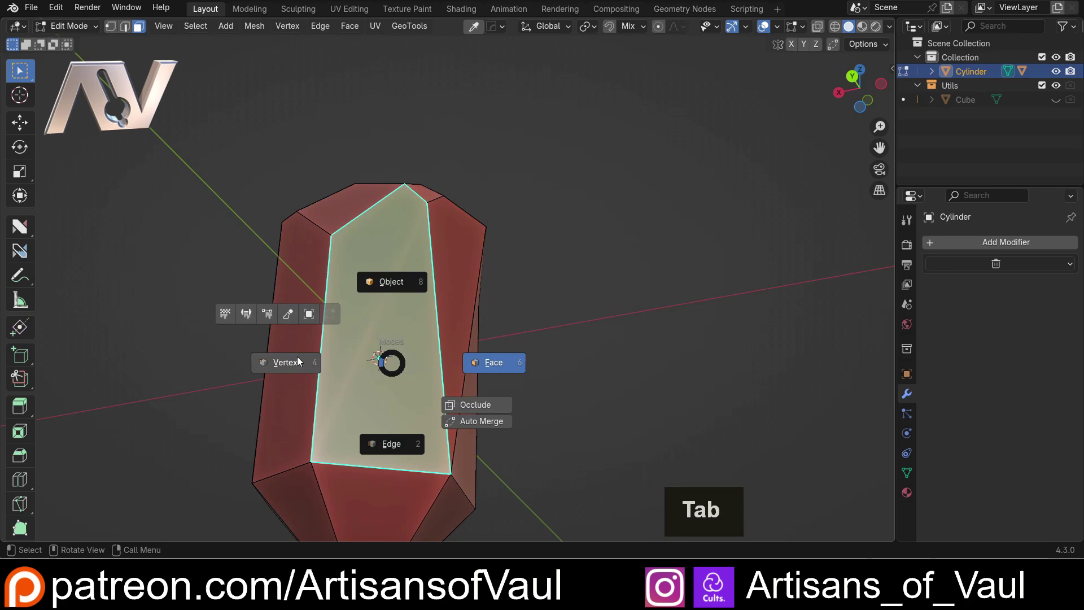
pyautogui.click(421, 213)
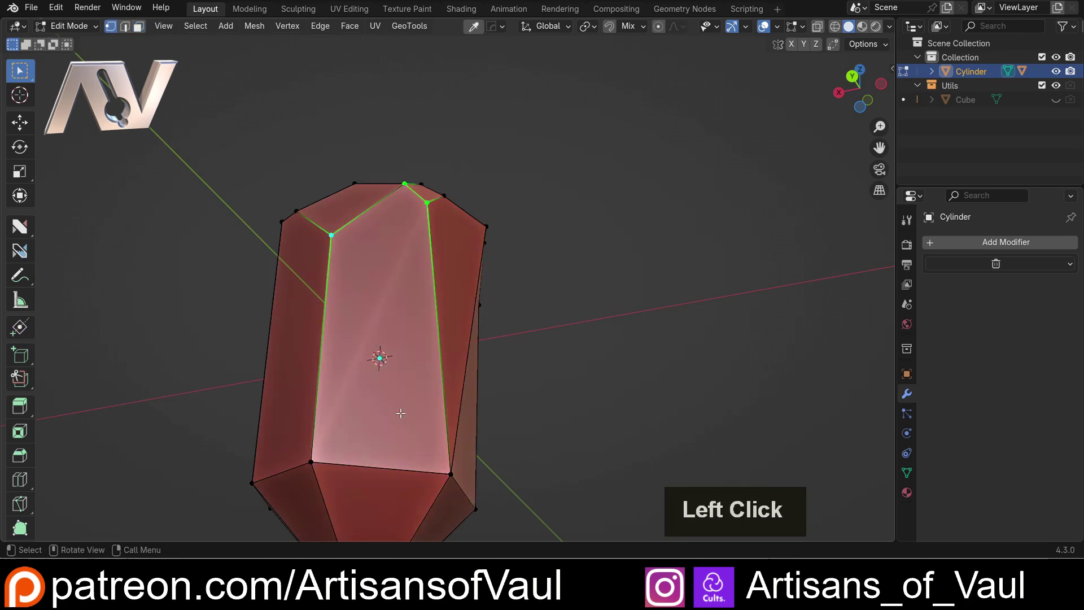
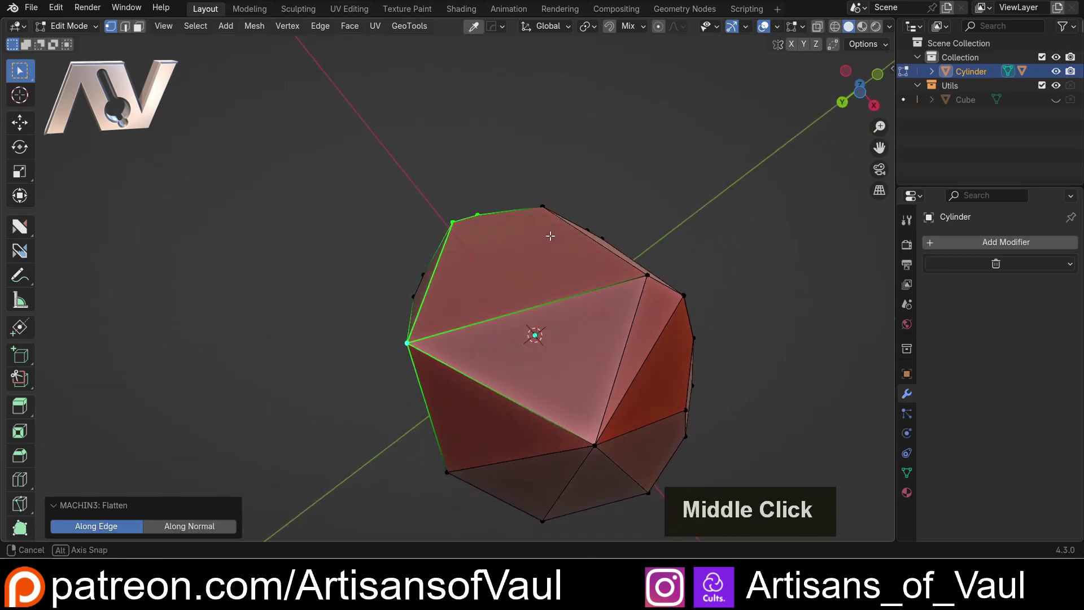
# - Orbit and zoom around the crystal to survey its facets
pyautogui.click(695, 308)
pyautogui.scroll(-3)
pyautogui.middleClick(537, 286)
pyautogui.scroll(3)
pyautogui.middleClick(608, 316)
pyautogui.middleClick(574, 323)
pyautogui.scroll(-3)
pyautogui.middleClick(532, 326)
pyautogui.middleClick(477, 344)
pyautogui.scroll(3)
pyautogui.middleClick(348, 347)
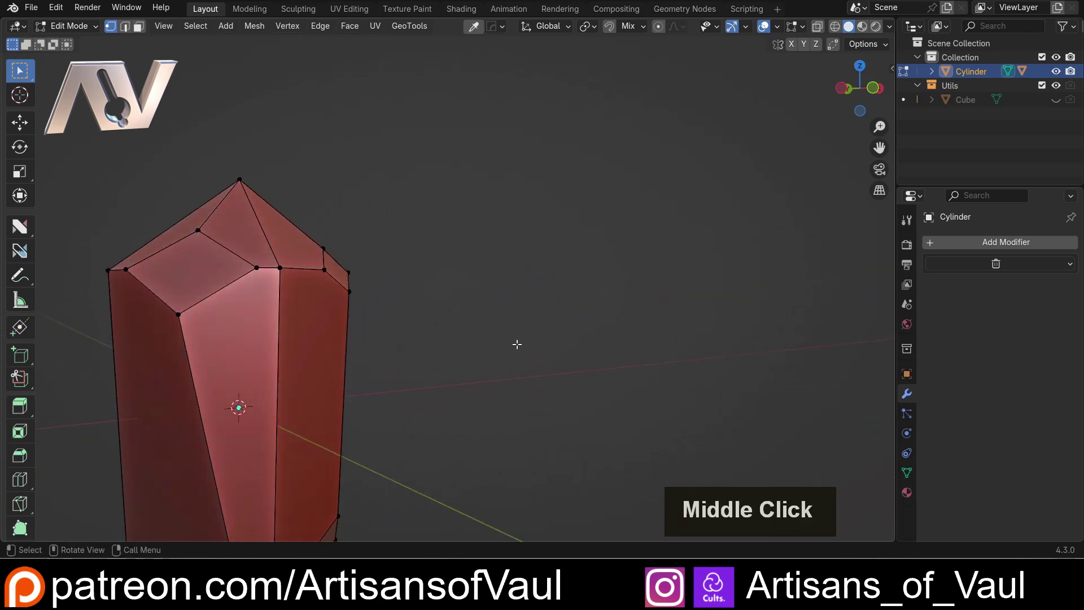
pyautogui.middleClick(423, 321)
# - Line the view up face-on with a long side facet, ready for the mesh tools menu
pyautogui.middleClick(447, 317)
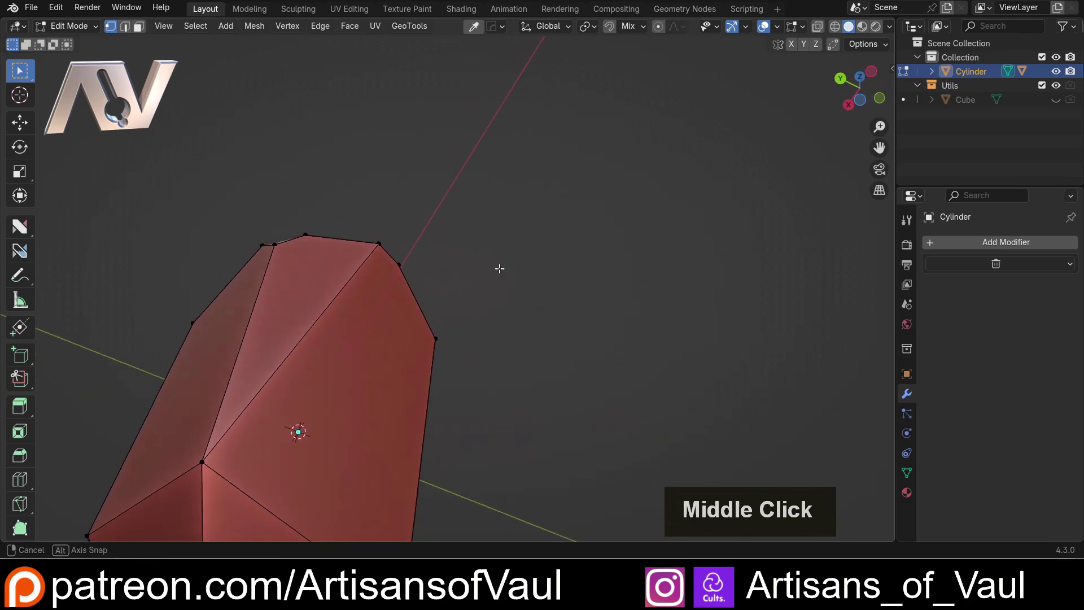
pyautogui.middleClick(503, 275)
pyautogui.middleClick(527, 291)
pyautogui.scroll(3)
pyautogui.middleClick(553, 290)
pyautogui.middleClick(546, 288)
pyautogui.middleClick(519, 283)
pyautogui.middleClick(442, 328)
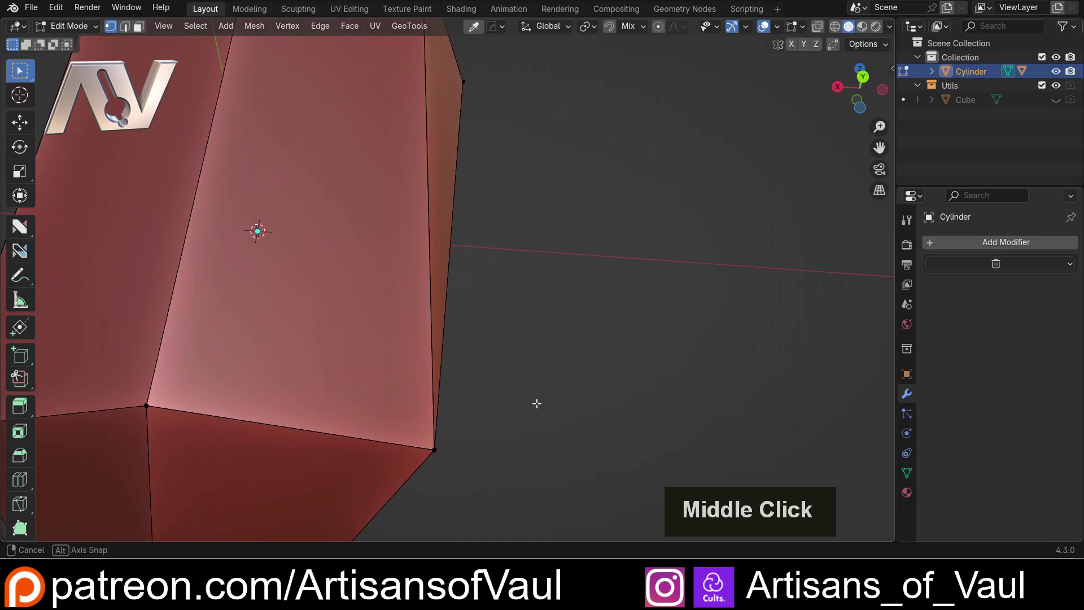
pyautogui.scroll(-3)
pyautogui.middleClick(488, 376)
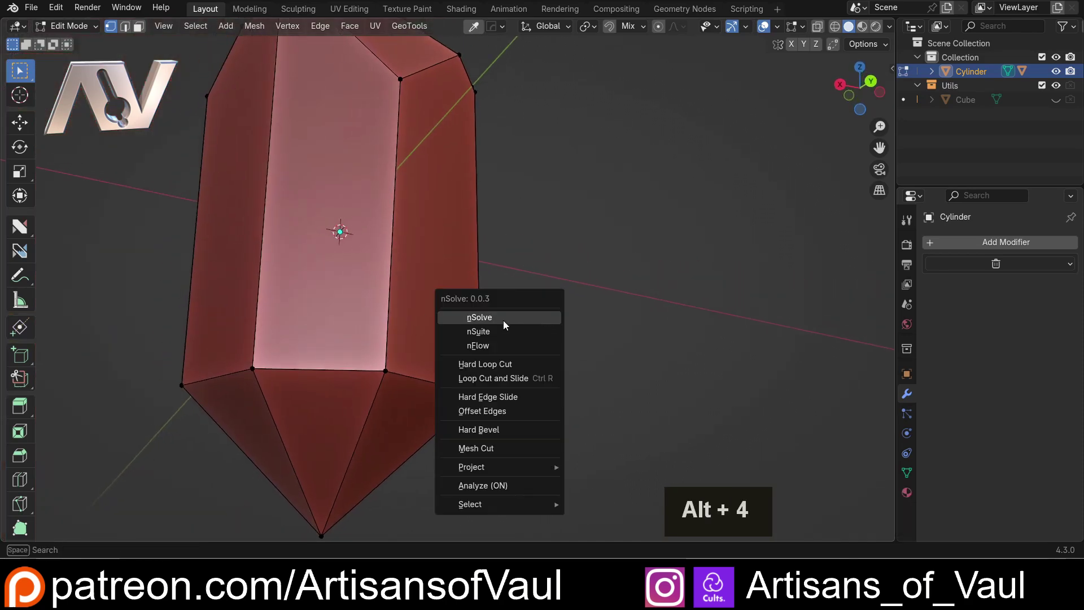
# - Slice a Mesh Cut across the crystal's lower side, orbiting around to inspect the new facets
pyautogui.click(508, 323)
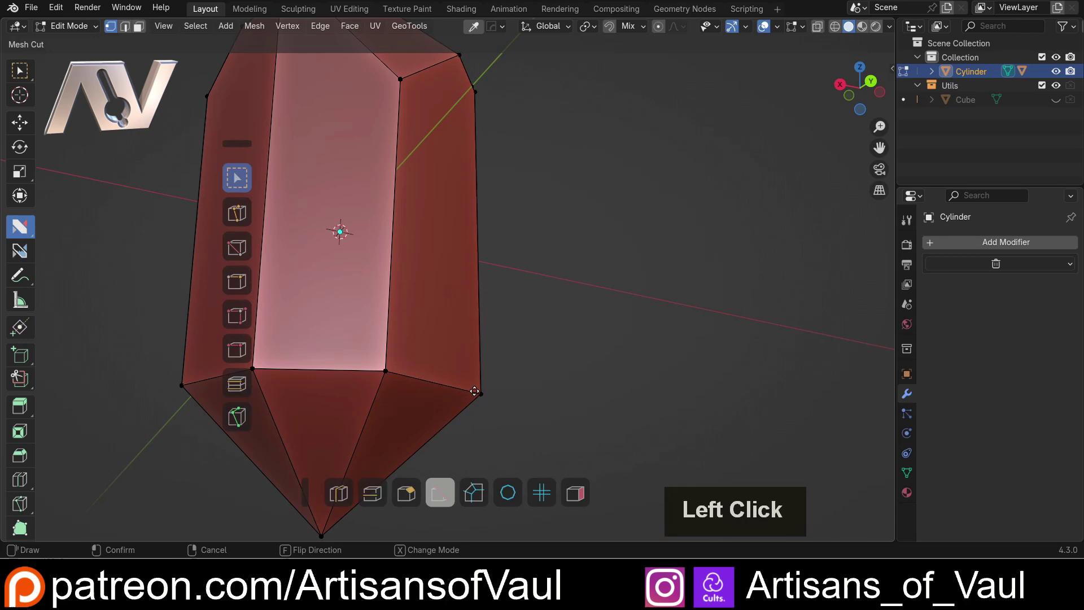
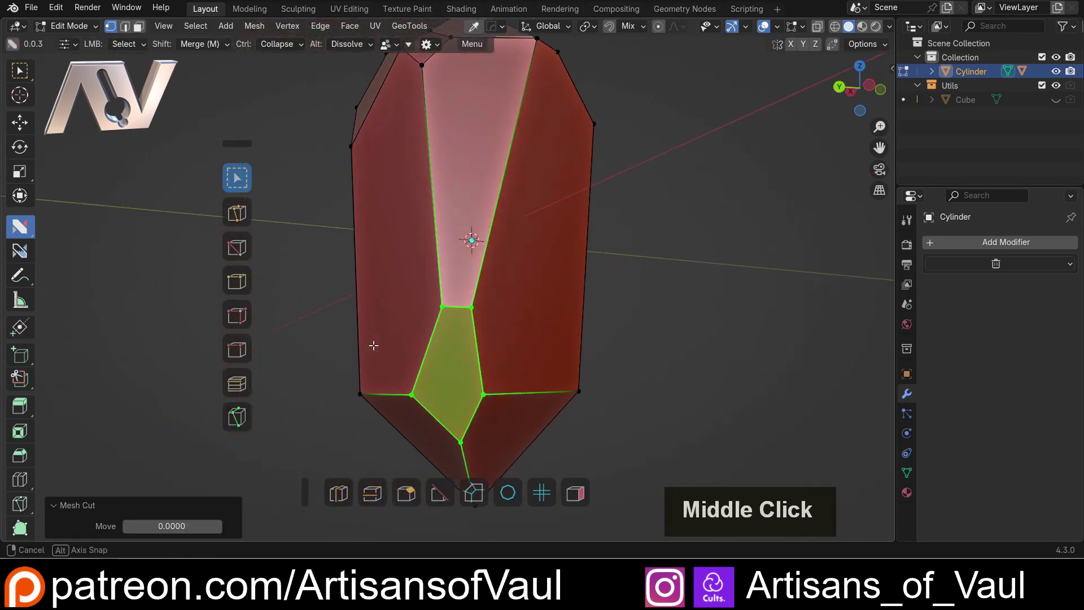
pyautogui.click(705, 266)
pyautogui.scroll(-3)
pyautogui.middleClick(548, 250)
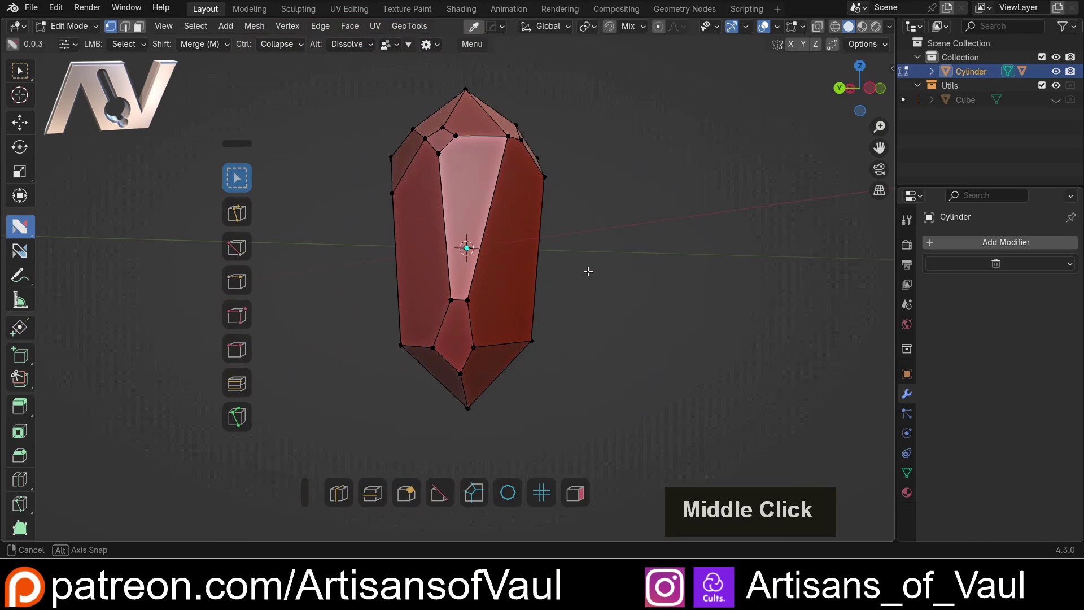
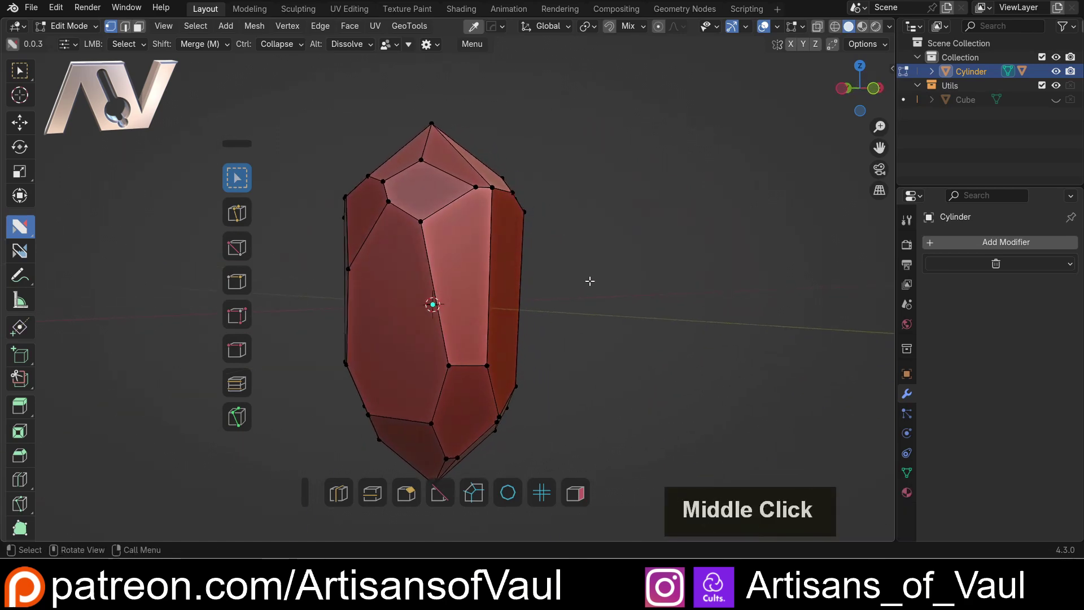
pyautogui.middleClick(398, 278)
pyautogui.middleClick(394, 270)
pyautogui.middleClick(404, 301)
pyautogui.middleClick(457, 333)
pyautogui.middleClick(481, 219)
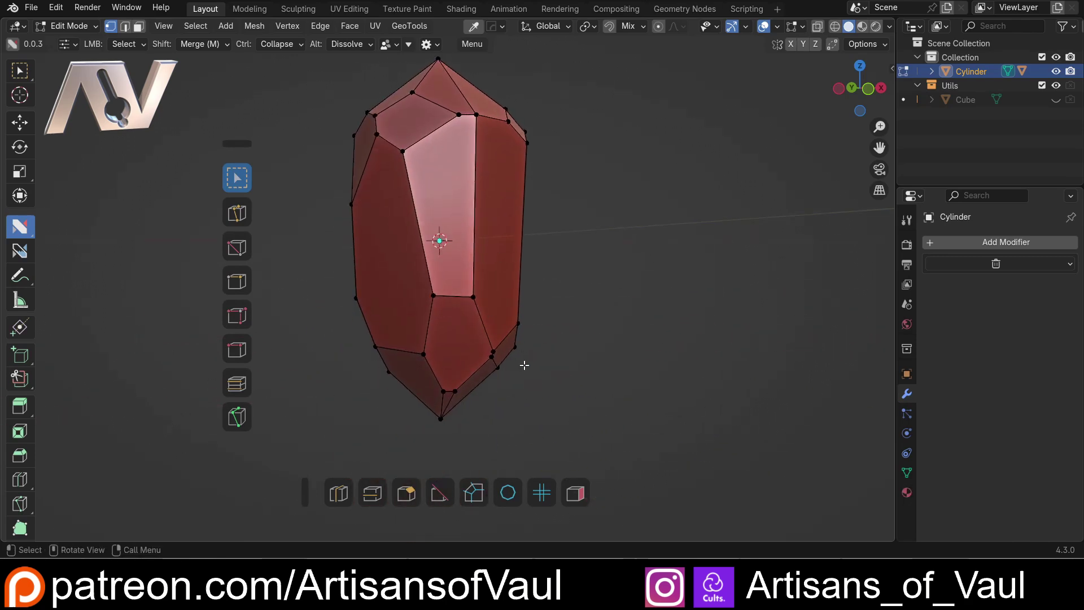
pyautogui.scroll(3)
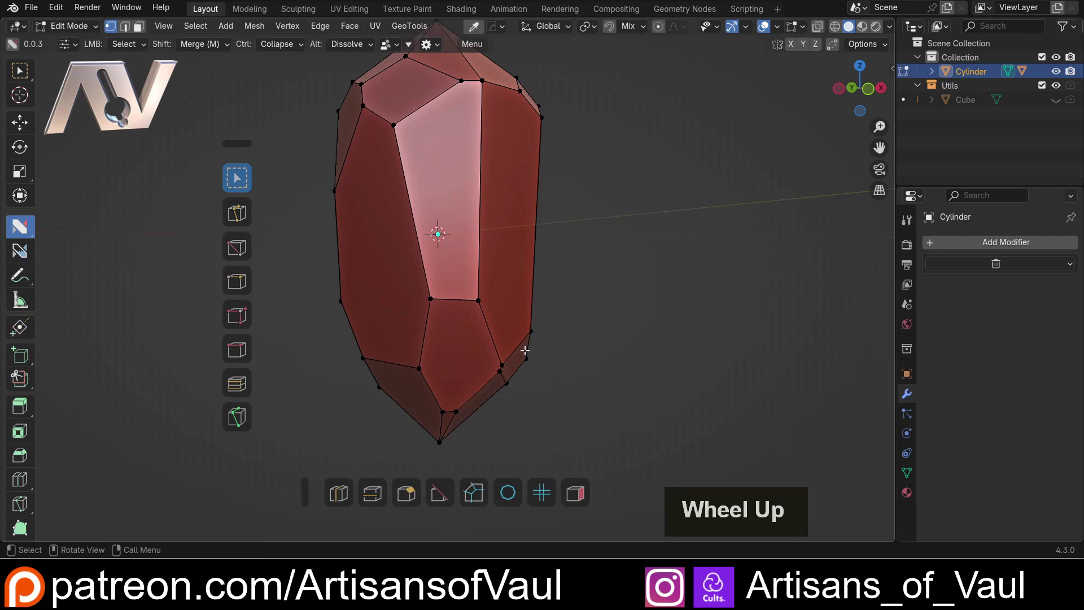
pyautogui.middleClick(533, 325)
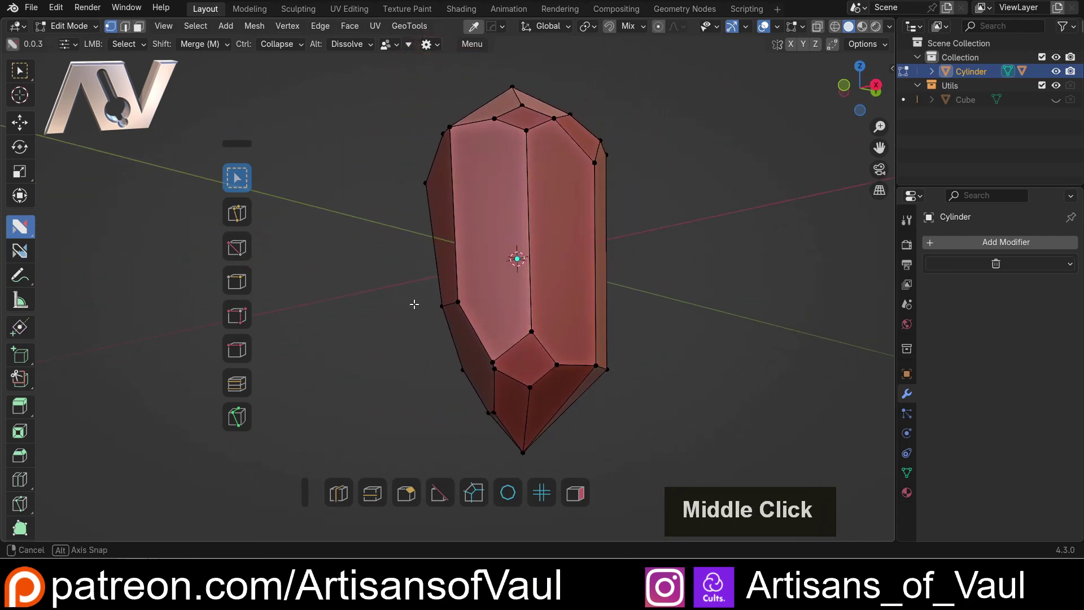
# - Start another Mesh Cut and slice a cutting plane across the shoulder near the crystal's tip
pyautogui.click(446, 493)
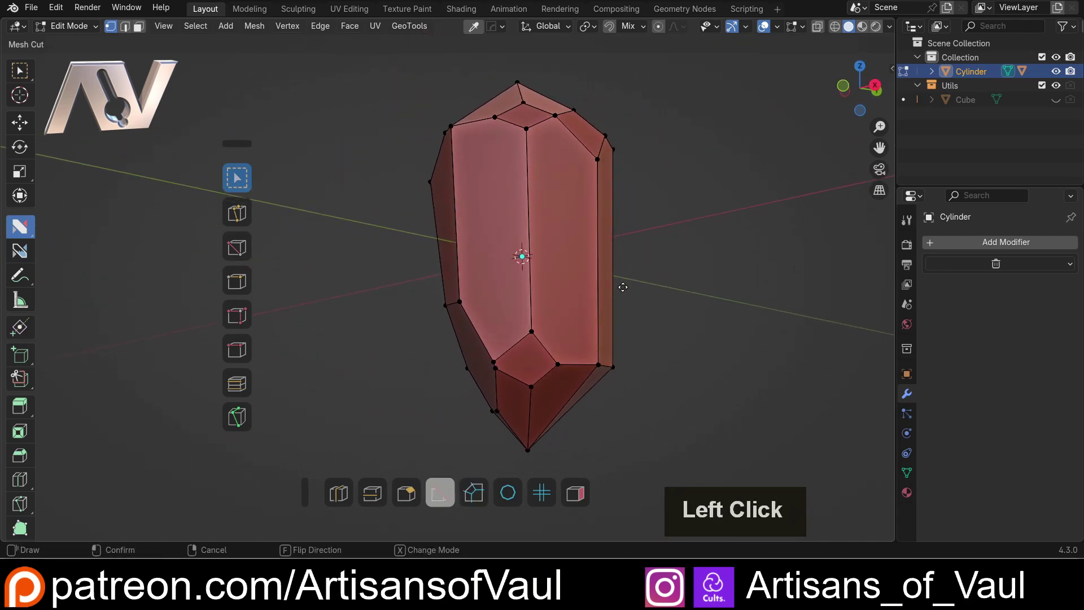
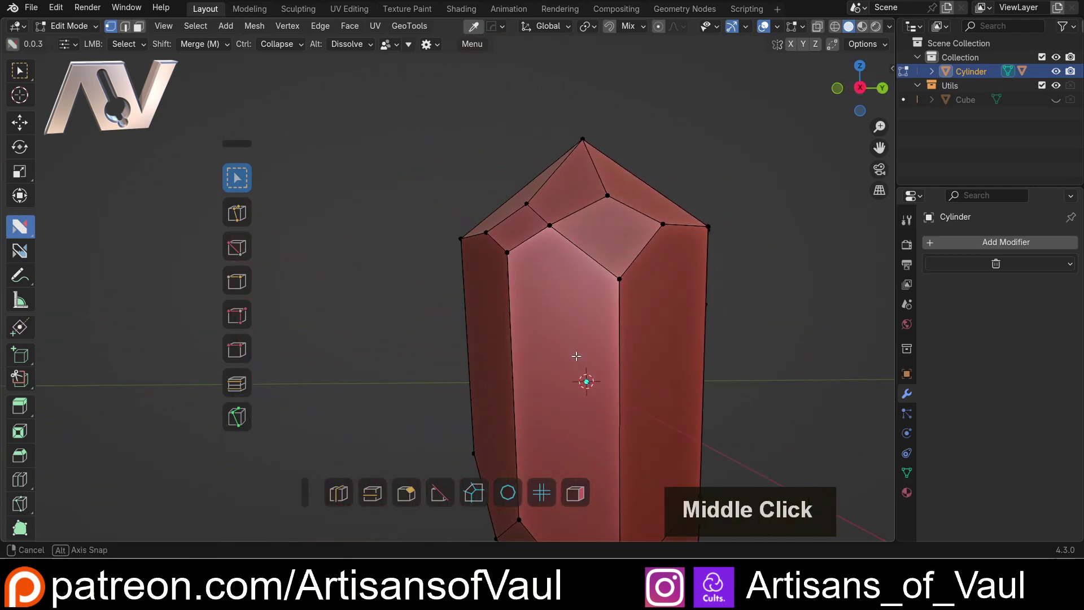
pyautogui.middleClick(525, 383)
pyautogui.middleClick(507, 398)
pyautogui.scroll(3)
pyautogui.click(437, 495)
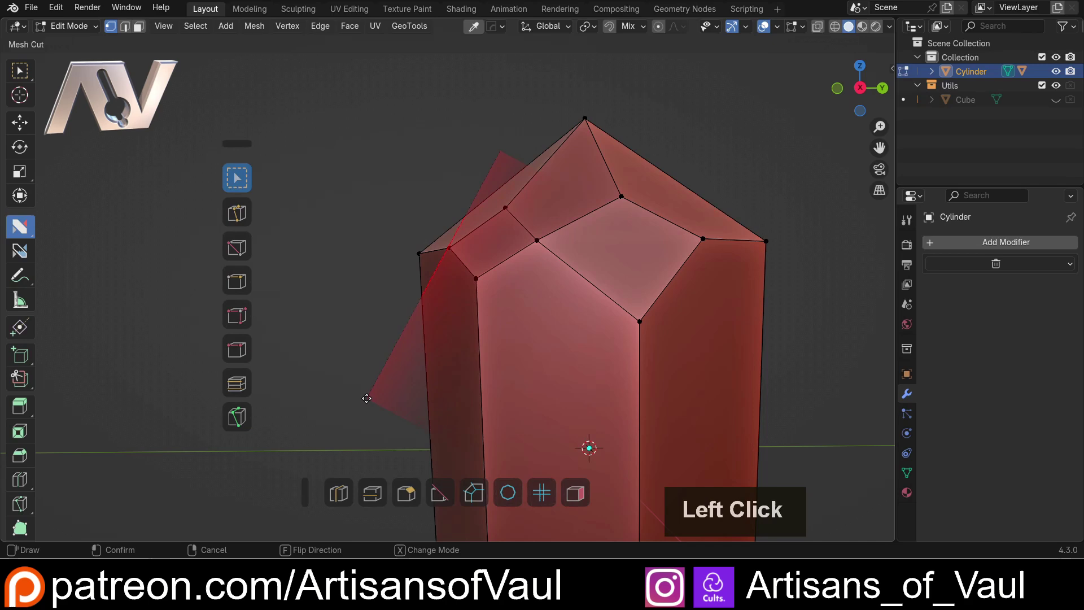
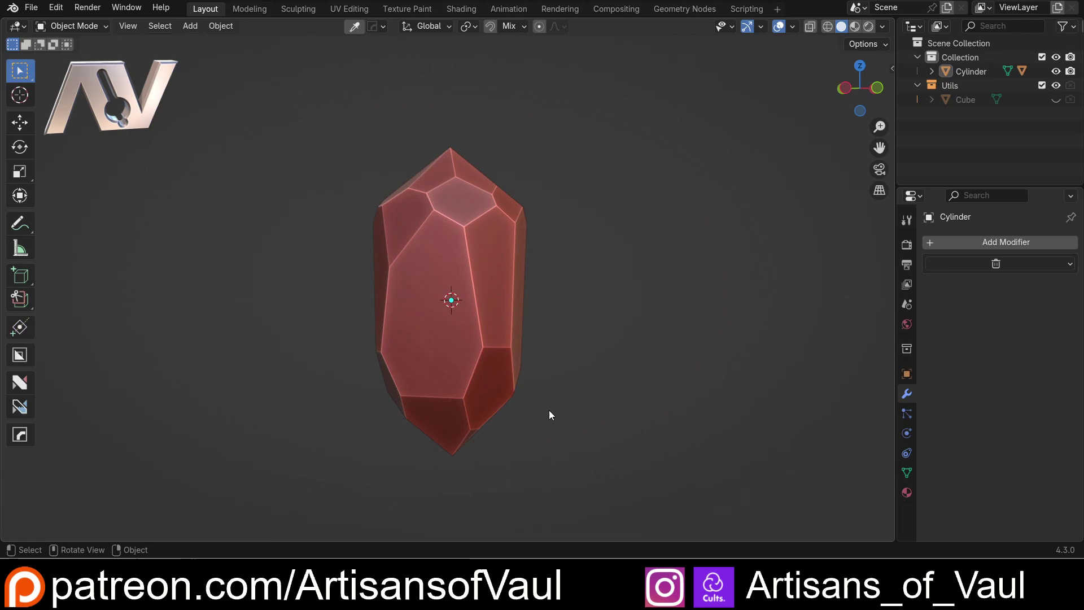
# - Zoom in on the finished faceted crystal back in Object Mode
pyautogui.scroll(3)
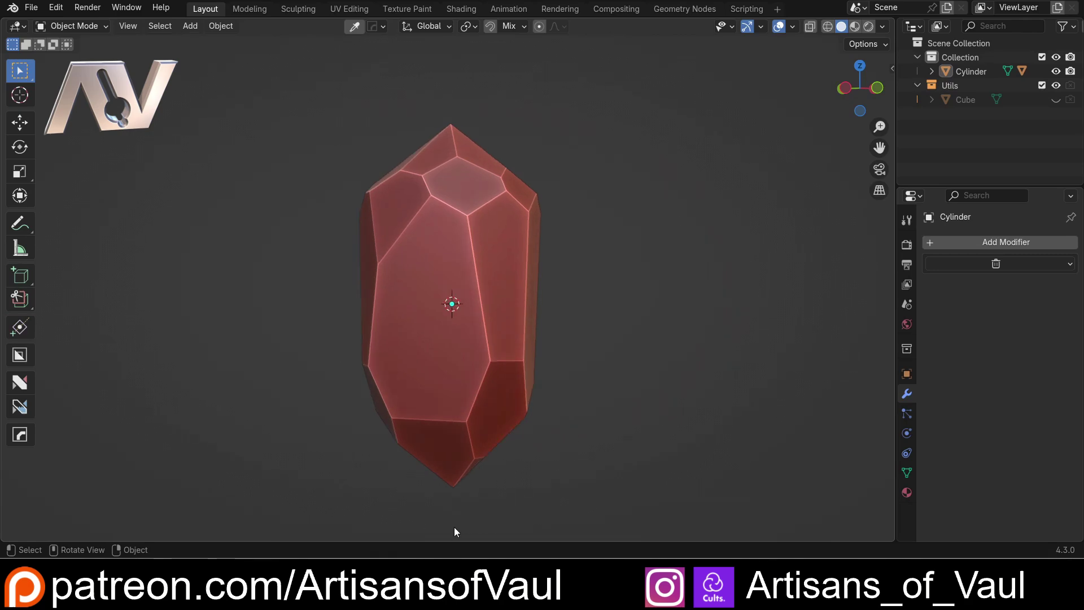